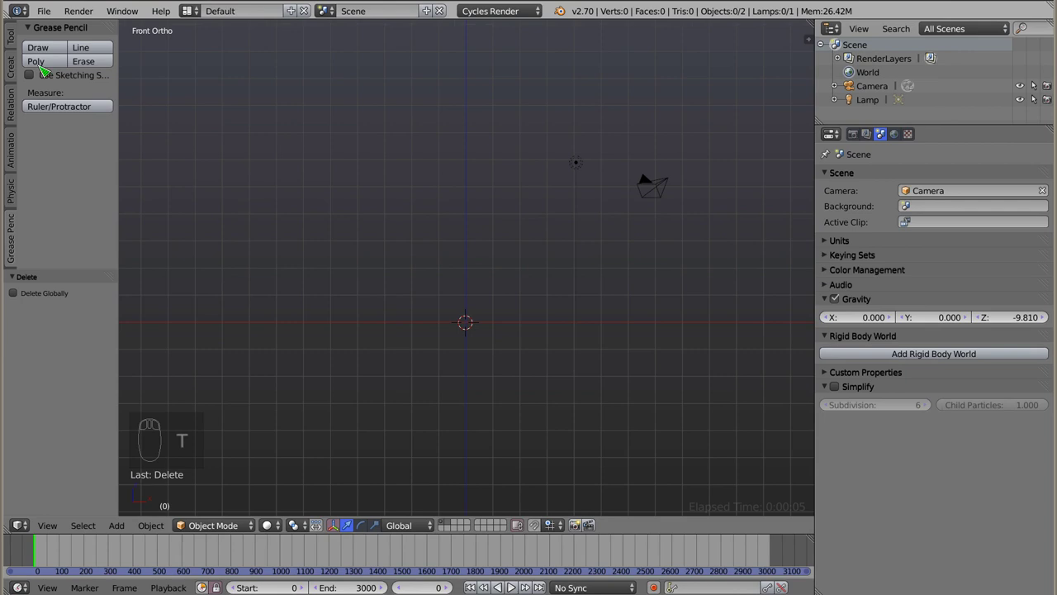
- From the Physics tool shelf, add a plane scaled 5x and set it as a passive rigid body
left_click(19, 188)
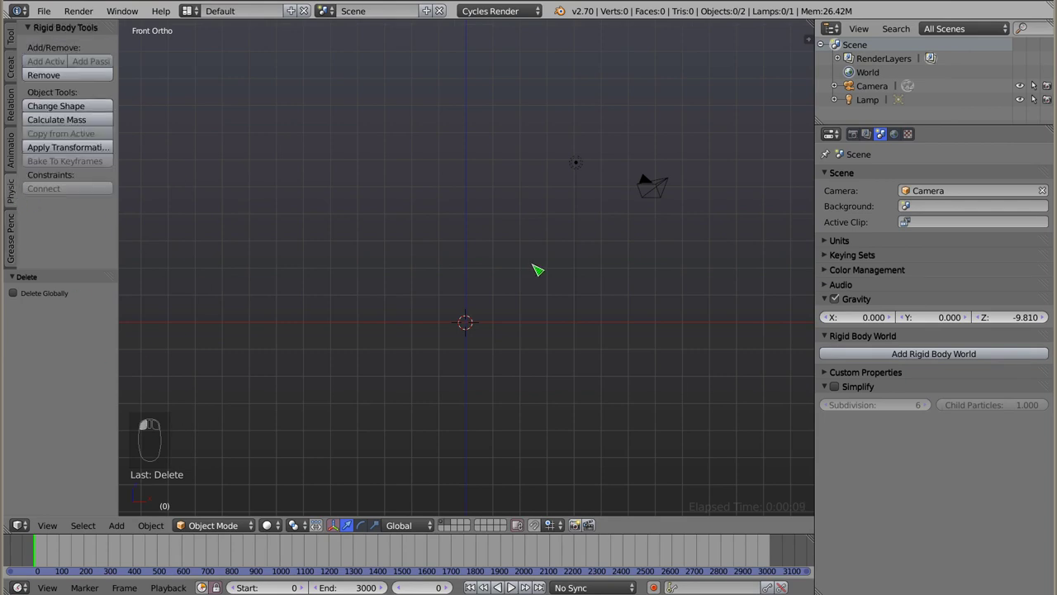
key("shift+a")
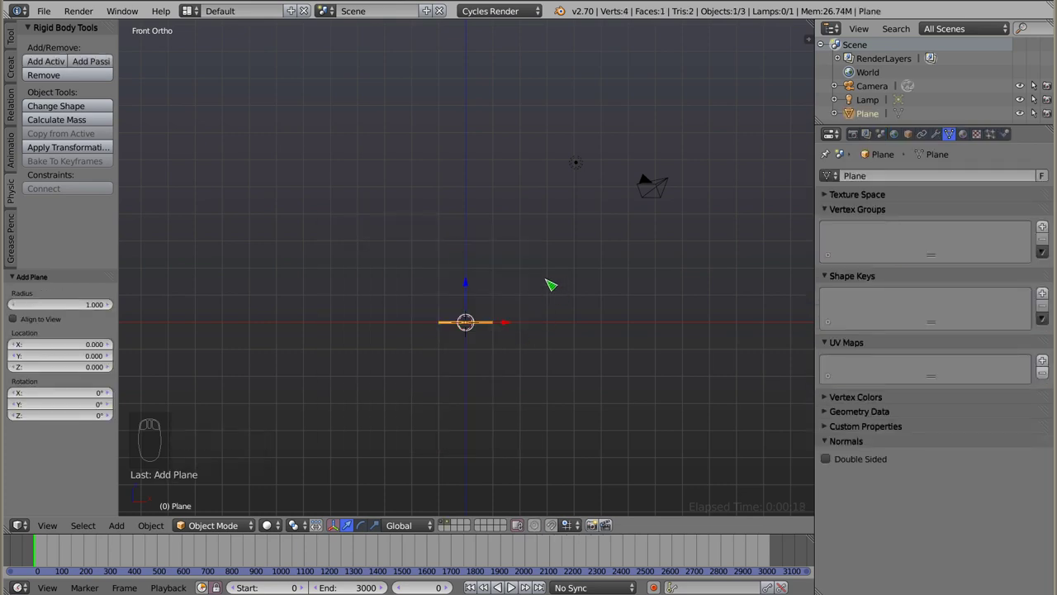
key("s")
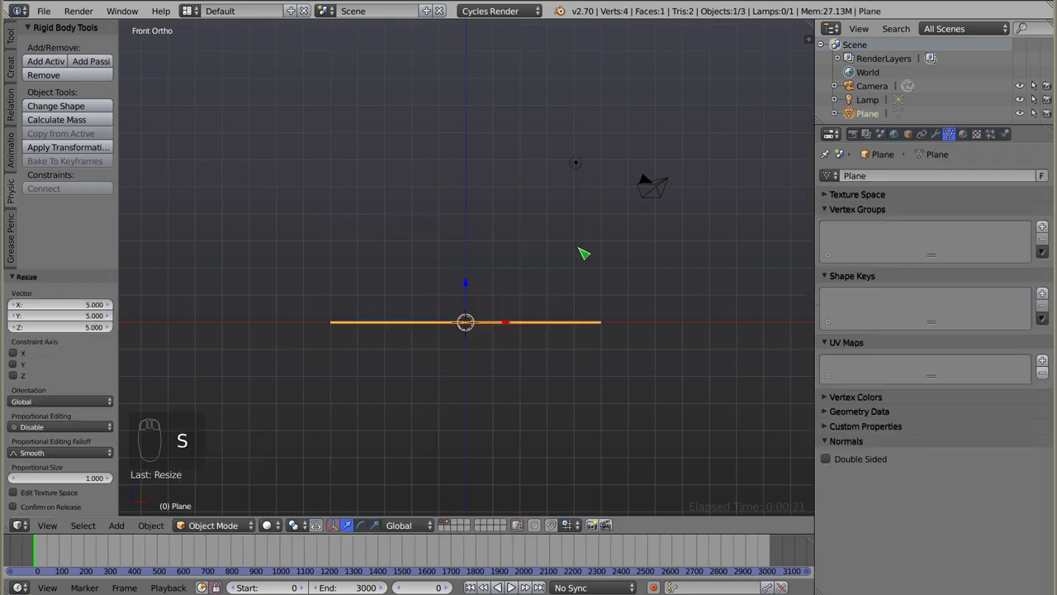
left_click_drag(487, 312, 479, 347)
left_click_drag(479, 348, 497, 297)
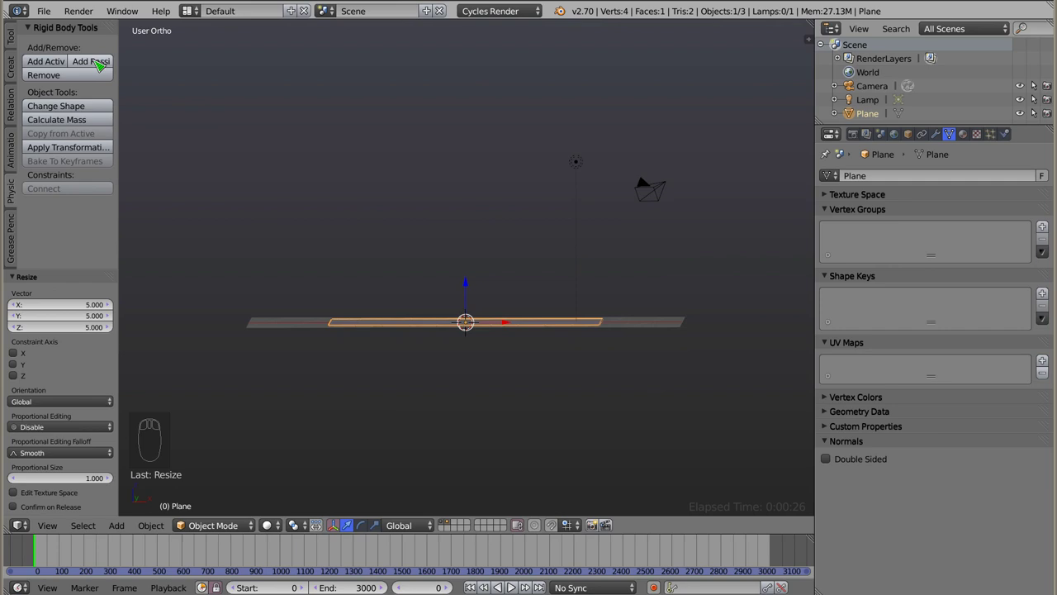
left_click(96, 62)
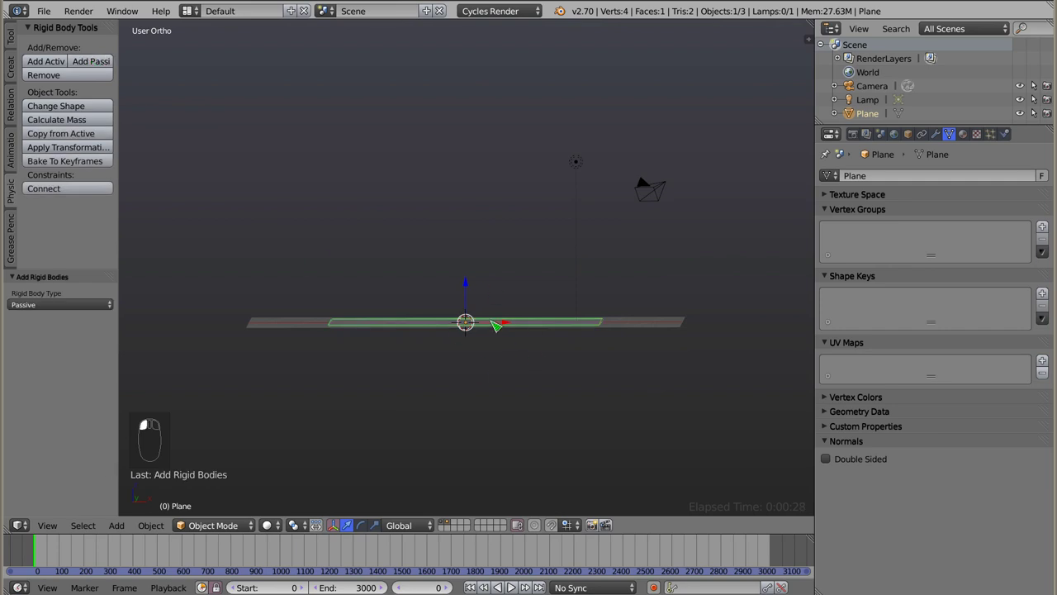
- Add a cube raised 2 units on Z and make it an active rigid body
key("shift+a")
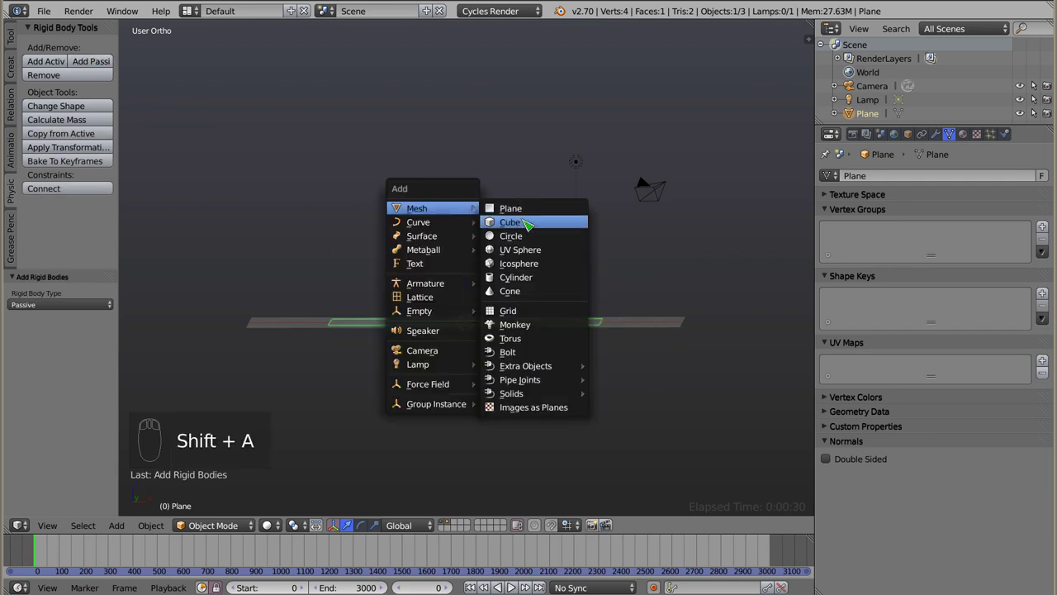
left_click(472, 288)
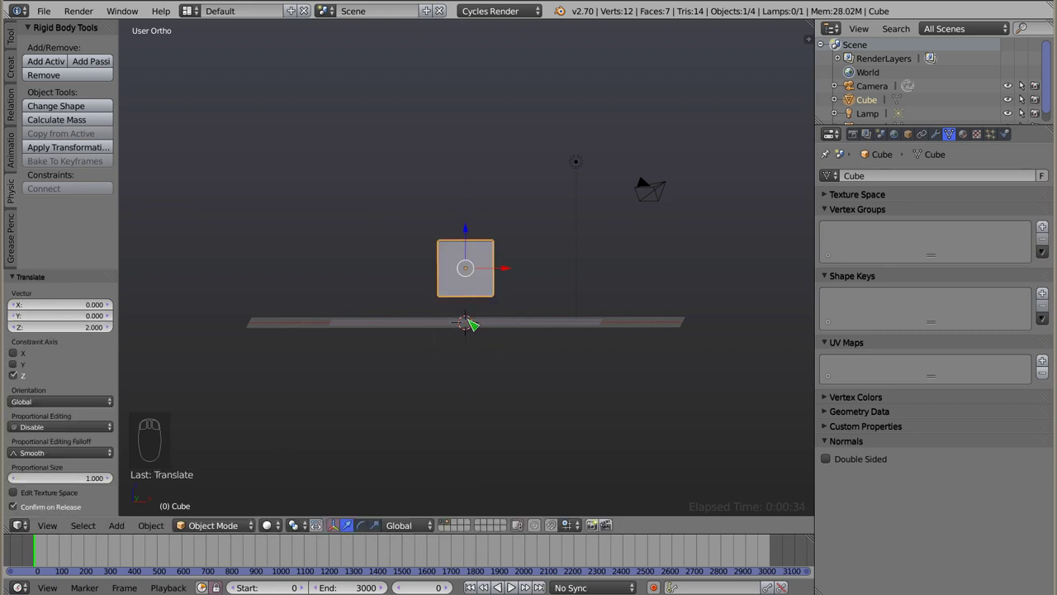
left_click(47, 65)
- Switch to front view and play the cube's fall with Alt+A several times
left_click_drag(510, 345, 455, 328)
key("alt+a")
key("Escape")
key("KP_1")
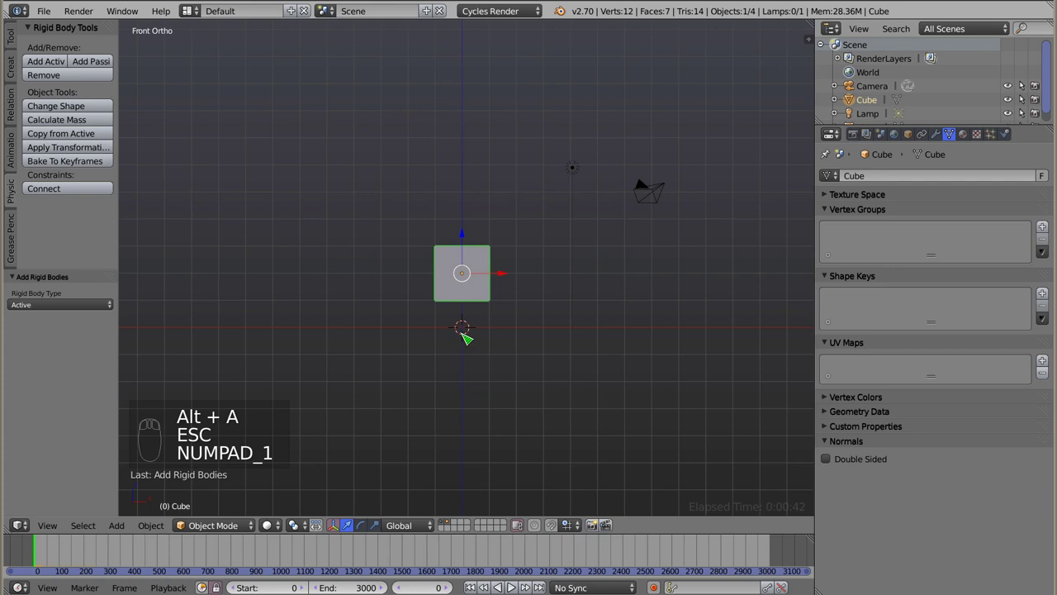
left_click_drag(468, 305, 486, 277)
key("alt+a")
key("Escape")
key("alt+a")
key("Escape")
- Reframe the view, replay the drop a few more times and scrub the timeline
left_click_drag(376, 324, 455, 375)
key("alt+a")
key("Escape")
key("alt+a")
key("Escape")
key("alt+a")
key("Escape")
left_click_drag(39, 554, 81, 555)
left_click(74, 555)
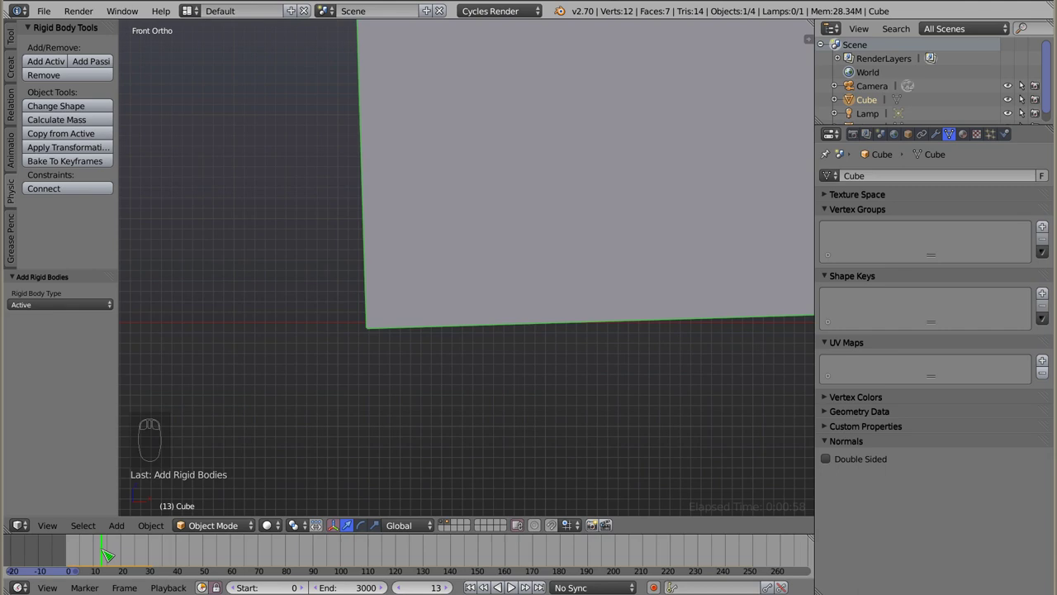
- Select the plane and inspect the settled cube in wireframe, zoomed out
right_click(352, 322)
key("z")
left_click_drag(398, 325, 193, 324)
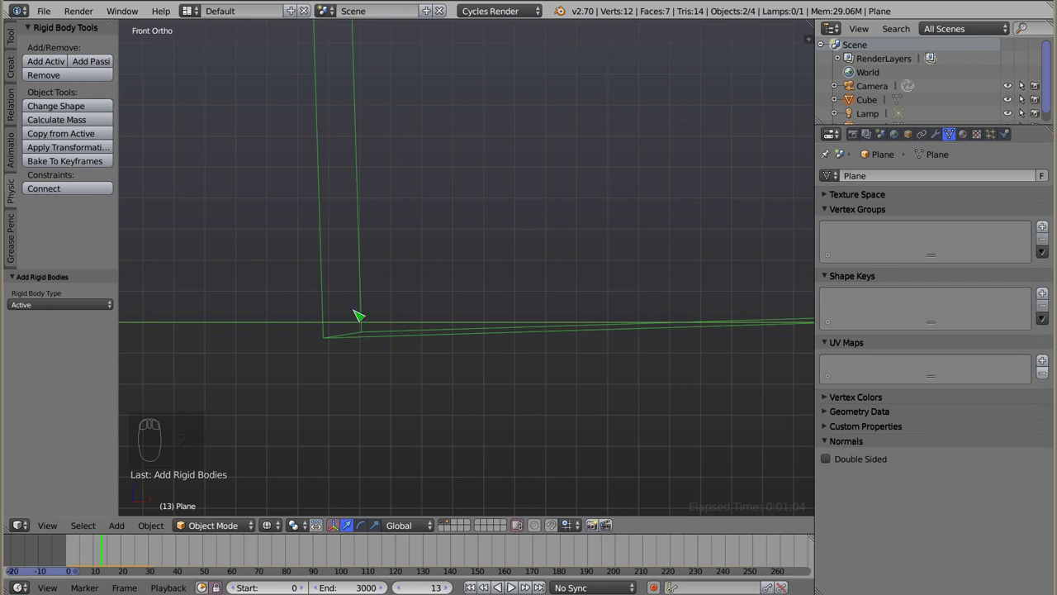
left_click_drag(367, 275, 452, 347)
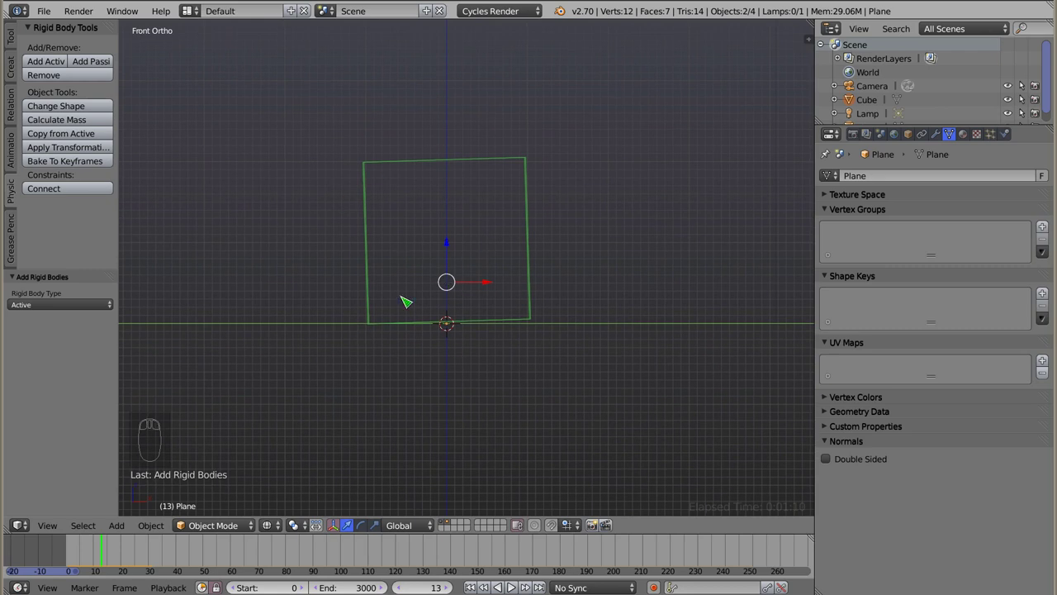
- Return to solid shading, rewind to frame 0 and select the cube
key("Escape")
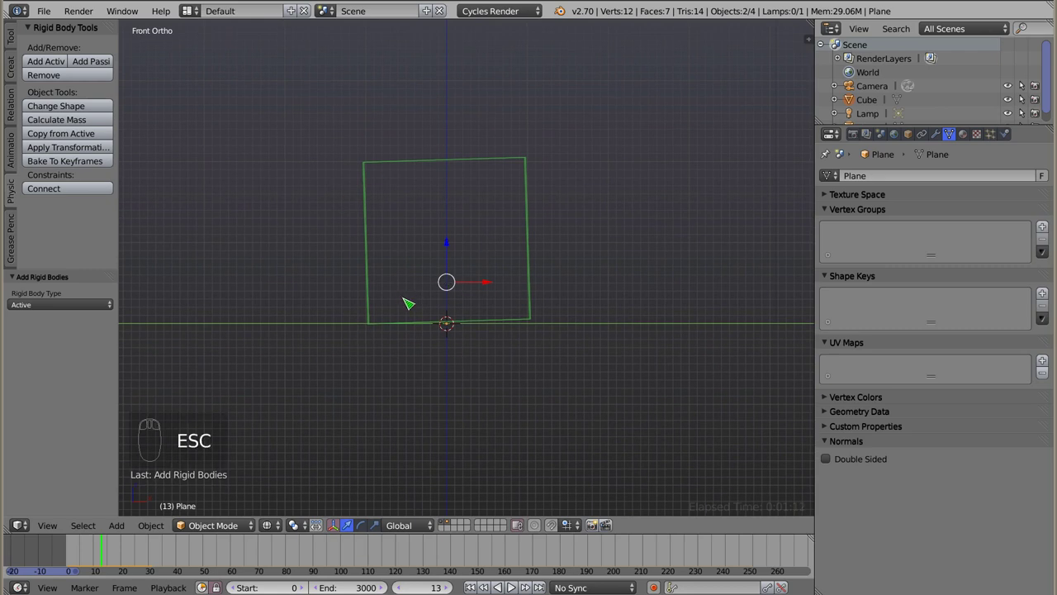
key("z")
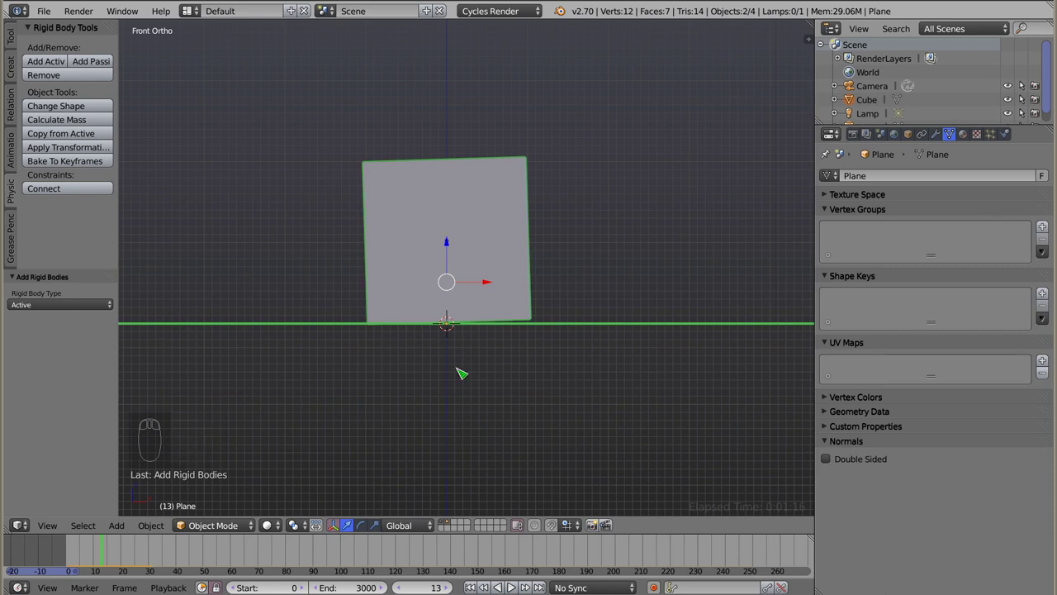
left_click(66, 551)
right_click(470, 130)
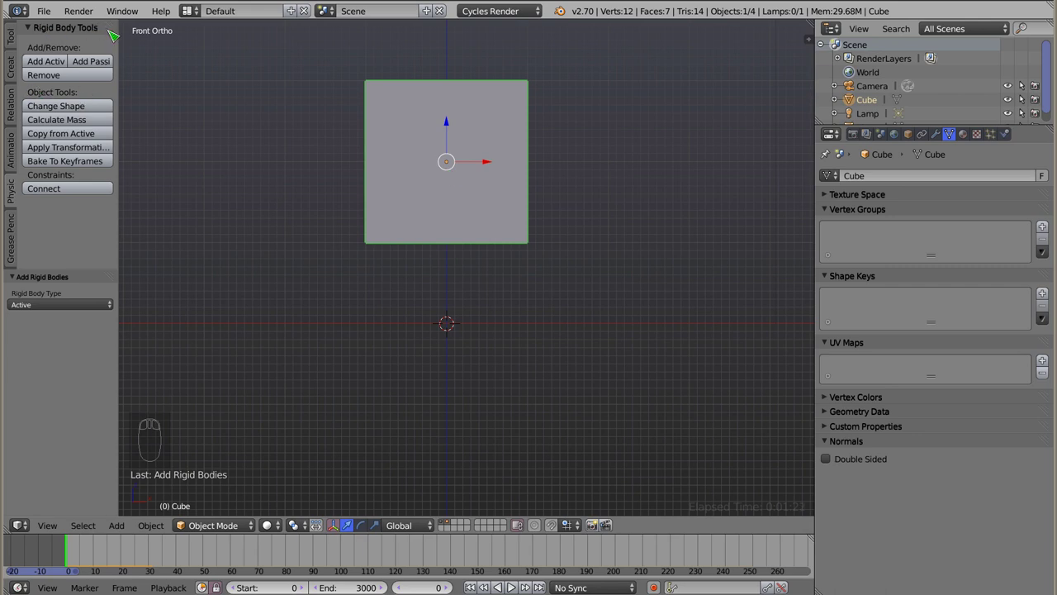
- Set the collision shape of both the cube and the plane to Box via Change Shape
left_click(99, 107)
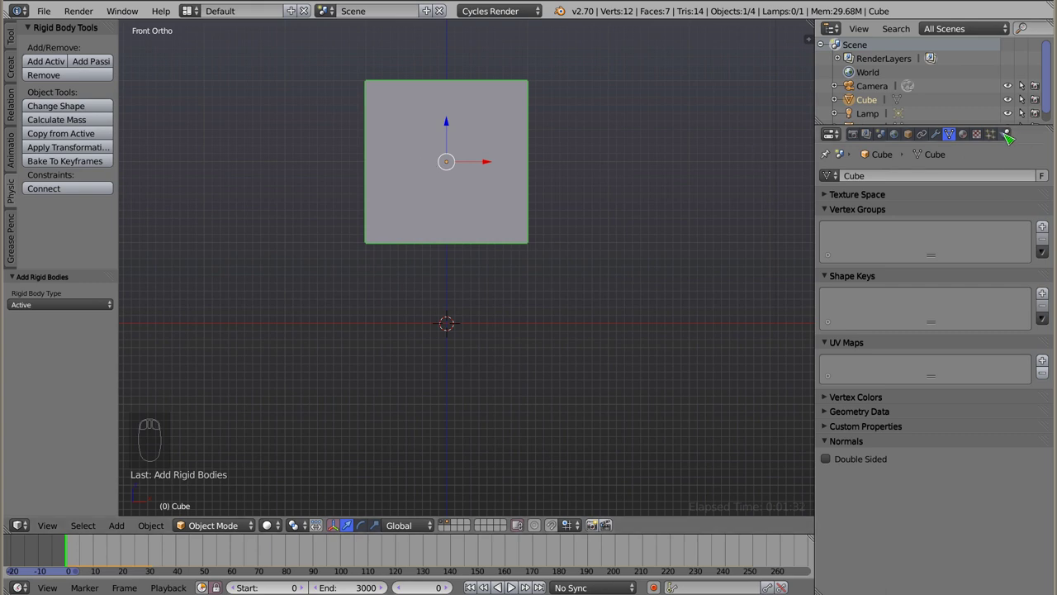
left_click(1016, 137)
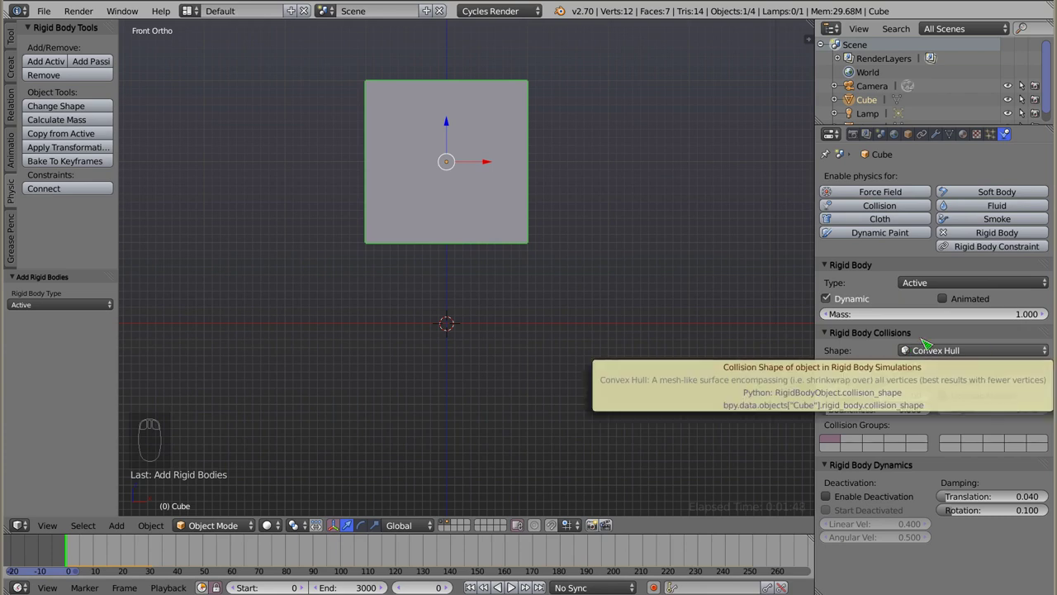
right_click(483, 326)
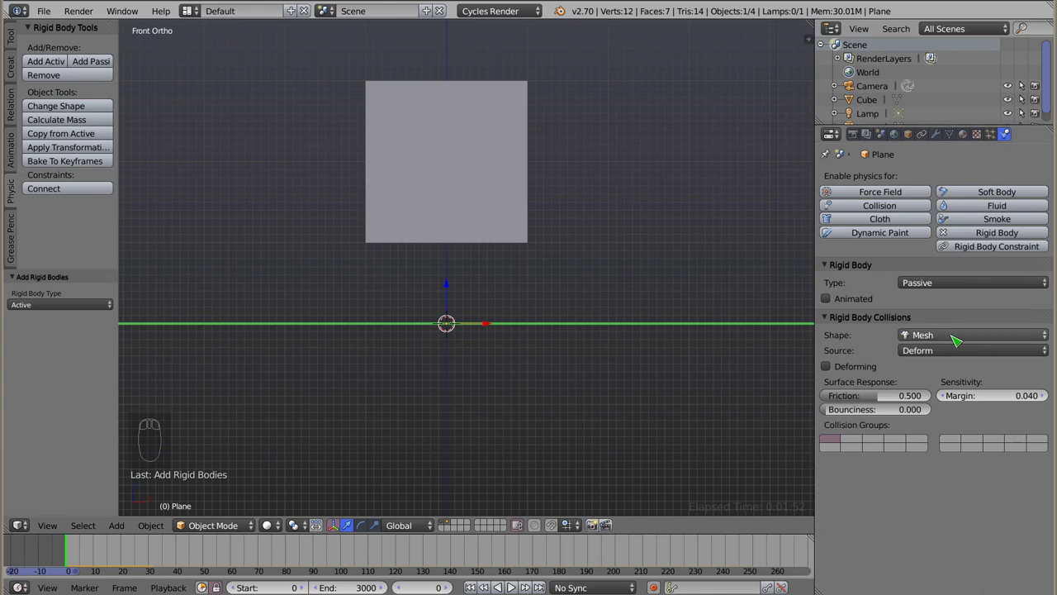
right_click(497, 179)
left_click(71, 108)
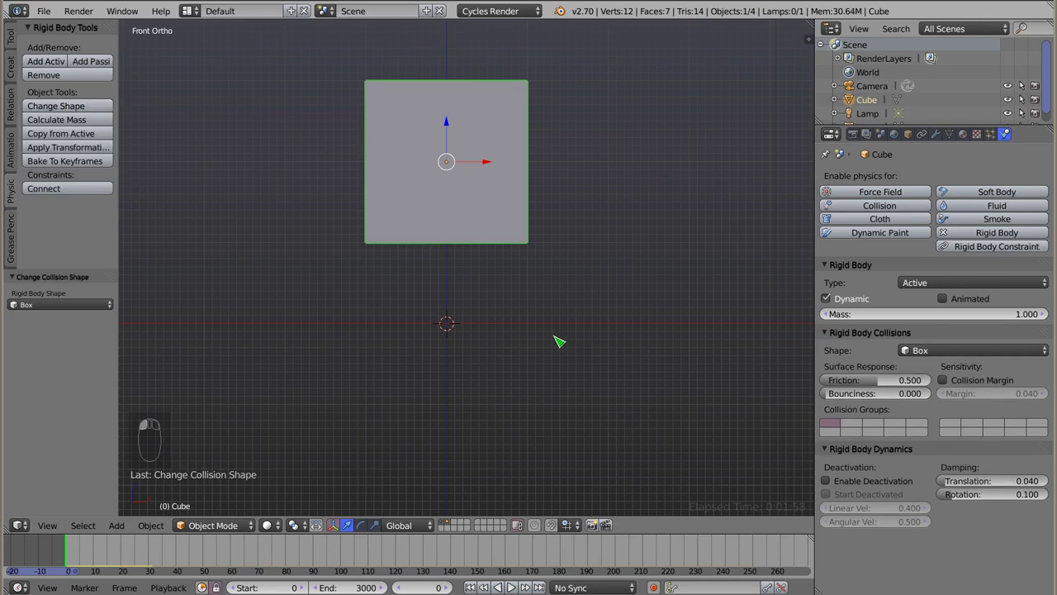
right_click(557, 324)
left_click(88, 105)
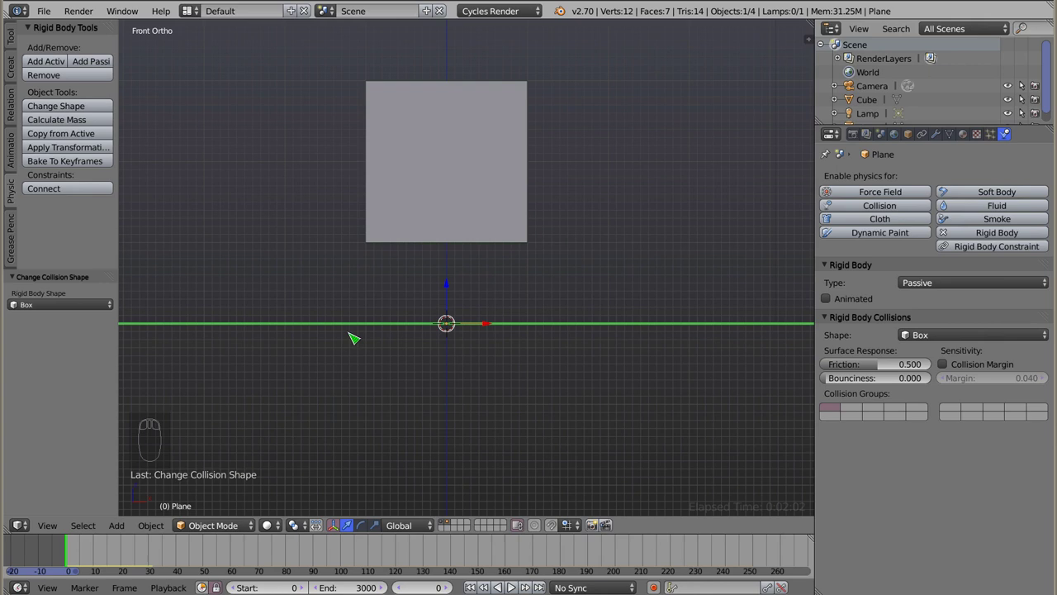
key("alt+a")
left_click_drag(399, 335, 355, 314)
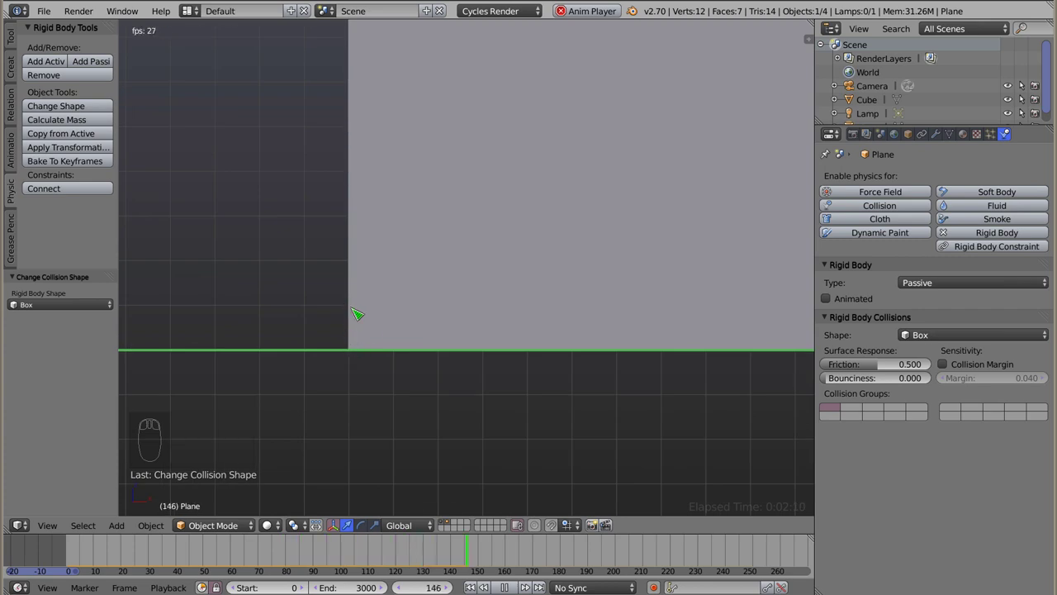
key("Escape")
key("alt+a")
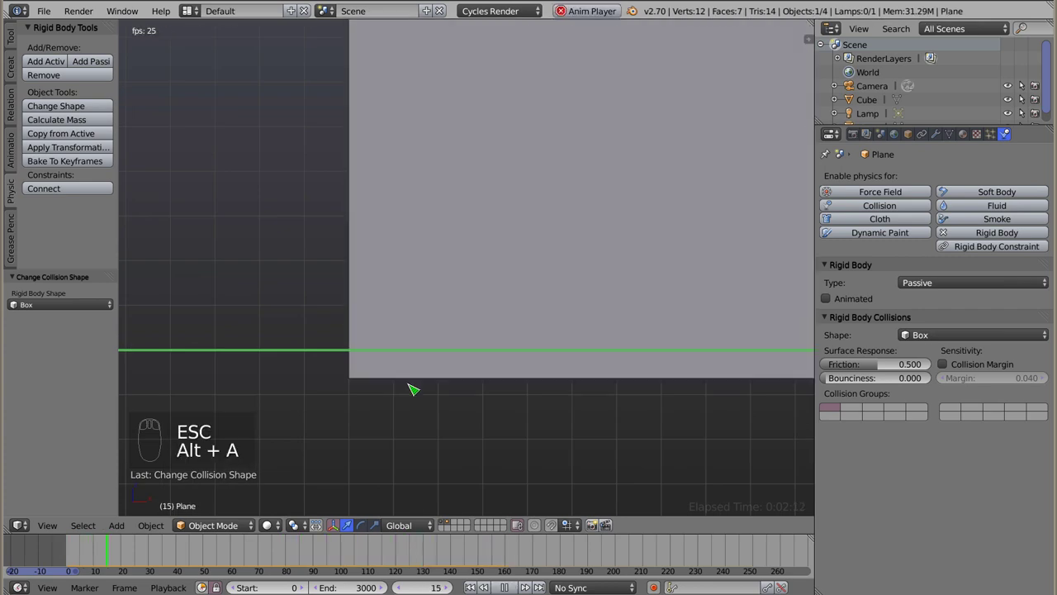
key("Escape")
key("alt+a")
key("Escape")
key("alt+a")
key("Escape")
left_click_drag(343, 327, 474, 309)
left_click_drag(455, 293, 477, 289)
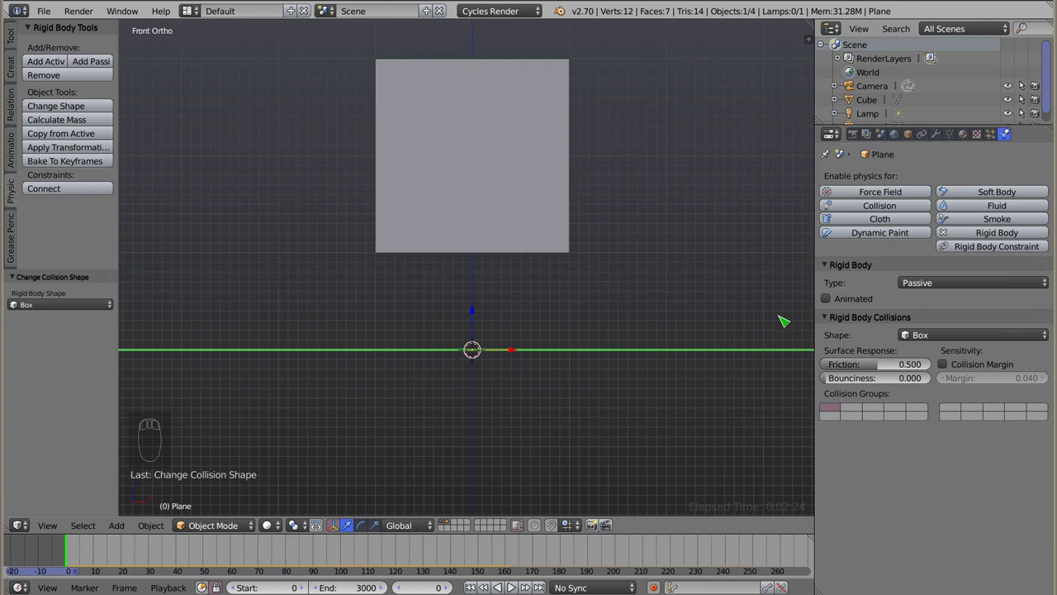
- Give the cube a Convex Hull collision shape and play the drop
left_click(935, 331)
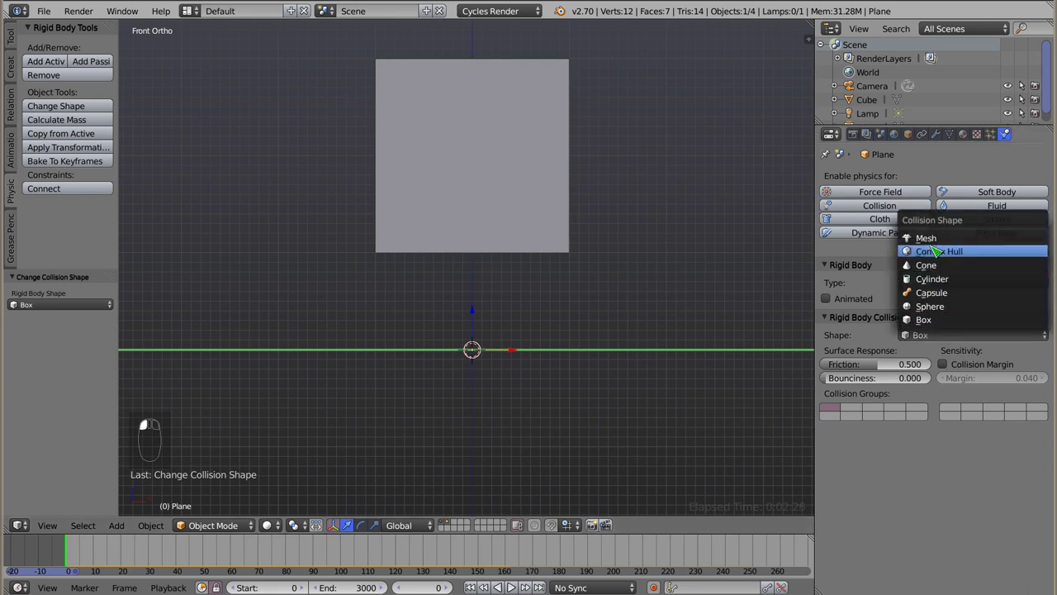
right_click(477, 163)
left_click(929, 355)
key("alt+a")
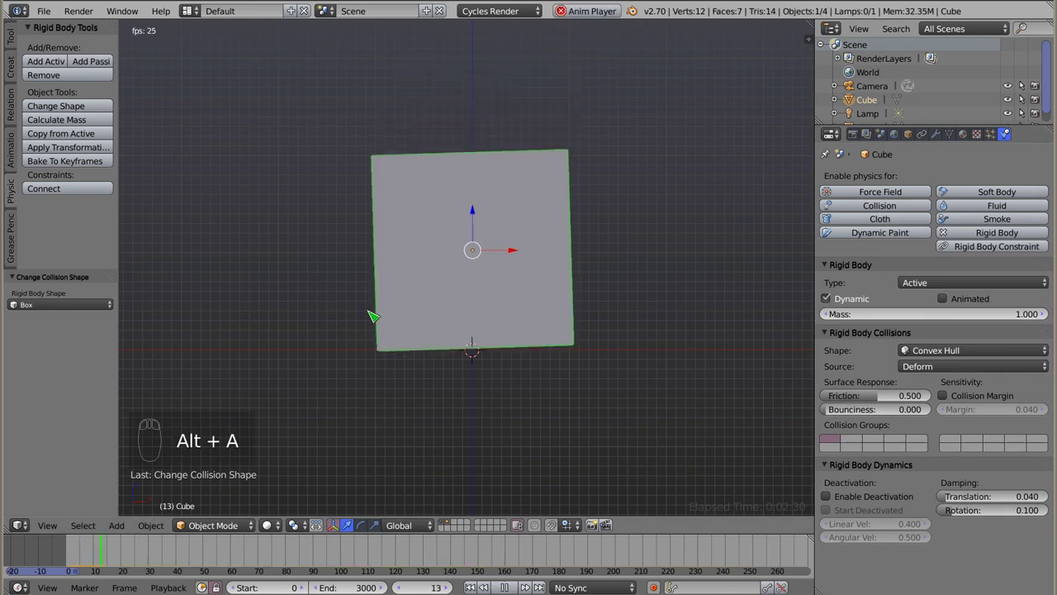
middle_click(395, 359)
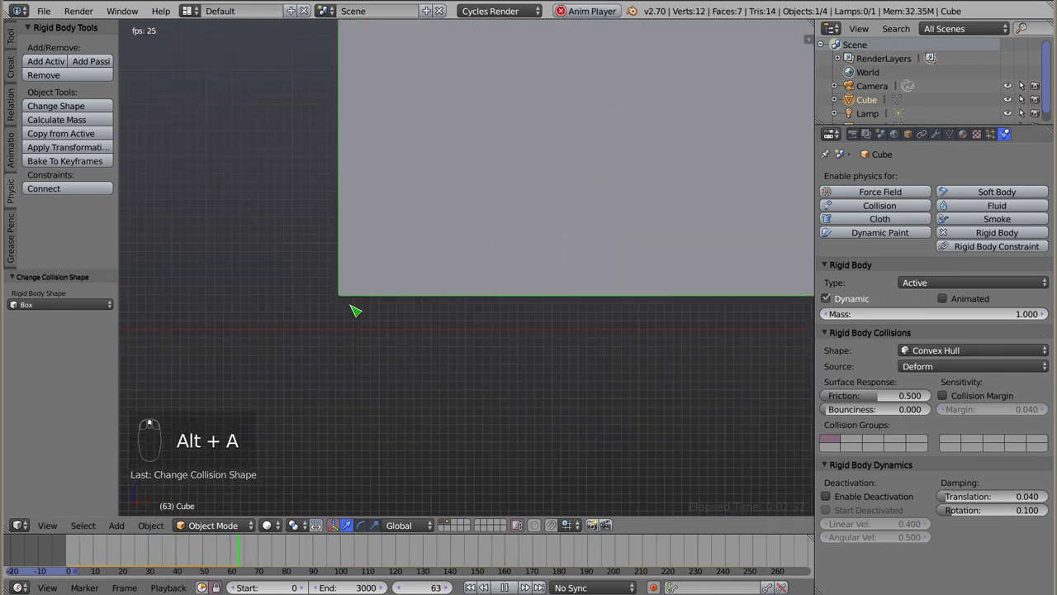
middle_click(359, 307)
key("Escape")
- With the plane on a Mesh shape, replay the drop and zoom out to see the cube above it
right_click(356, 337)
key("alt+a")
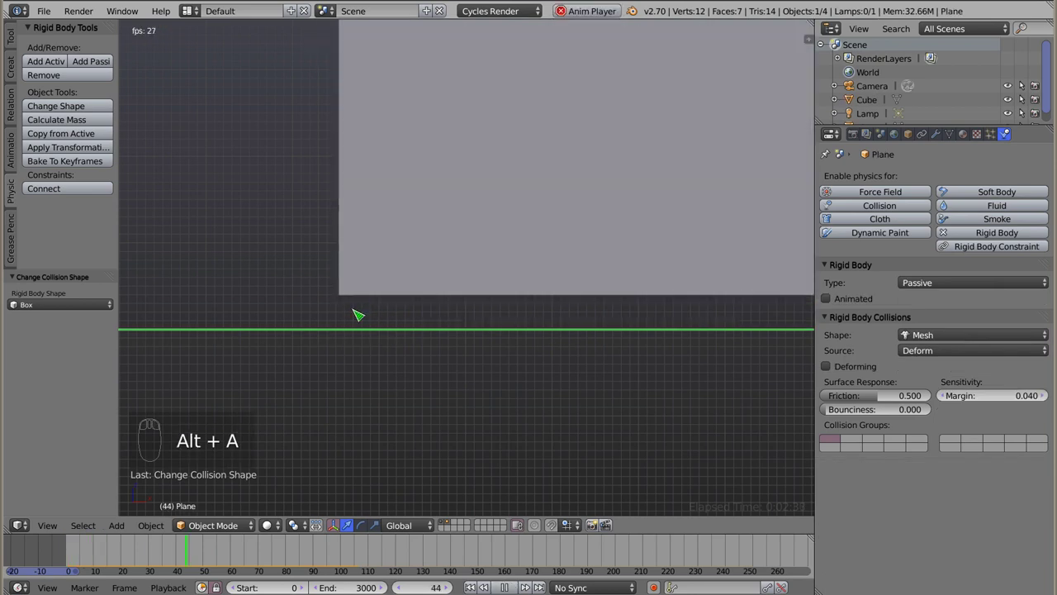
key("Escape")
left_click_drag(324, 268, 999, 384)
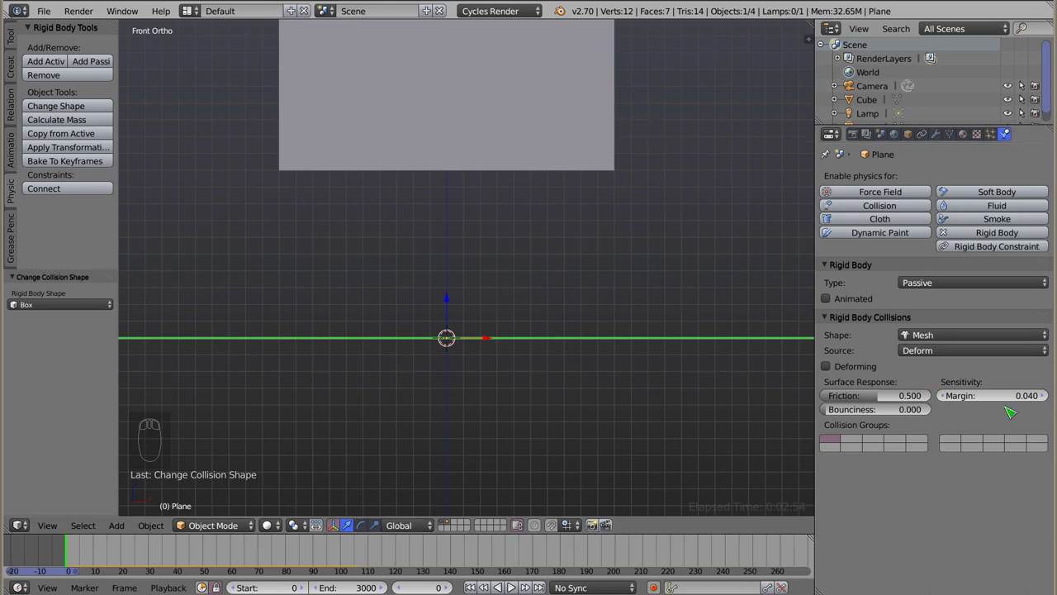
- Set the plane's collision margin to 0 and replay the landing, zooming in to check it
left_click(1008, 399)
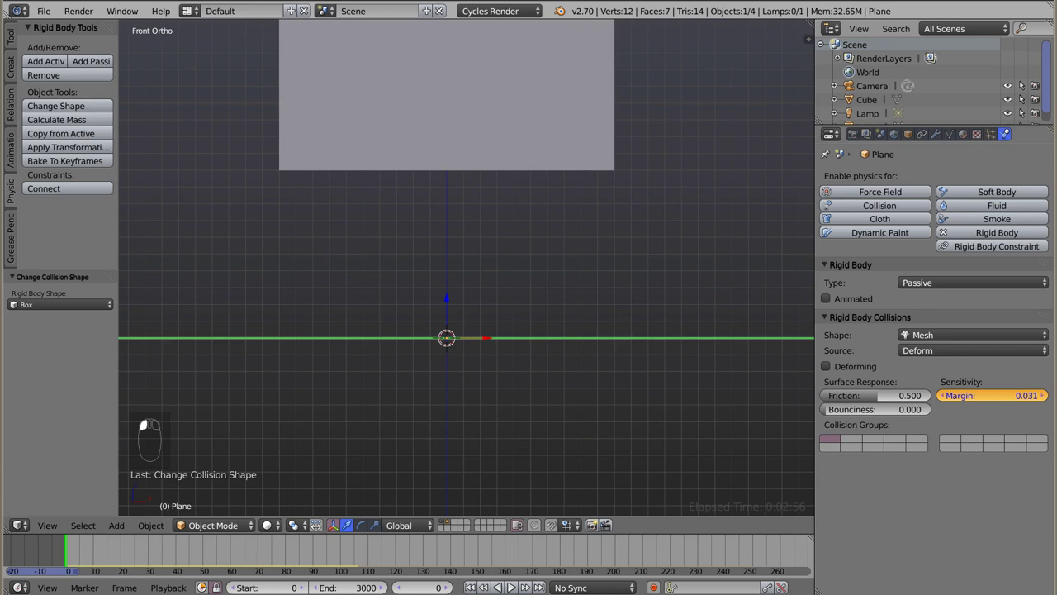
key("alt+a")
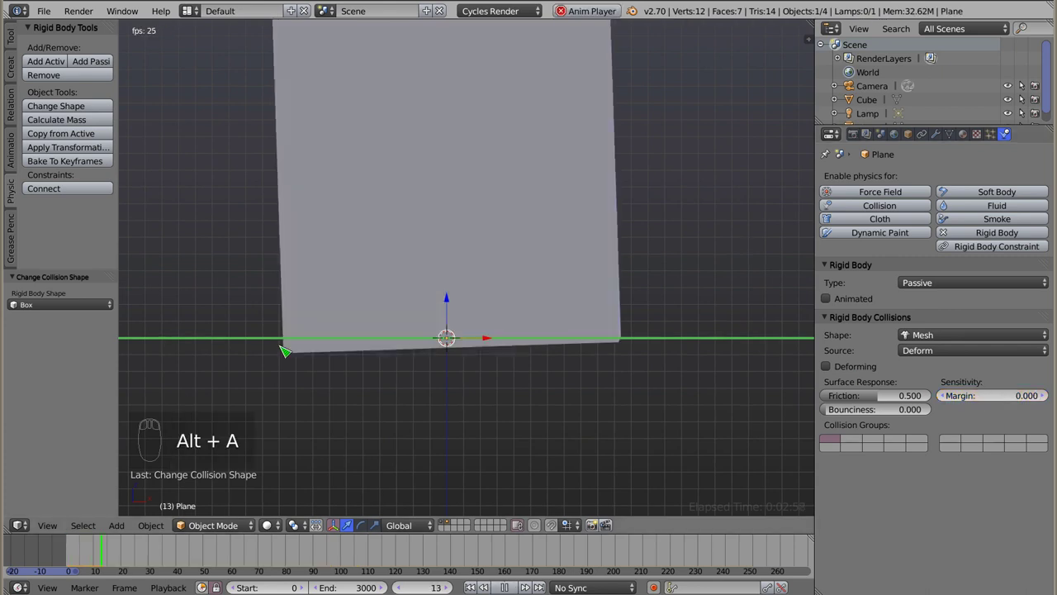
middle_click(277, 348)
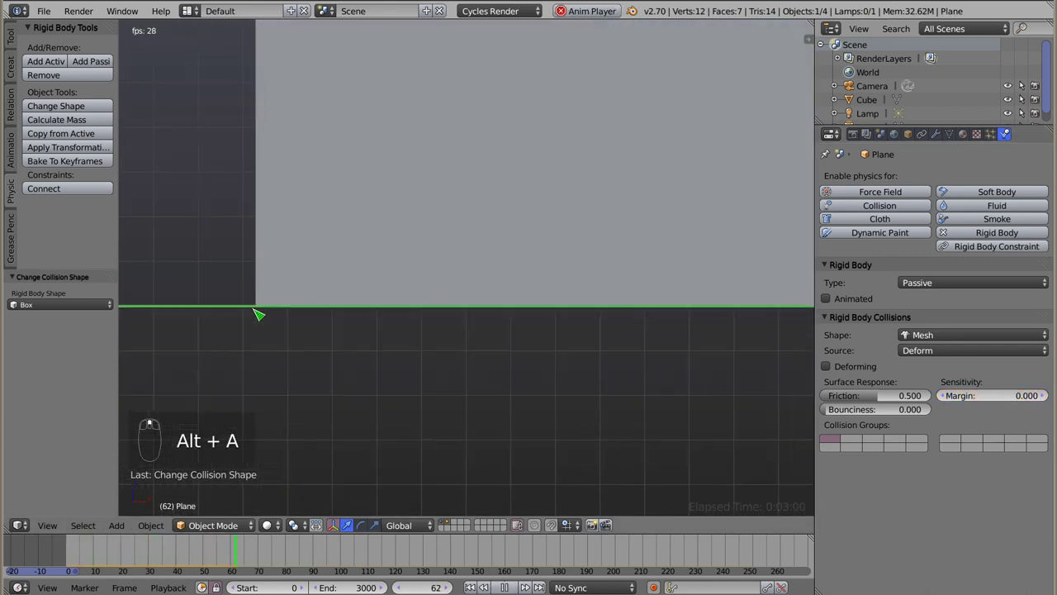
left_click_drag(285, 296, 260, 153)
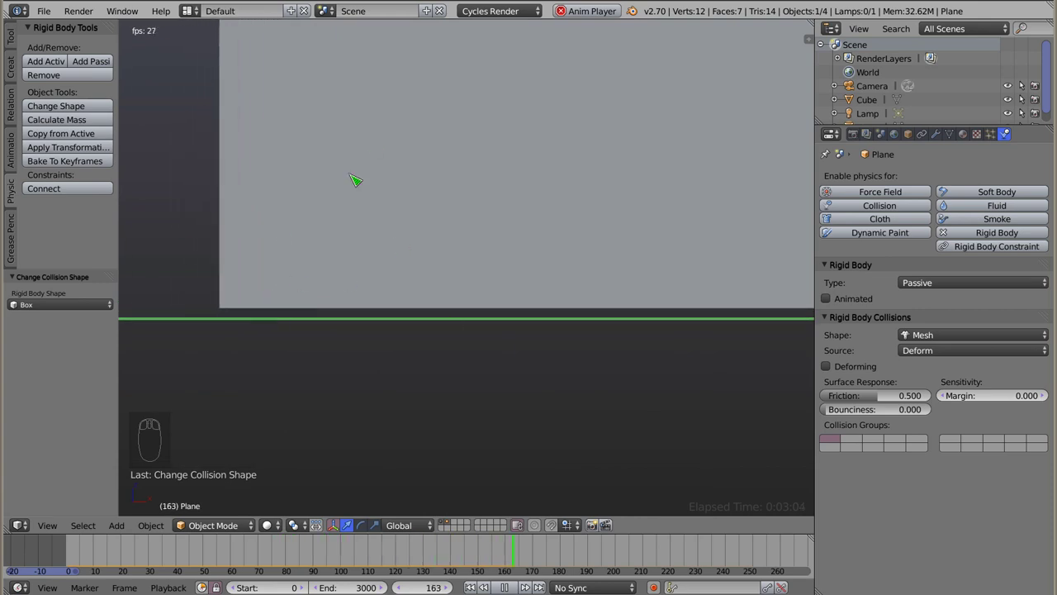
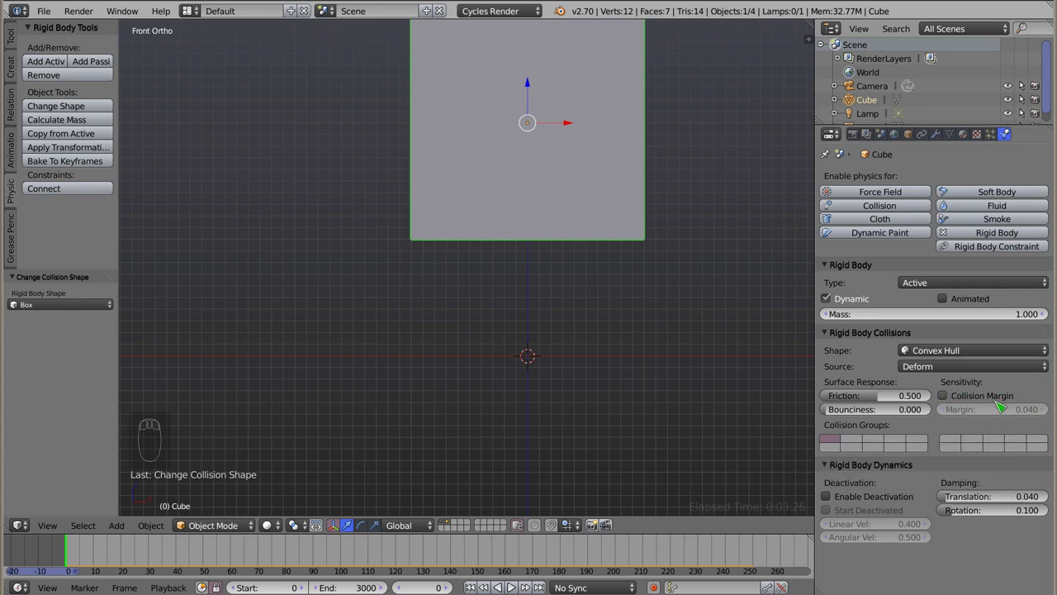
- Play the drop and pan the view so the plane shows below the cube, then stop
left_click_drag(944, 398, 450, 352)
key("alt+a")
left_click_drag(421, 372, 328, 311)
left_click_drag(342, 289, 218, 290)
left_click_drag(193, 282, 733, 283)
key("Escape")
left_click_drag(625, 286, 619, 289)
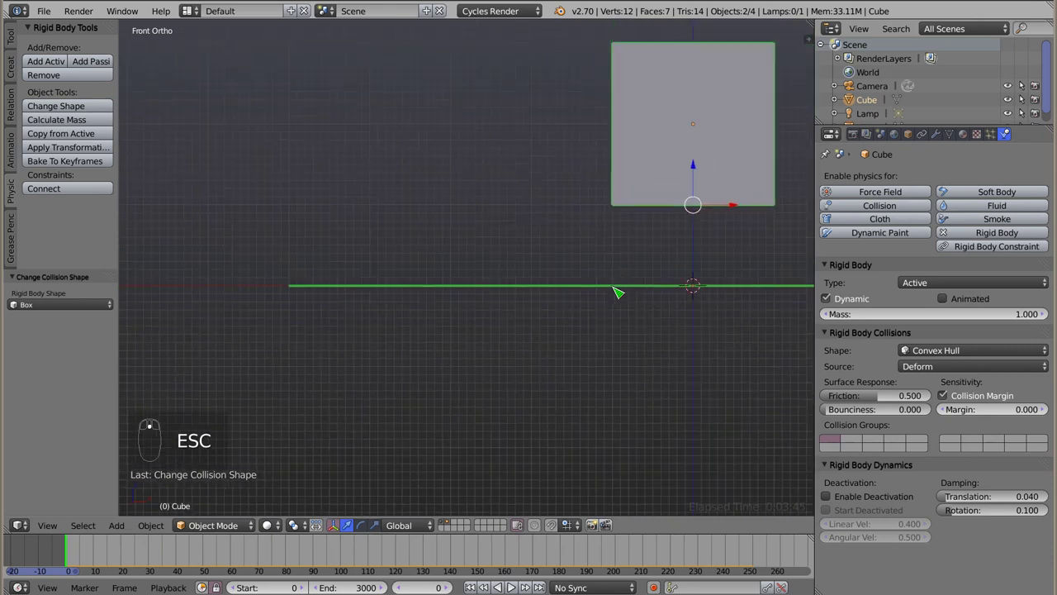
- Raise the cube's collision margin to 1.0 and select the plane
left_click_drag(448, 255, 996, 415)
left_click(997, 415)
right_click(493, 196)
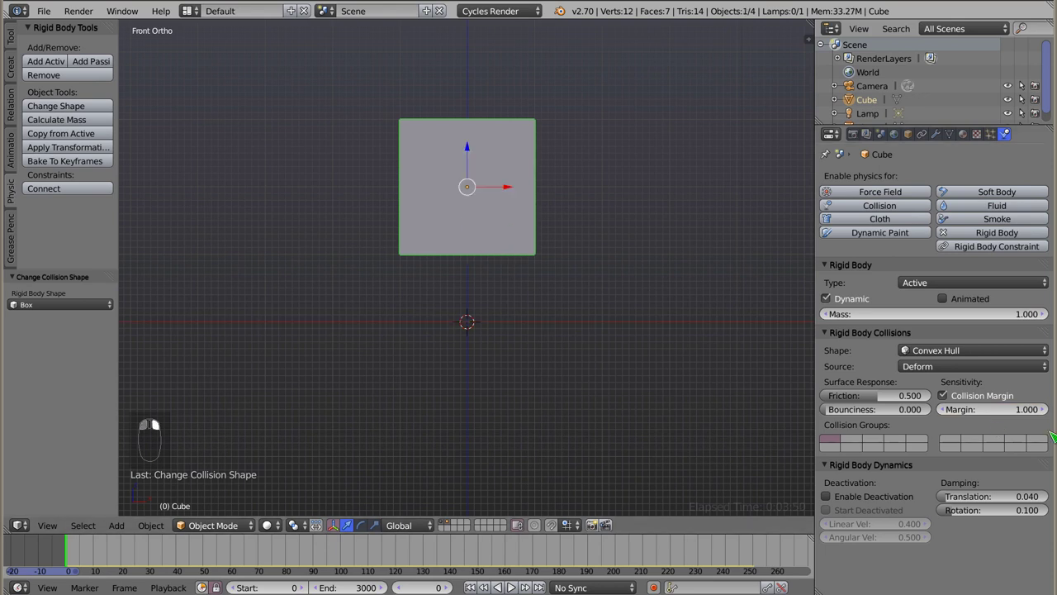
right_click(486, 327)
left_click(1005, 404)
- Run the drop so the cube rests well above the plane, then stop and rewind
key("alt+a")
middle_click(462, 333)
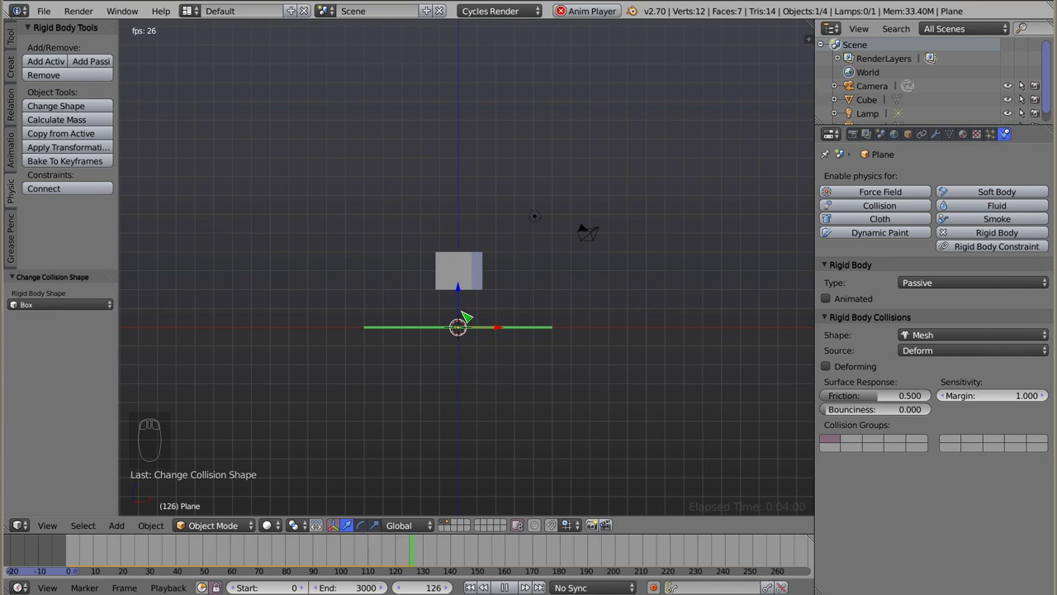
left_click_drag(469, 307, 481, 297)
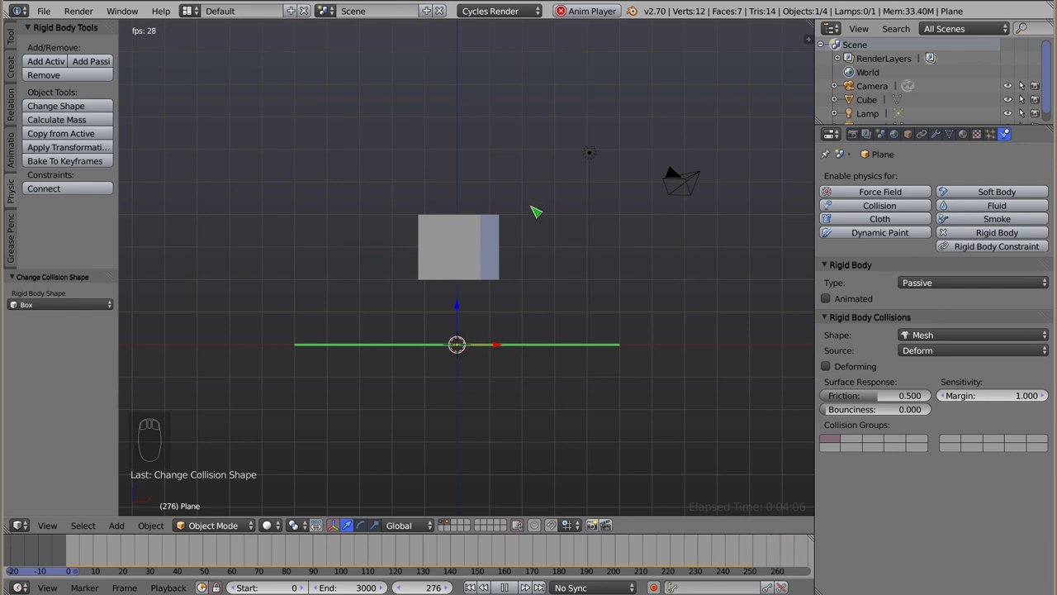
key("Escape")
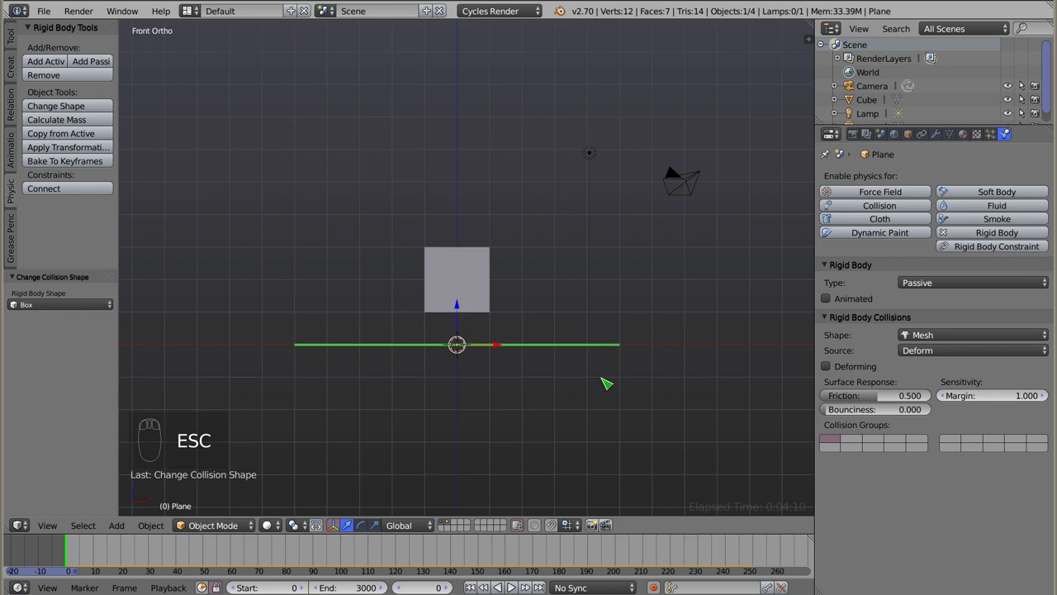
- Select the cube and move it straight up higher above the plane
right_click(465, 282)
left_click(465, 257)
key("alt+a")
key("Escape")
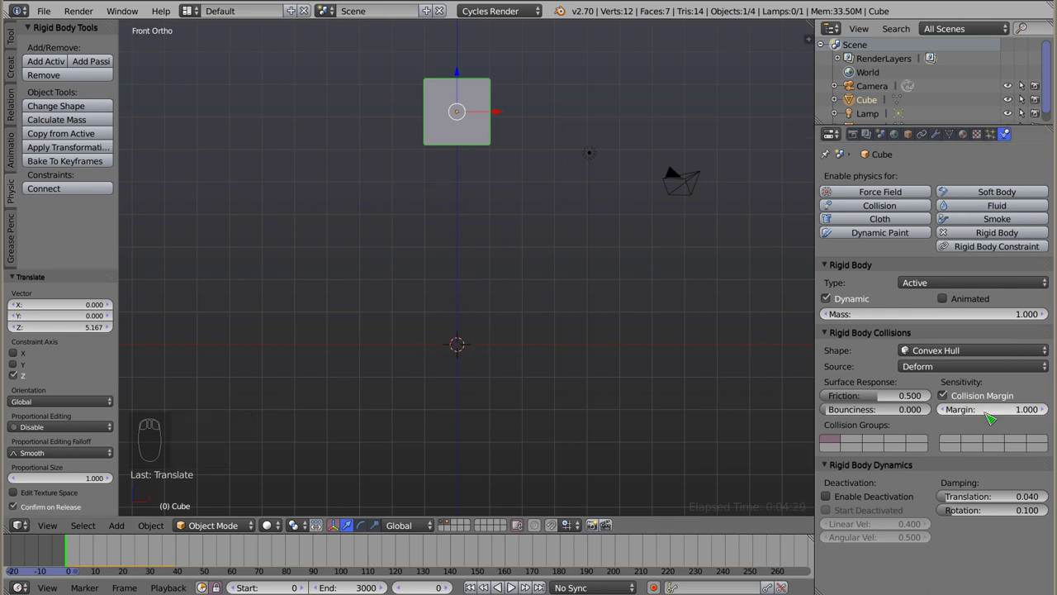
- Set the collision margin of the cube and then the plane to 0.1
left_click(1001, 414)
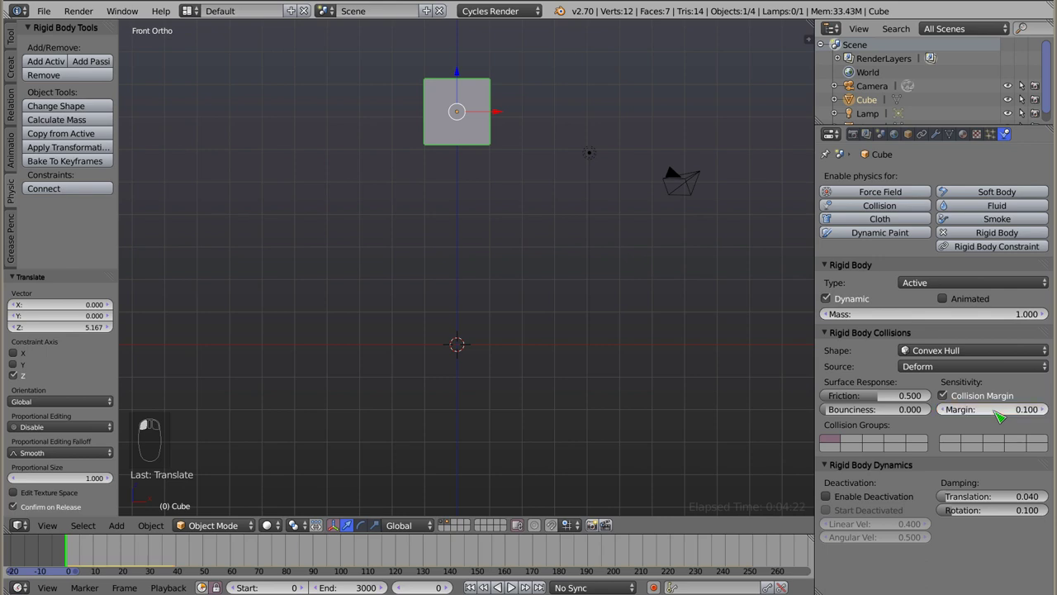
right_click(465, 345)
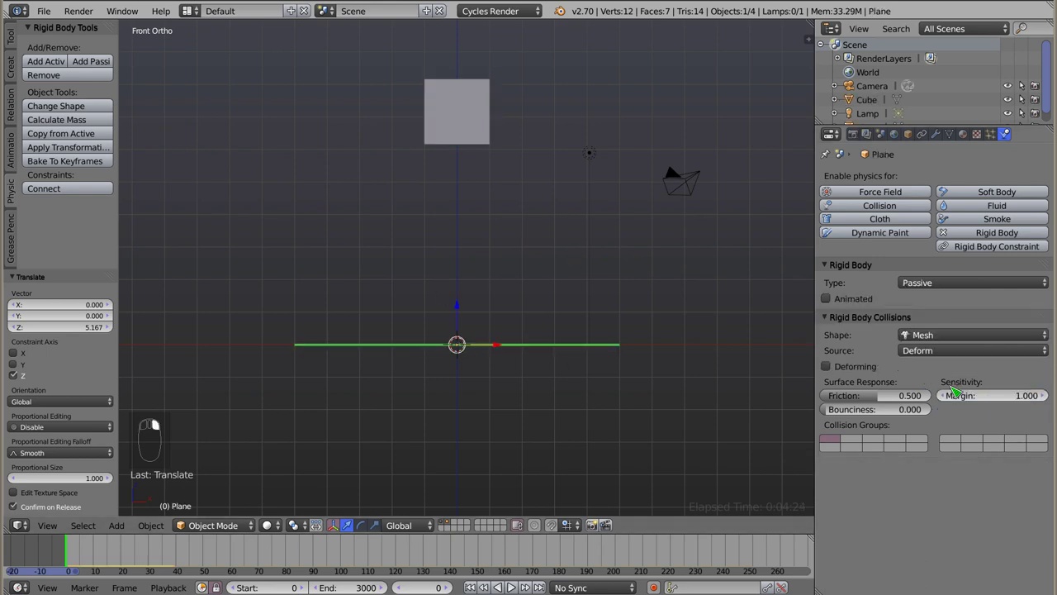
left_click(984, 395)
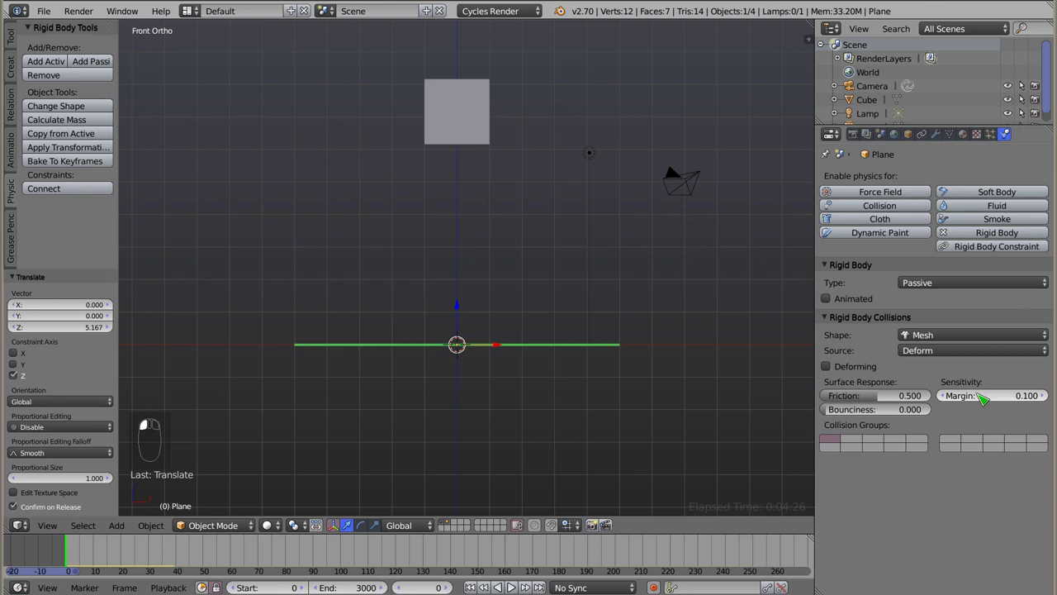
- Replay the drop, then lower the plane's collision margin to 0.05
key("alt+a")
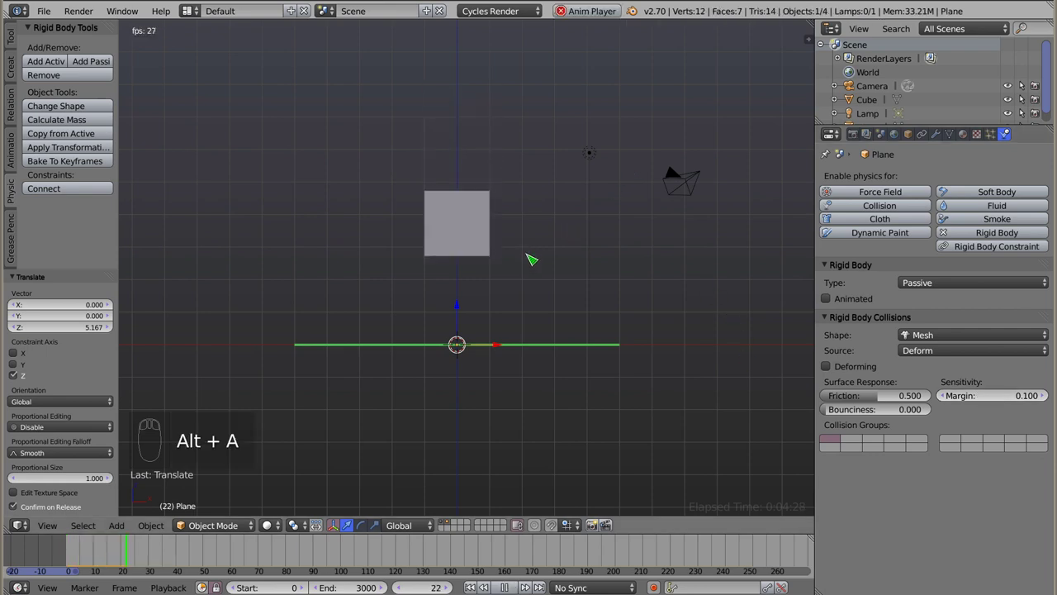
key("Escape")
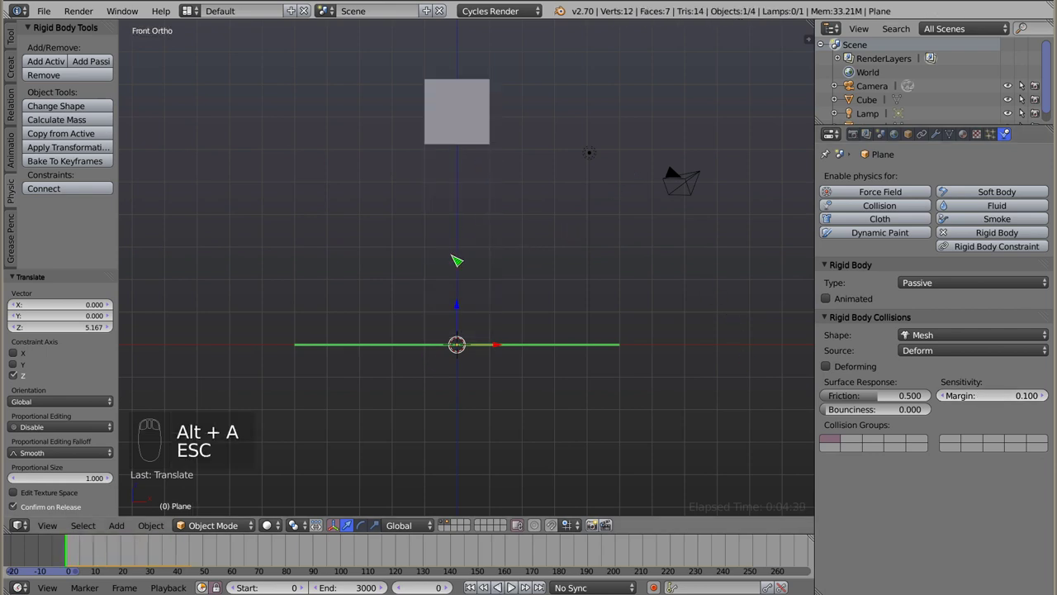
left_click(988, 395)
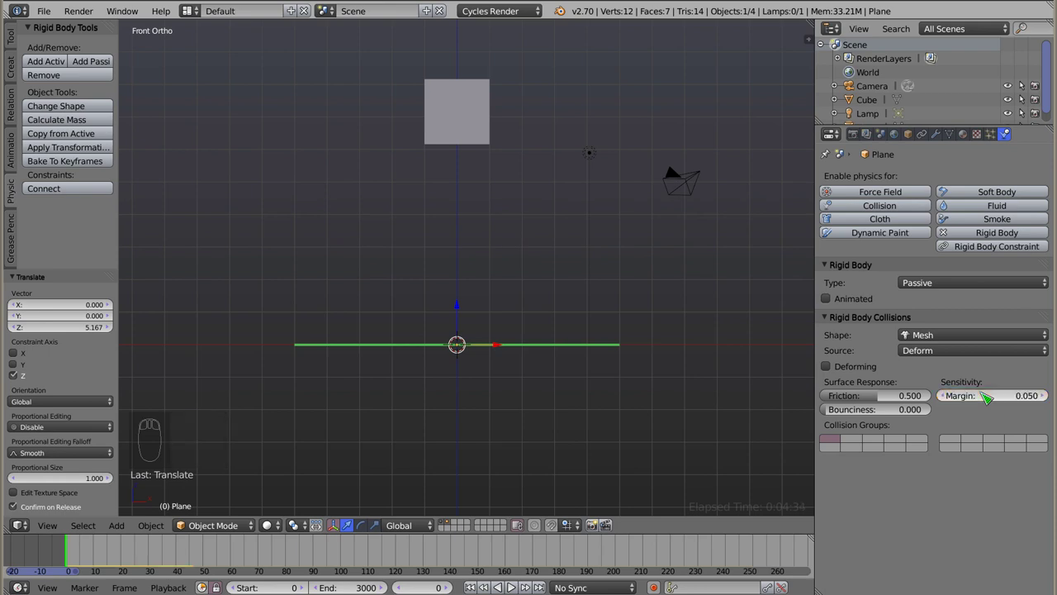
- Lower the cube's collision margin to 0.05 and zoom in on it
right_click(465, 118)
left_click(971, 417)
key("alt+a")
key("Escape")
key("z")
left_click_drag(462, 95, 521, 126)
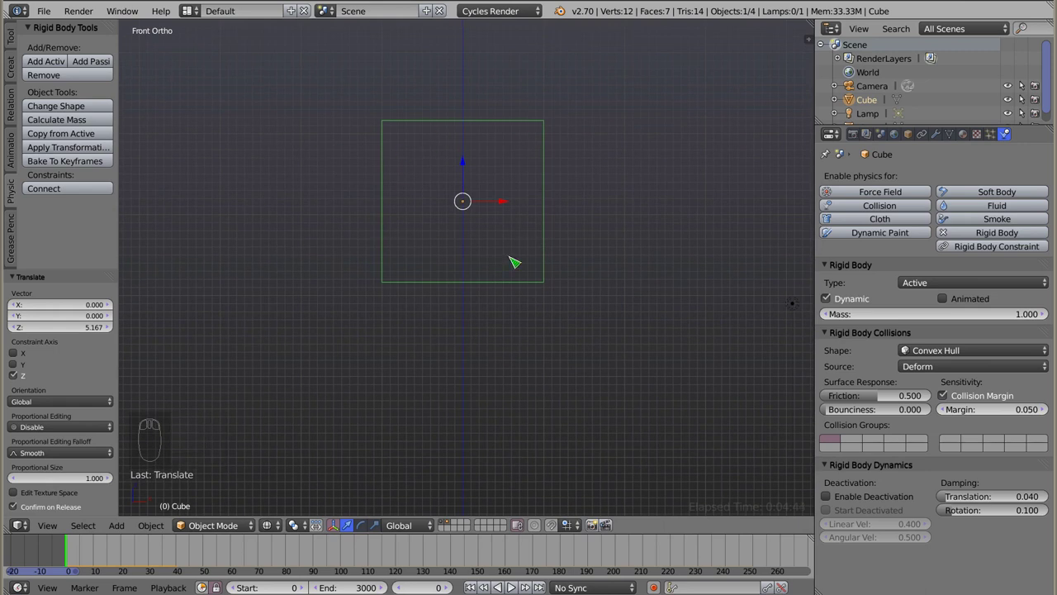
- Switch the cube's shape to Box then Sphere and tilt it about 34 degrees
left_click(100, 110)
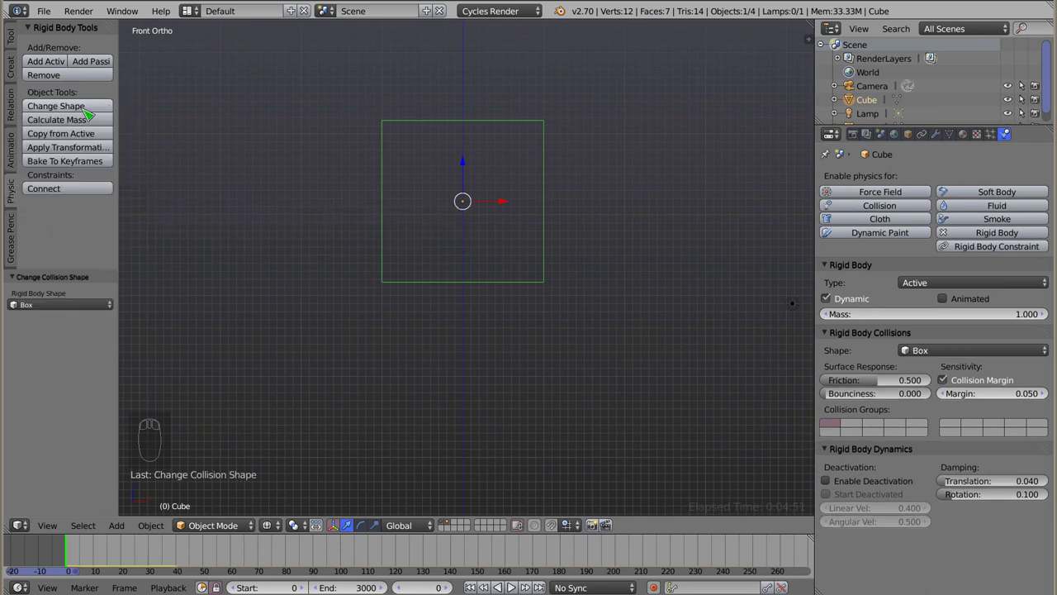
left_click(100, 107)
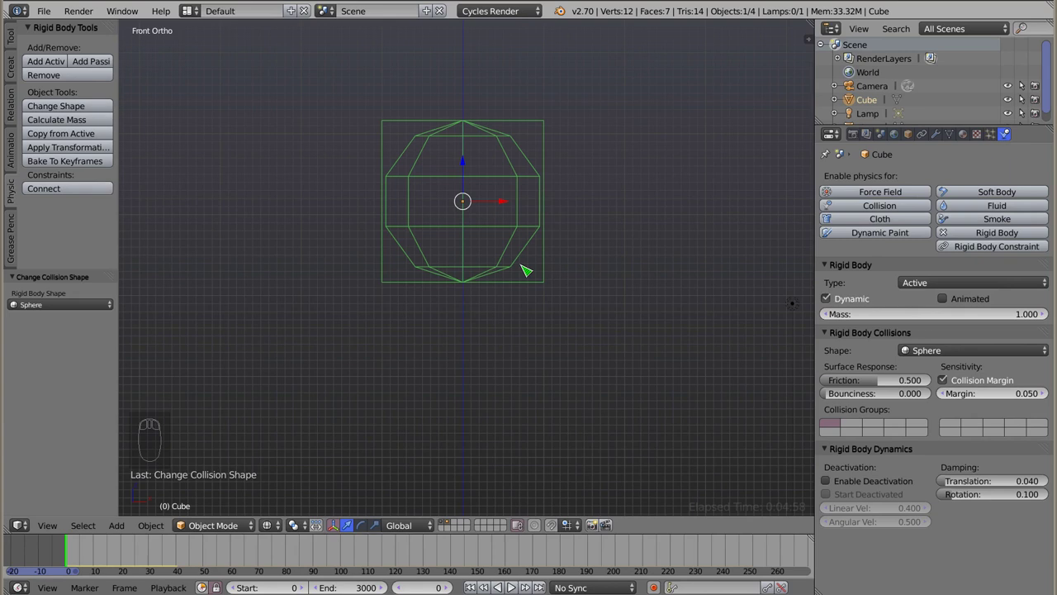
key("Escape")
left_click_drag(408, 215, 478, 418)
- Play the tilted cube's drop with the sphere shape, then stop and rewind
key("alt+a")
key("Escape")
key("r")
key("alt+a")
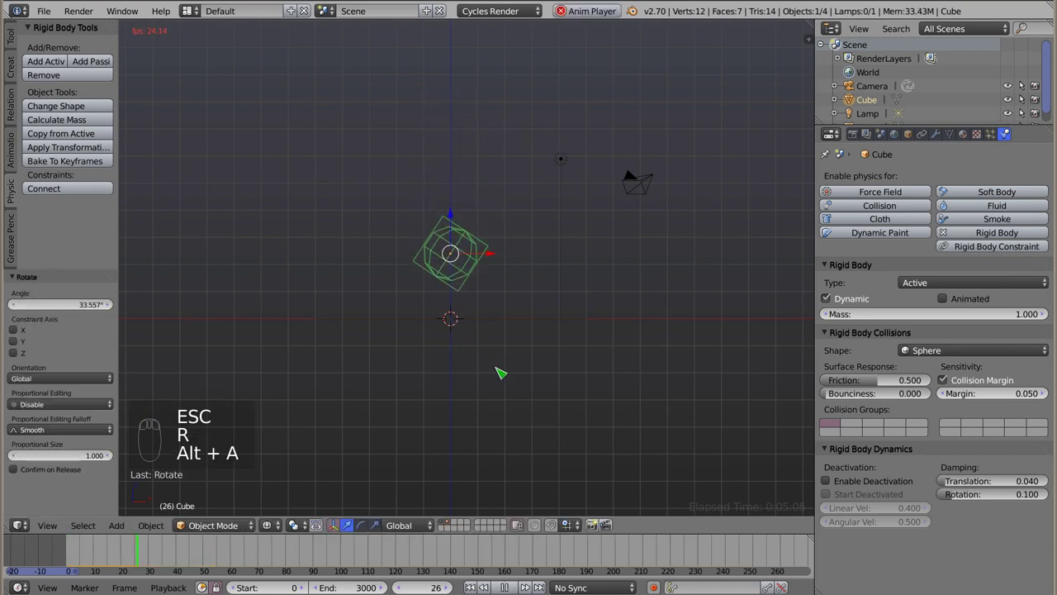
middle_click(461, 335)
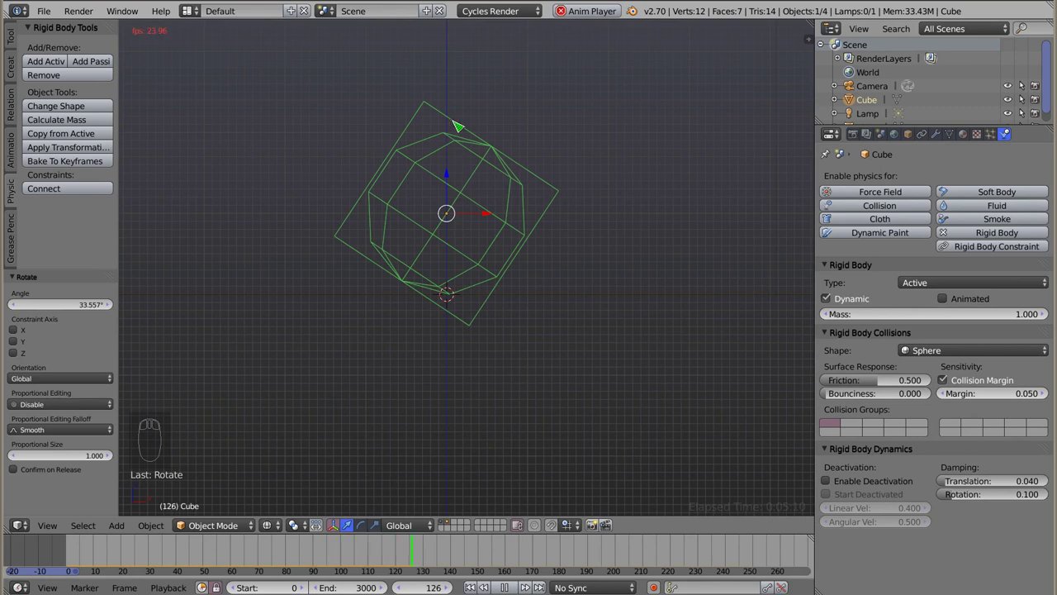
key("Escape")
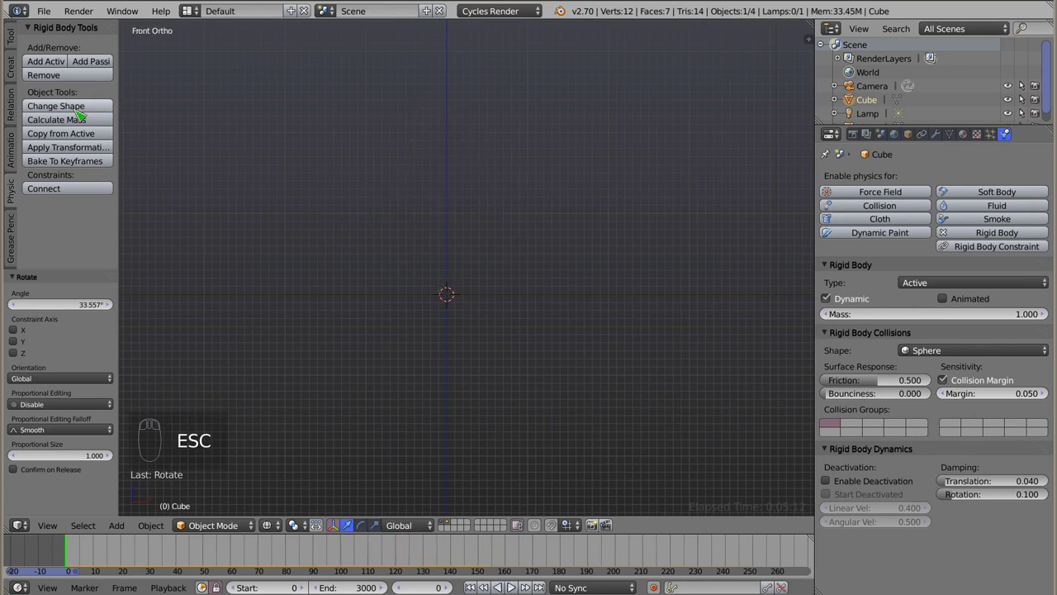
- Change the cube's shape to Capsule, replay the drop, and reopen the shape list
left_click(75, 106)
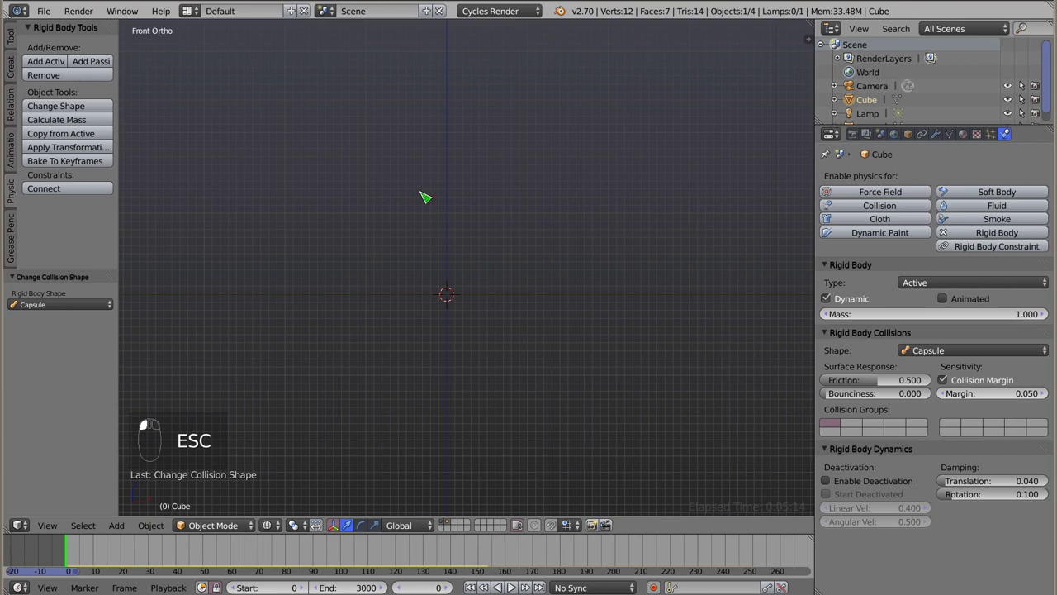
key("alt+a")
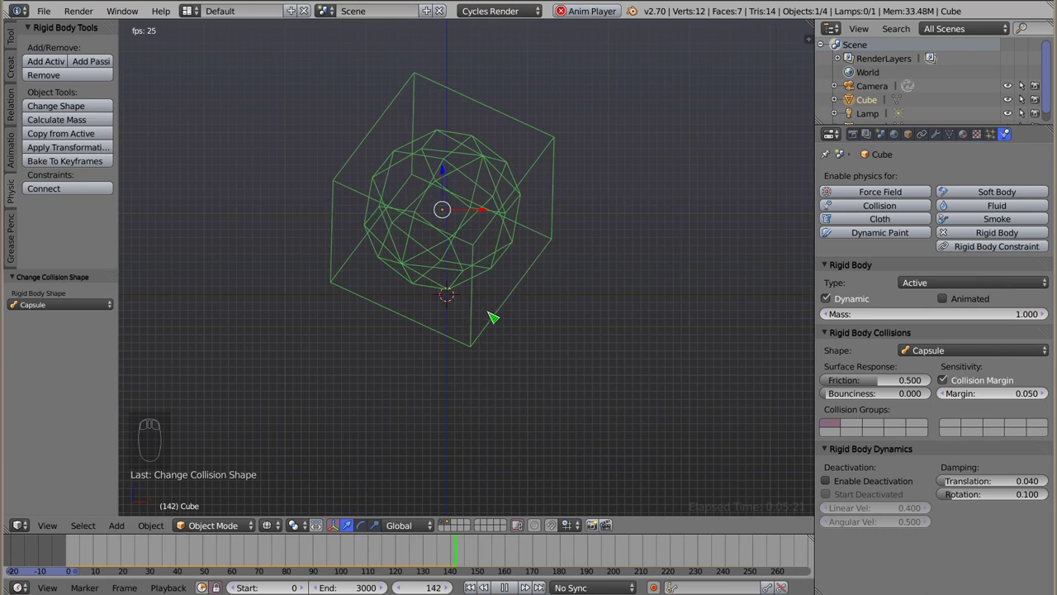
key("z")
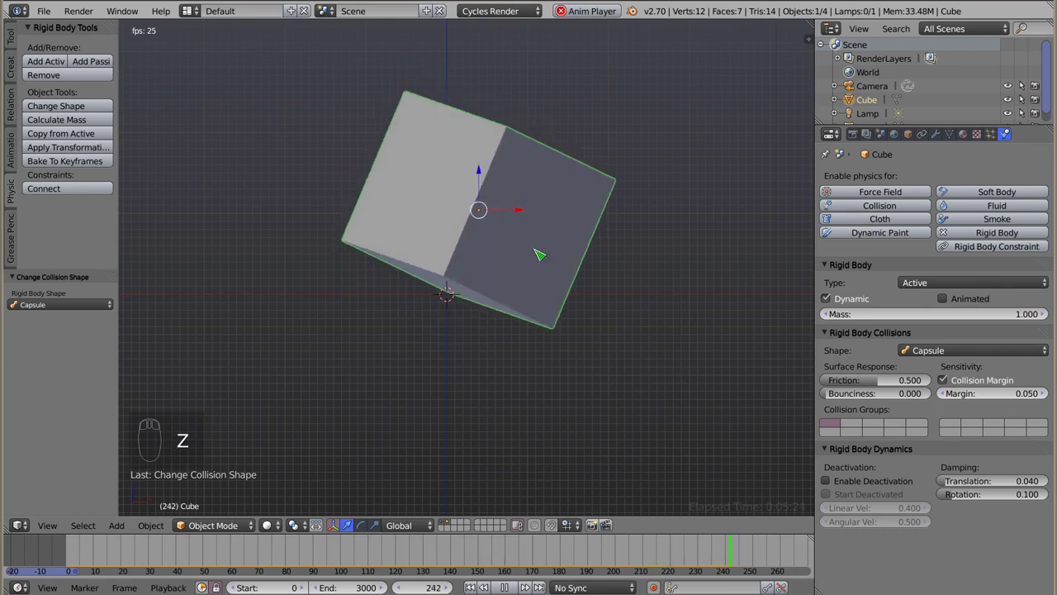
key("Escape")
left_click(88, 109)
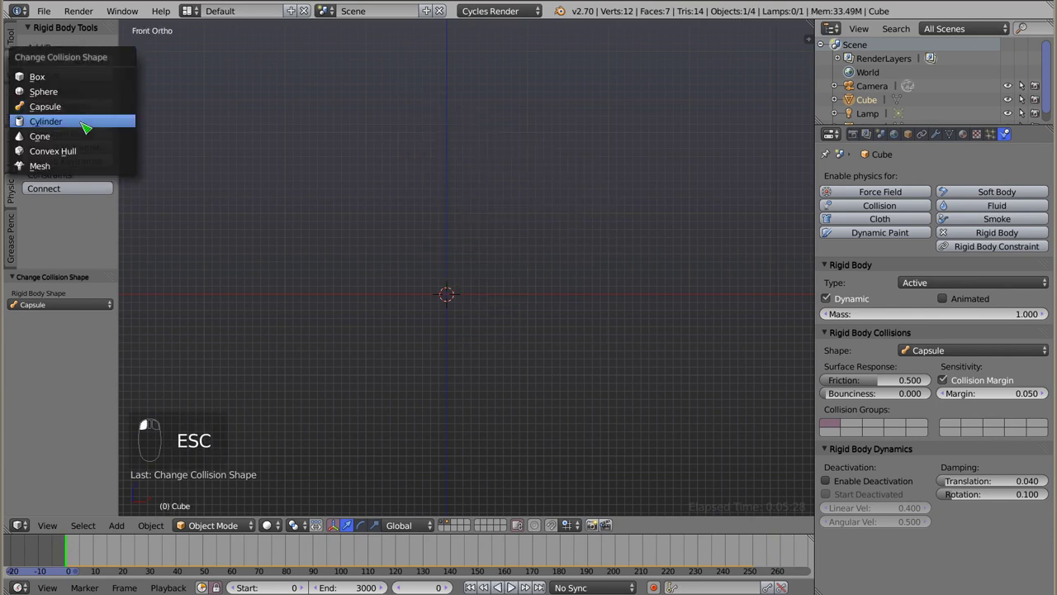
- Inspect the cube in wireframe and play its drop with the Cylinder collision shape
scroll("up", 3)
middle_click(447, 250)
left_click_drag(517, 275, 446, 190)
key("z")
left_click_drag(437, 133, 595, 185)
key("alt+a")
key("Escape")
- Tilt the cube by about 52 degrees and replay the drop
key("r")
key("alt+a")
left_click_drag(481, 427, 288, 199)
key("Escape")
- Switch the cube's collision shape to Cone and play the drop, then rewind
left_click(76, 111)
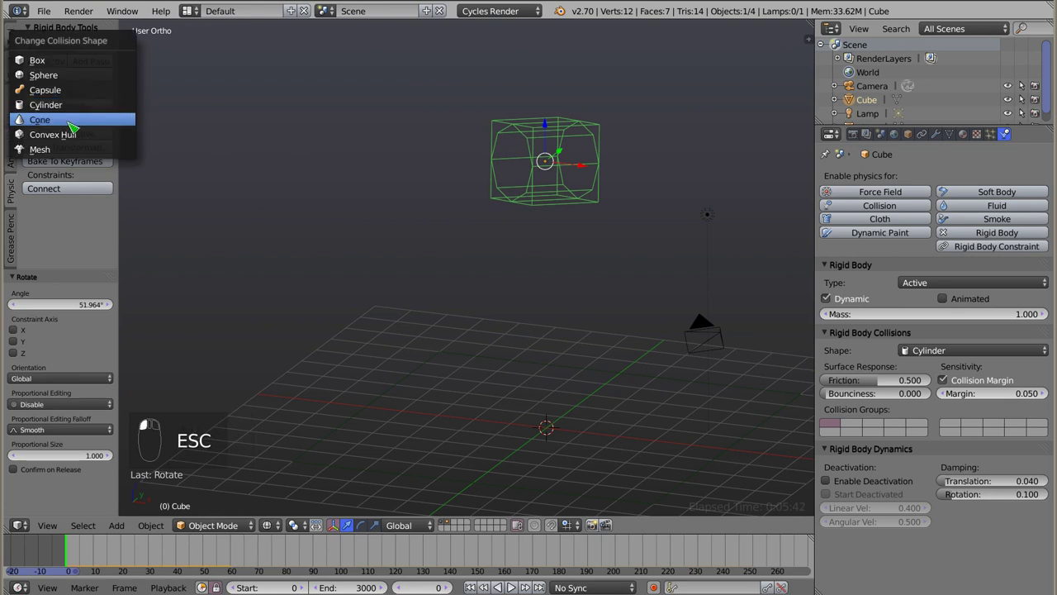
key("alt+a")
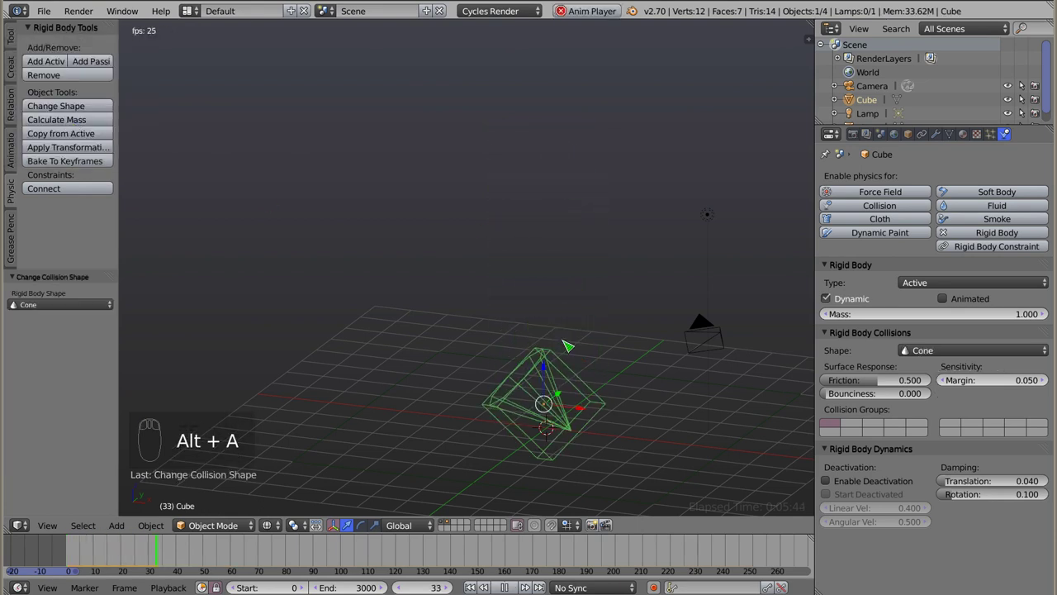
left_click_drag(527, 398, 613, 332)
scroll("down", 3)
key("Escape")
- Switch the cube's collision shape to Convex Hull and play the drop, then rewind
left_click(90, 102)
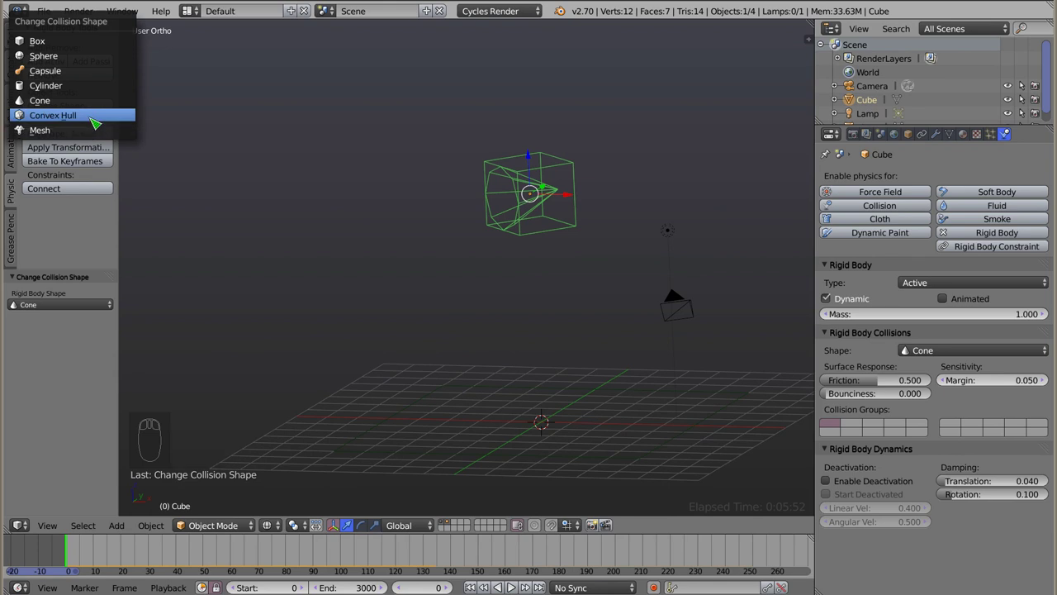
key("alt+a")
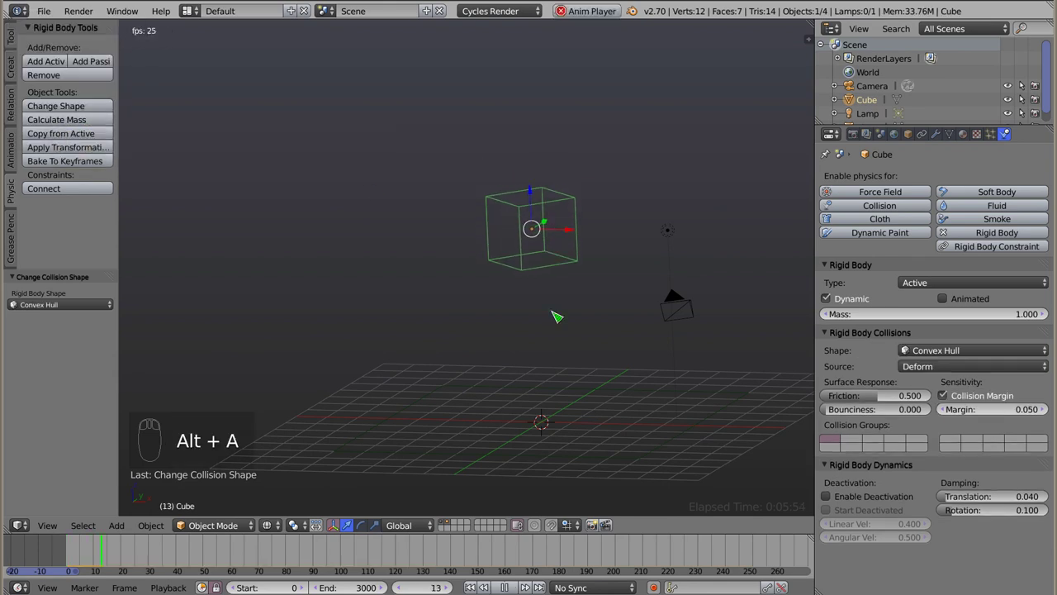
key("Escape")
- From front view, delete the cube and bring up the add-mesh choices
key("KP_1")
key("x")
key("shift+a")
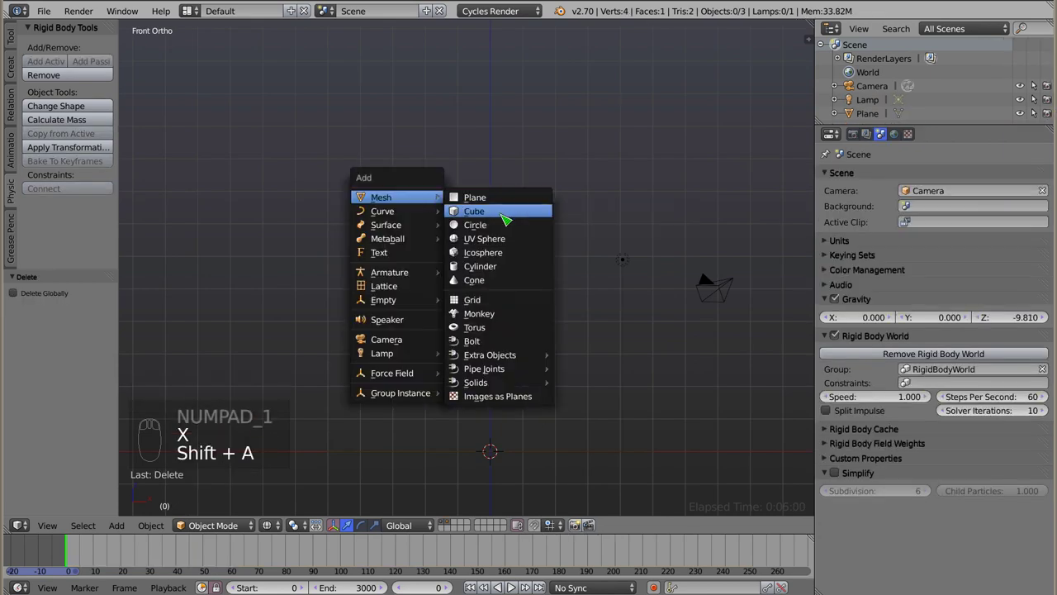
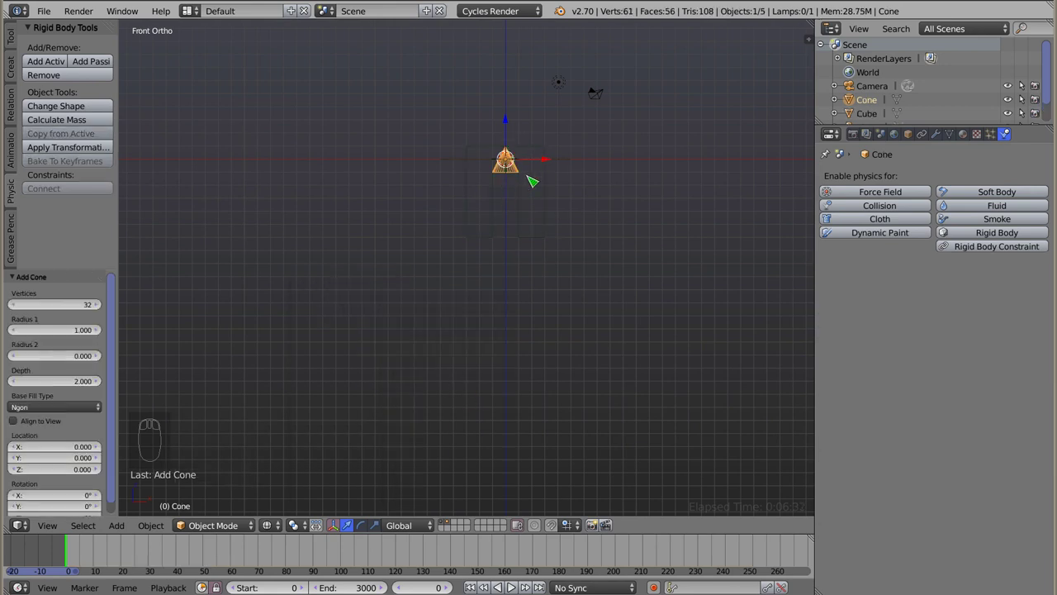
- Position the new cone beneath the arch-shaped mesh
left_click_drag(532, 150, 517, 141)
left_click(515, 137)
key("g")
left_click_drag(517, 141, 501, 137)
left_click_drag(517, 115, 498, 111)
key("g")
- Make the cone an active rigid body and play the arch dropping onto it, then rewind
right_click(469, 229)
left_click(53, 62)
key("z")
left_click_drag(495, 287, 500, 343)
key("alt+a")
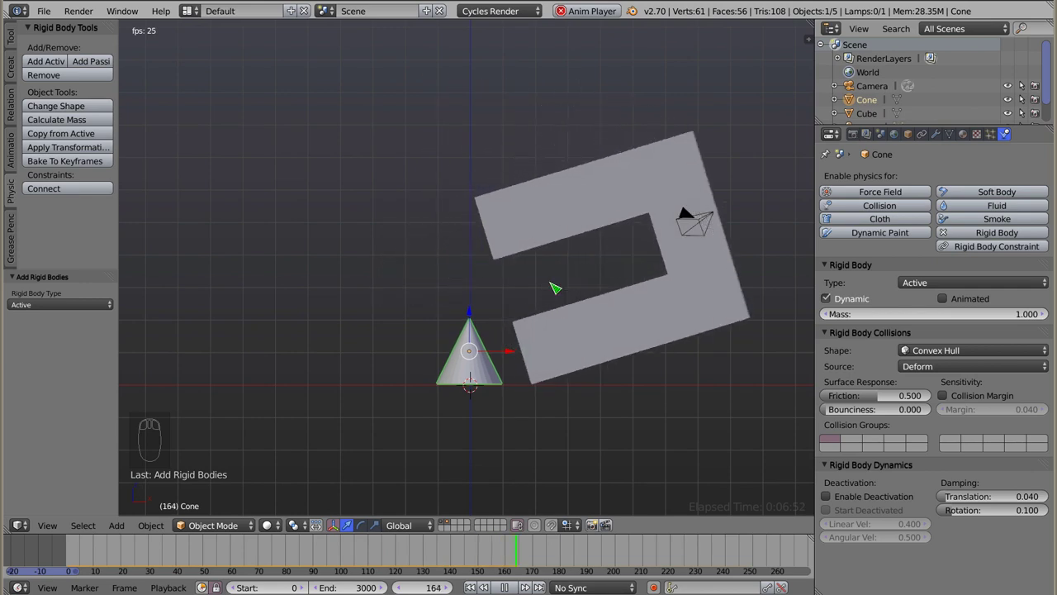
key("Escape")
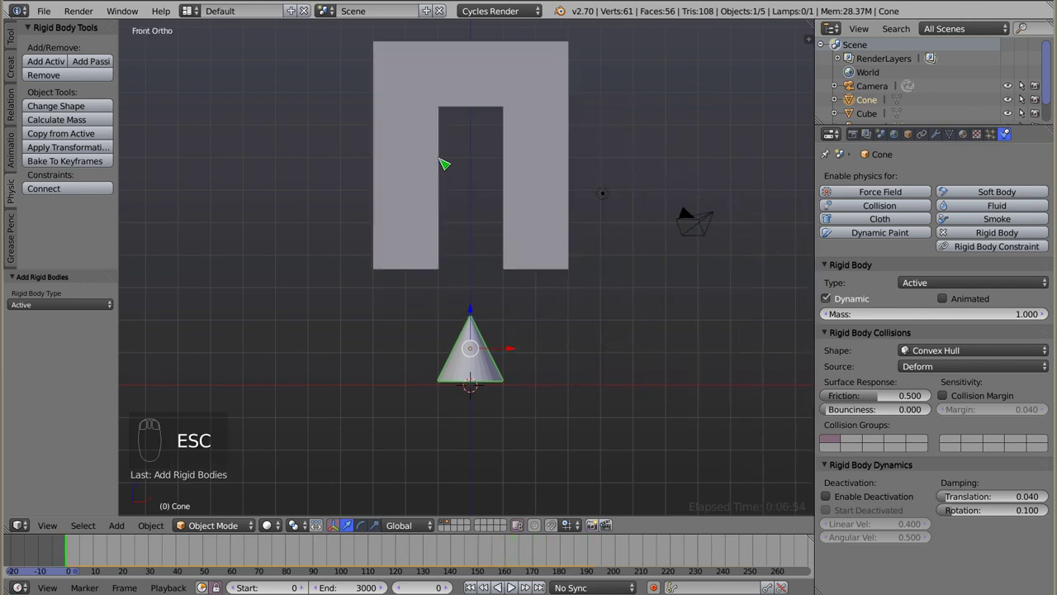
- Give the arch a Mesh collision shape and play its drop over the cone
right_click(431, 107)
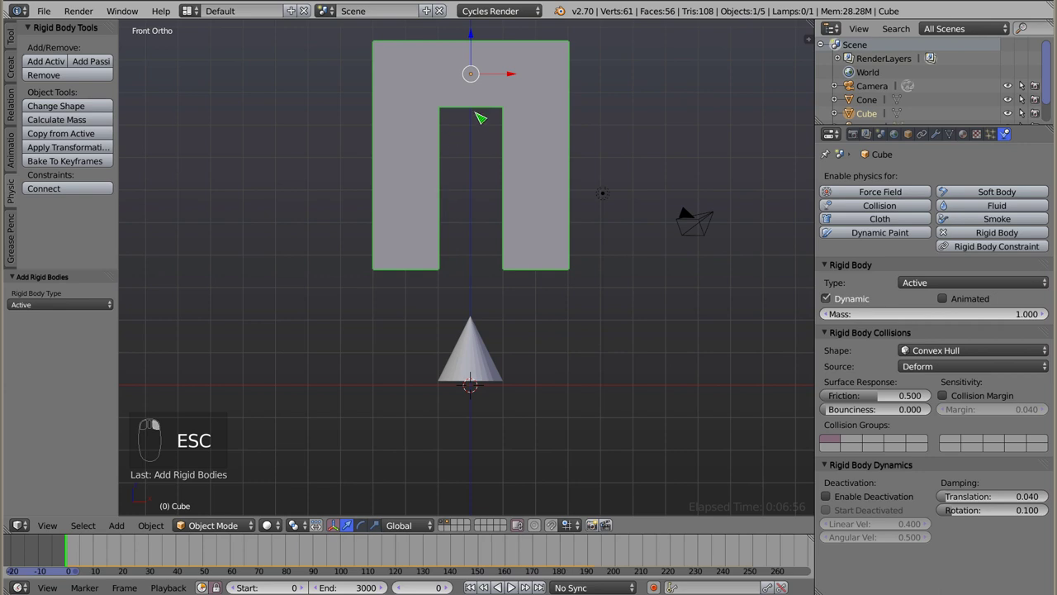
key("d")
key("d")
key("d")
left_click(375, 54)
right_click(375, 55)
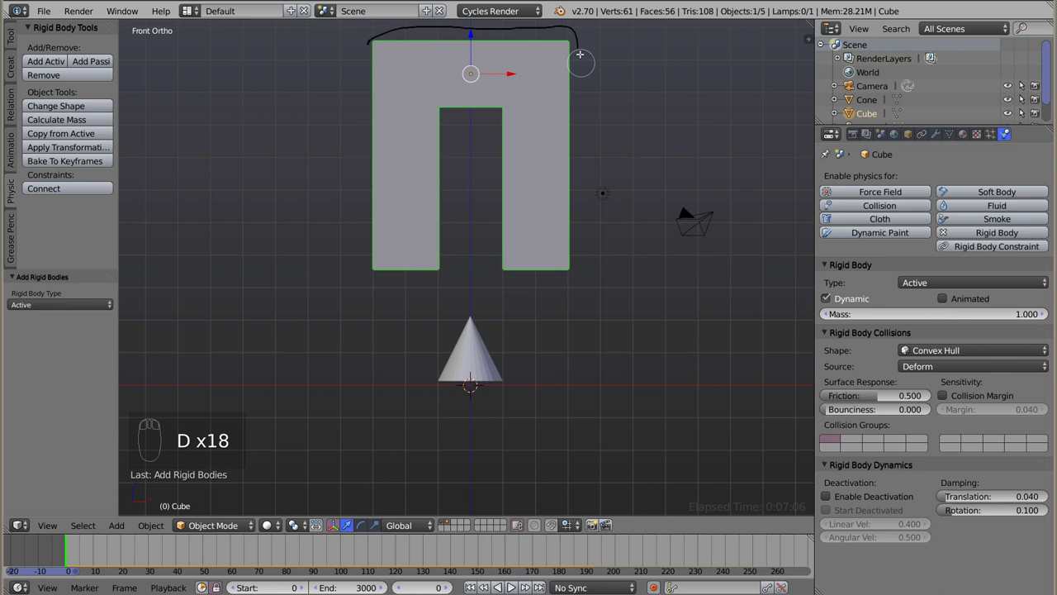
key("d")
left_click(56, 103)
key("alt+a")
- Delete the arch and the cone, then add a torus on the ground plane
left_click_drag(466, 362, 454, 338)
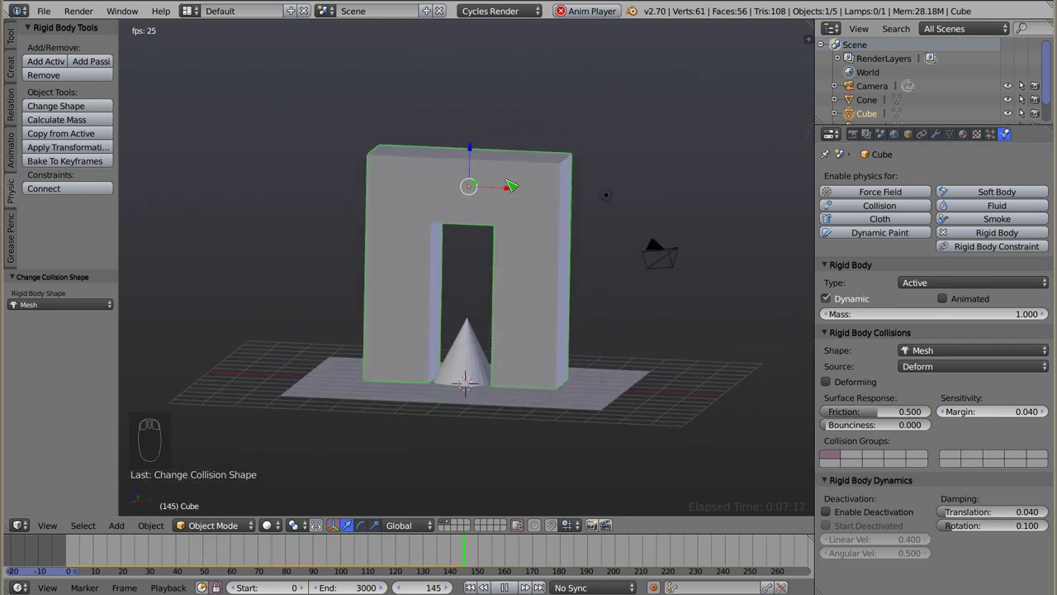
left_click_drag(502, 197, 422, 340)
key("x")
key("x")
left_click_drag(414, 329, 417, 194)
key("shift+a")
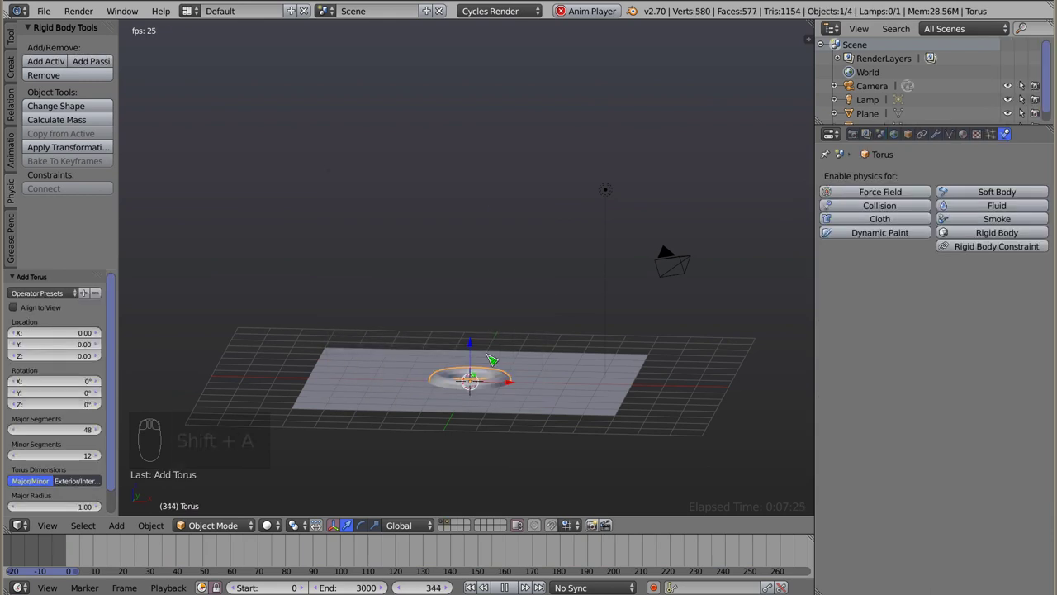
- Rotate and duplicate the torus into a vertical chain of four interlocking tori
left_click(480, 330)
key("r")
key("r")
key("shift+d")
key("r")
right_click(512, 190)
key("shift+d")
left_click_drag(470, 284, 531, 308)
left_click(518, 310)
- Select all four tori and make them active rigid bodies
left_click_drag(461, 289, 456, 95)
left_click_drag(448, 92, 46, 64)
left_click(45, 64)
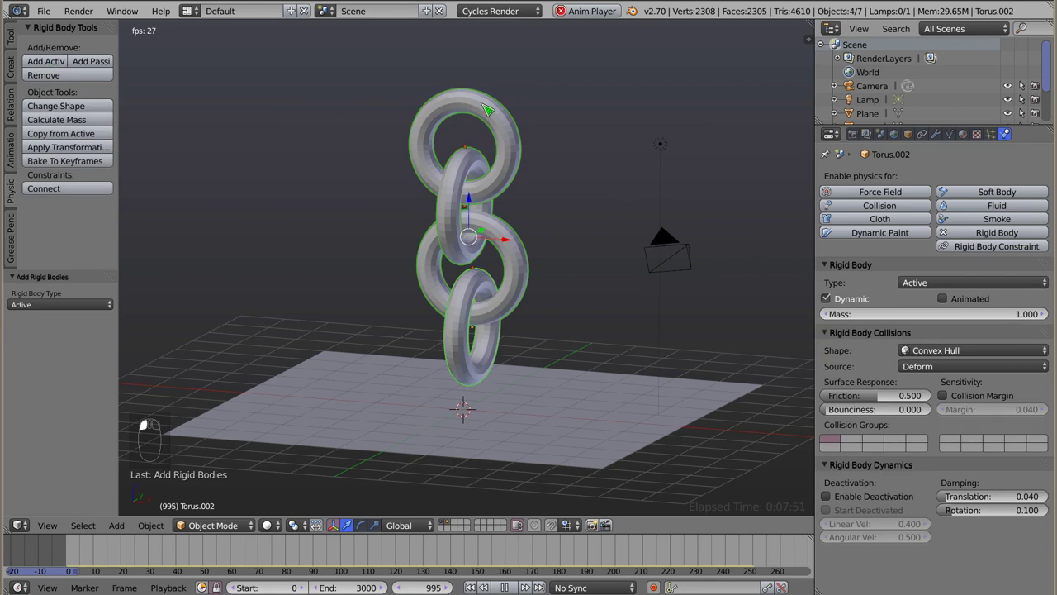
- Play and rewind the chain drop a few times to watch it collapse
key("alt+a")
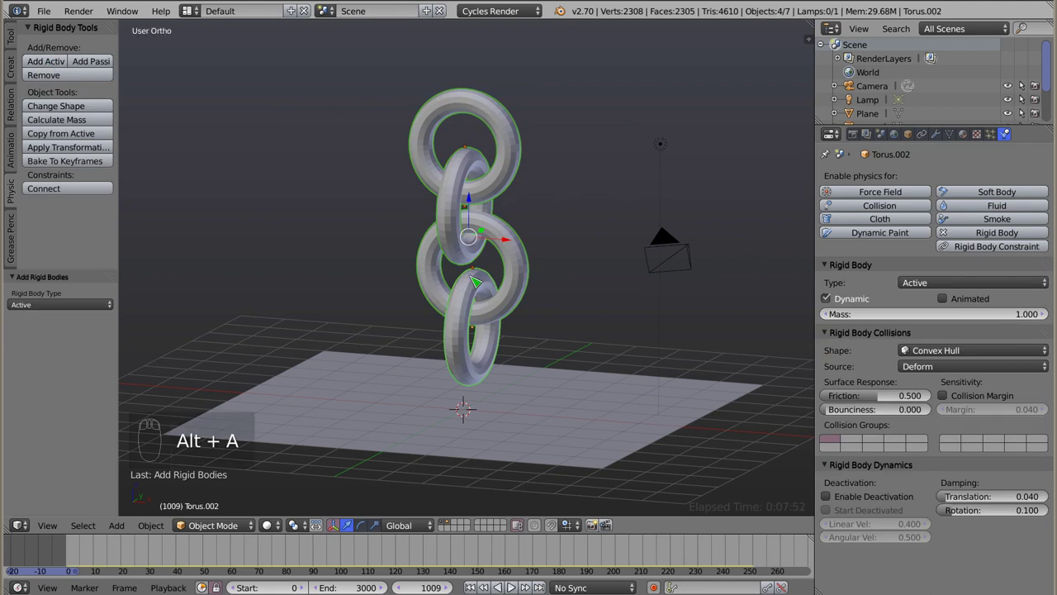
key("Escape")
left_click(70, 553)
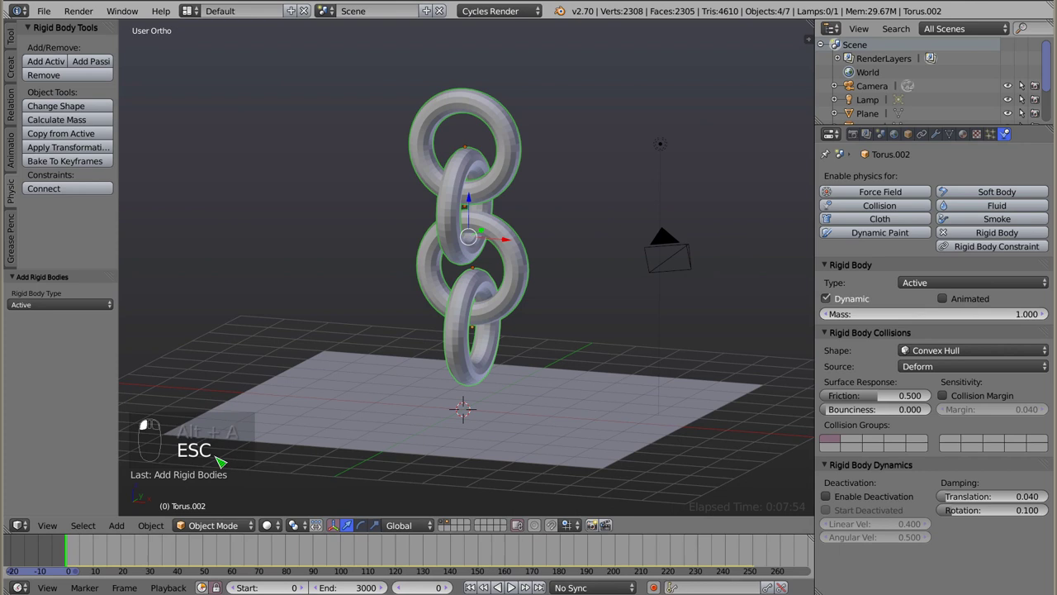
key("alt+a")
key("Escape")
middle_click(458, 290)
key("alt+a")
key("Escape")
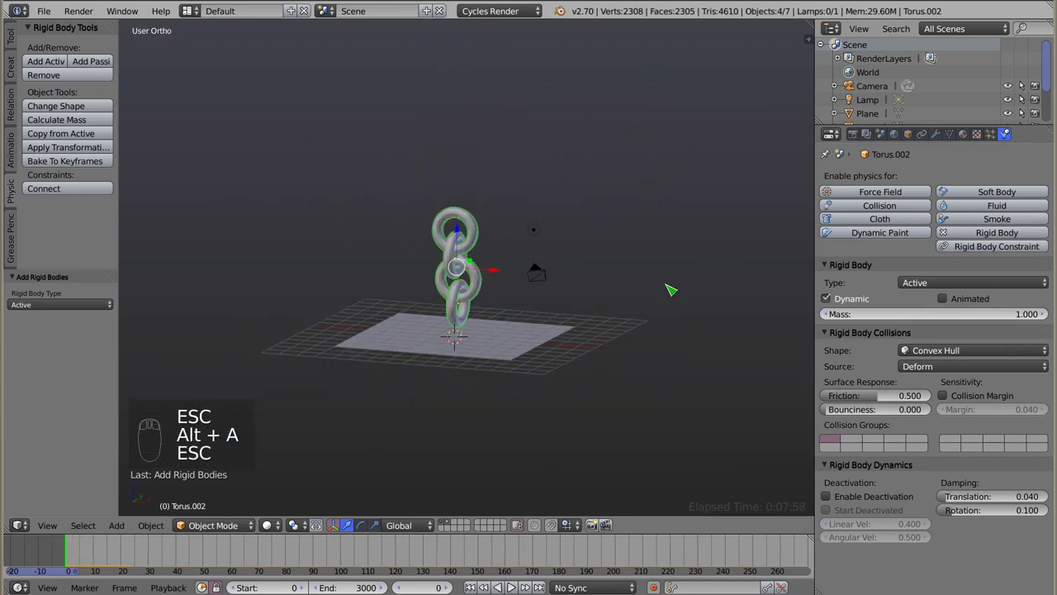
- Set the top torus's collision shape to Mesh and start on the third torus
right_click(477, 229)
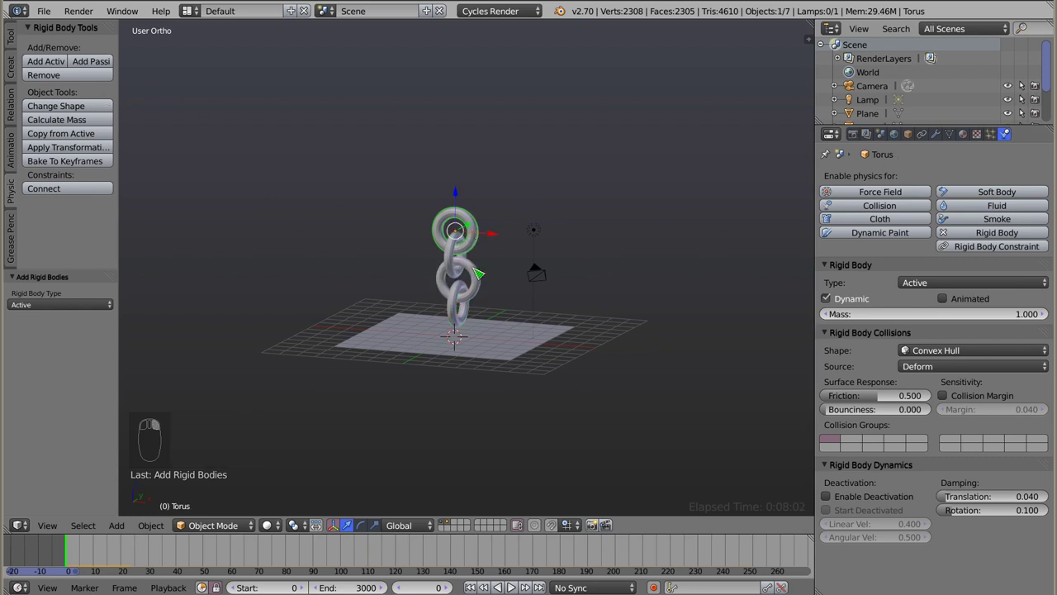
left_click(918, 356)
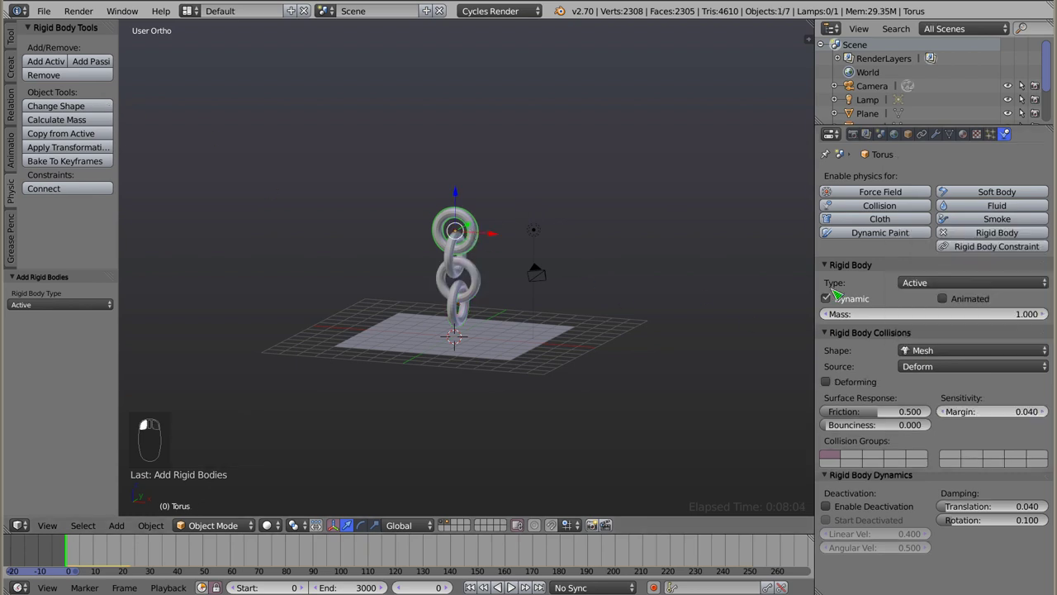
right_click(476, 272)
left_click(933, 355)
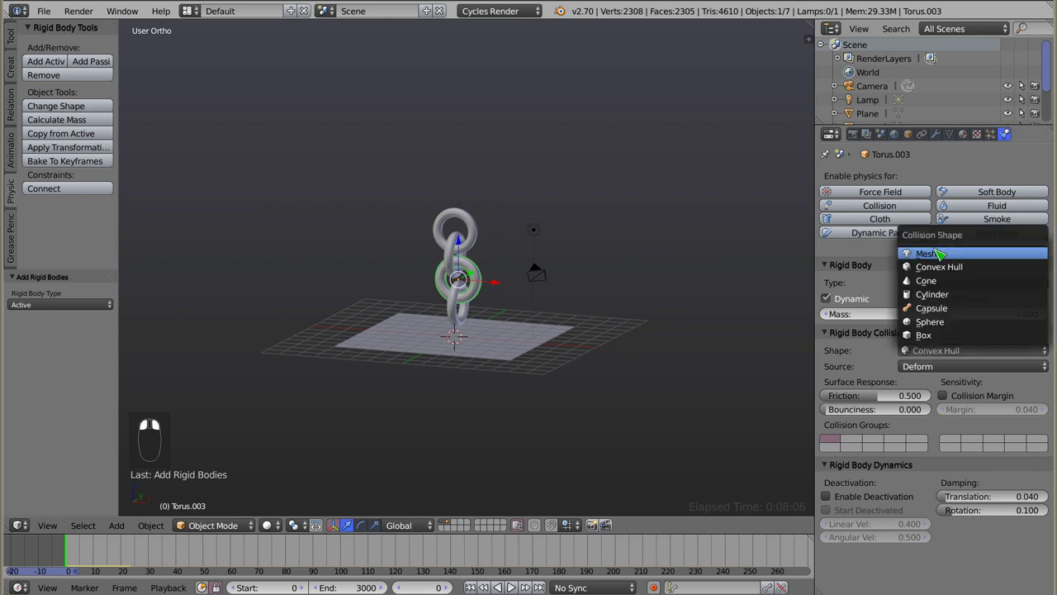
- Set the remaining tori's collision shapes to Mesh
right_click(456, 248)
left_click(945, 351)
left_click_drag(452, 298, 945, 255)
left_click(935, 352)
- Play the chain collapsing onto the plane, then rewind
key("alt+a")
left_click_drag(449, 365, 442, 354)
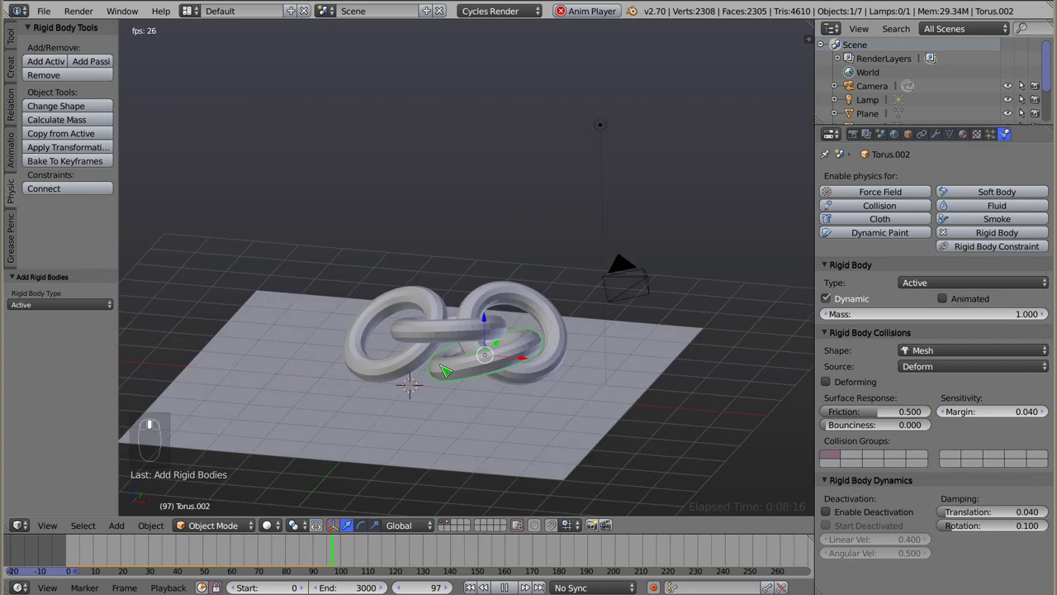
middle_click(435, 363)
left_click_drag(477, 312, 558, 275)
key("Escape")
- Make the top torus a passive rigid body and play the chain hanging from it
right_click(524, 57)
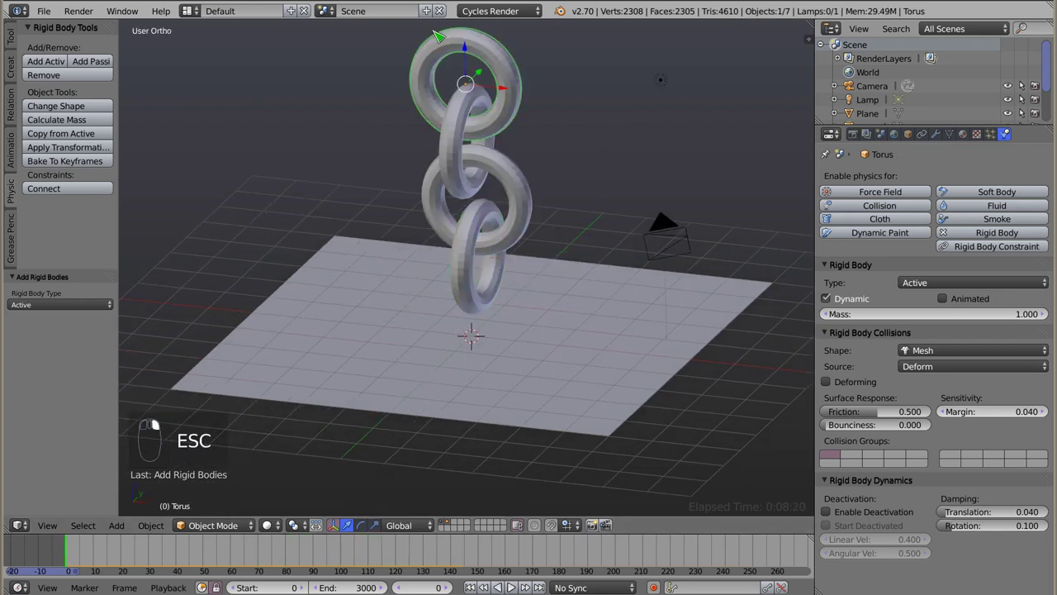
left_click(97, 63)
key("alt+a")
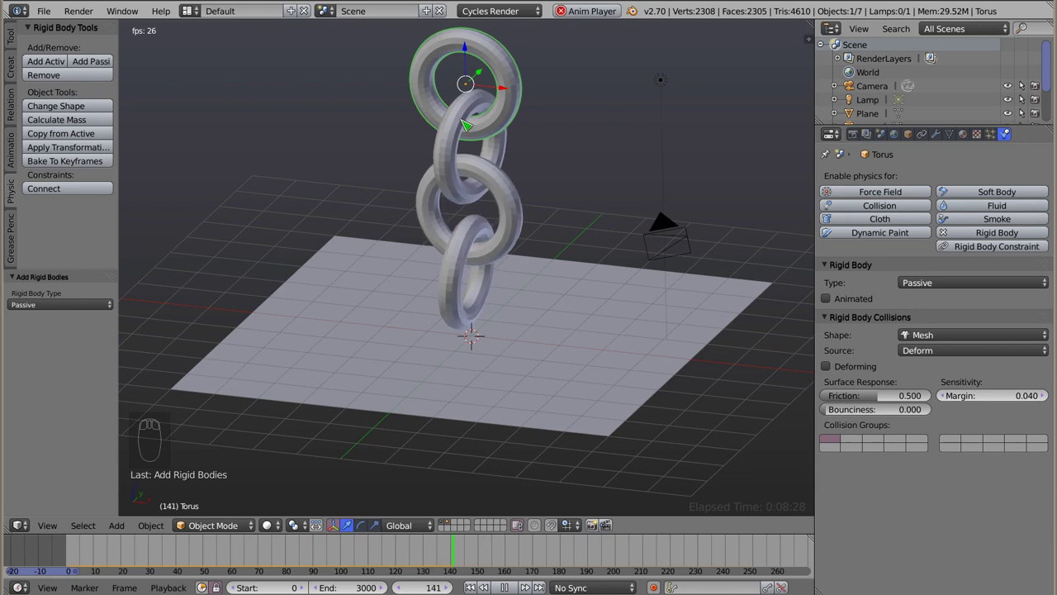
left_click_drag(461, 225, 456, 207)
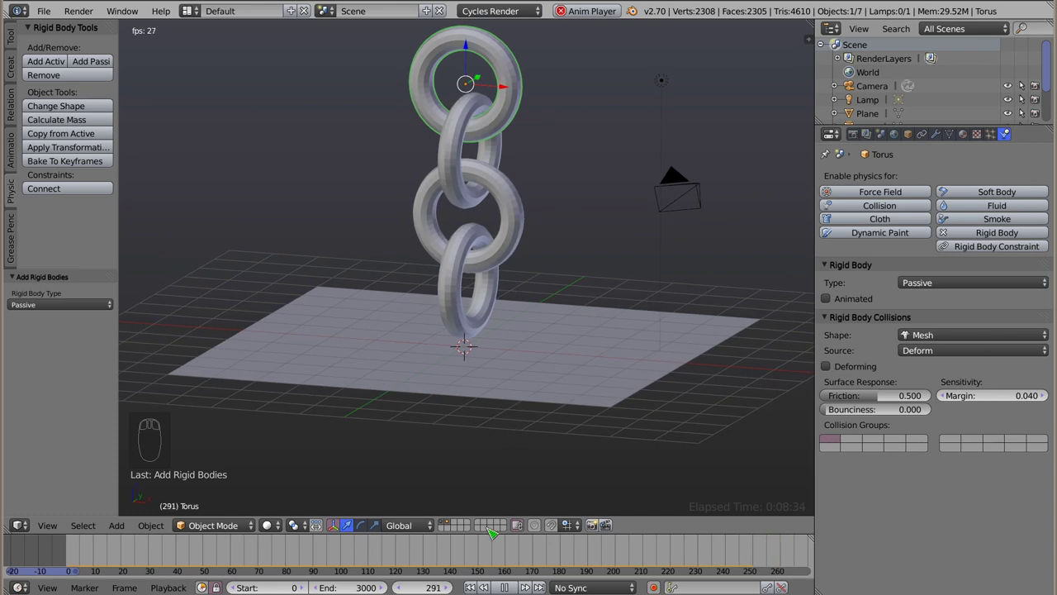
left_click_drag(741, 547, 470, 151)
key("Escape")
left_click_drag(459, 160, 456, 185)
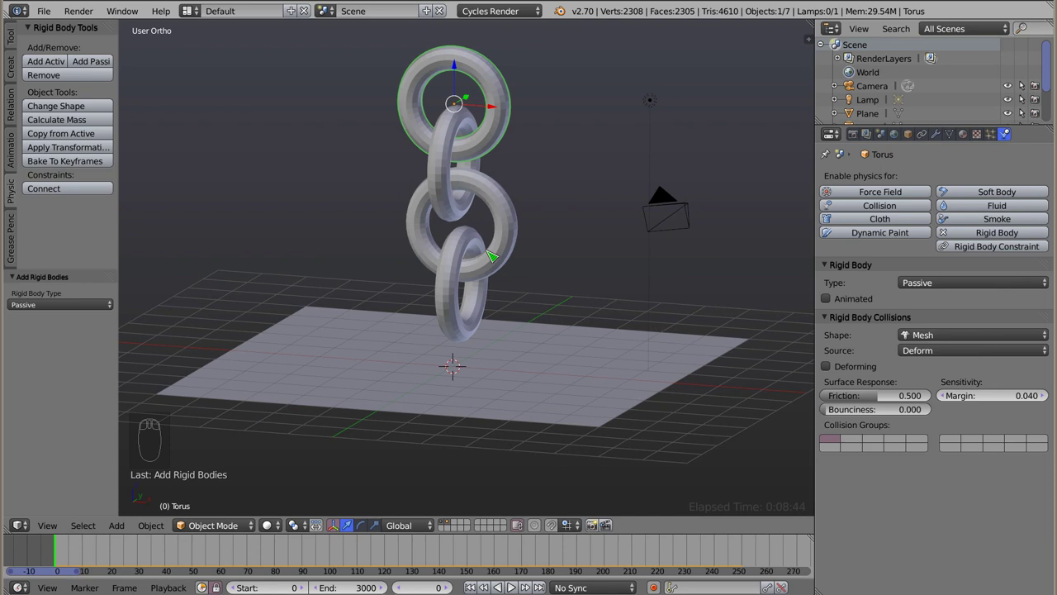
- Delete the torus chain and add a UV sphere raised above the plane
left_click_drag(450, 141, 477, 231)
key("x")
key("shift+a")
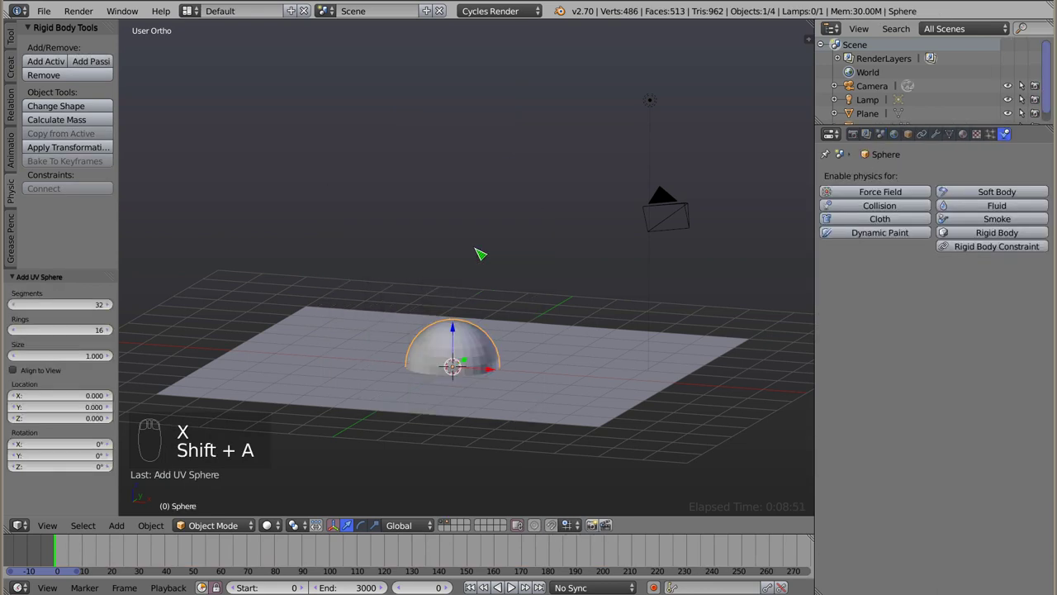
left_click_drag(462, 344, 65, 67)
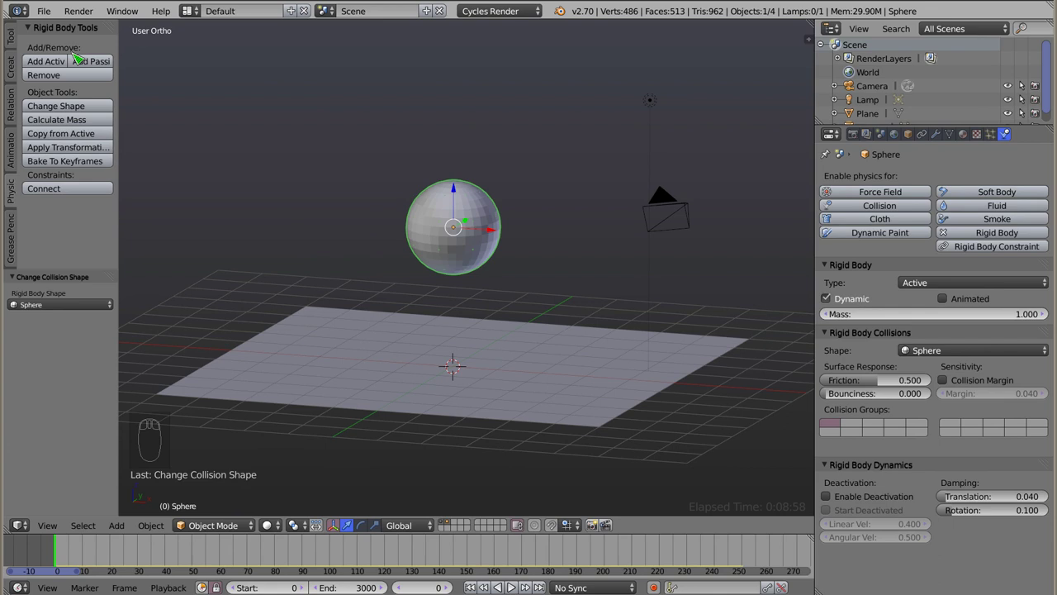
- Make the sphere an active rigid body with Sphere collision shape, test-playing its drop
left_click_drag(486, 267, 508, 243)
key("alt+a")
key("Escape")
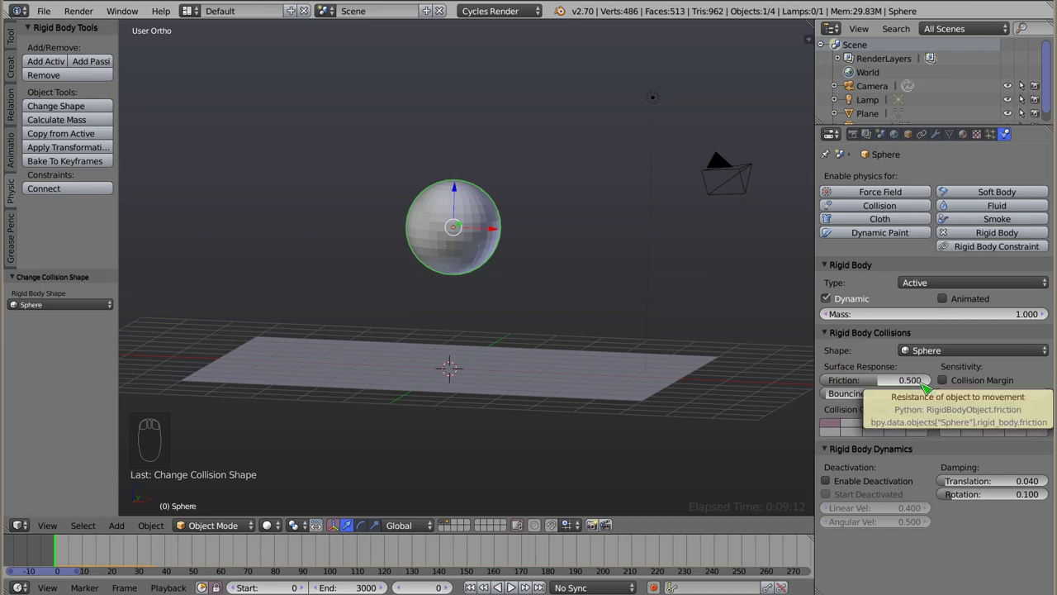
left_click_drag(874, 380, 553, 195)
key("alt+a")
key("Escape")
left_click(897, 385)
key("alt+a")
key("Escape")
- Tilt the passive plane about 2 degrees around the Y axis and view from the front
right_click(582, 383)
key("r")
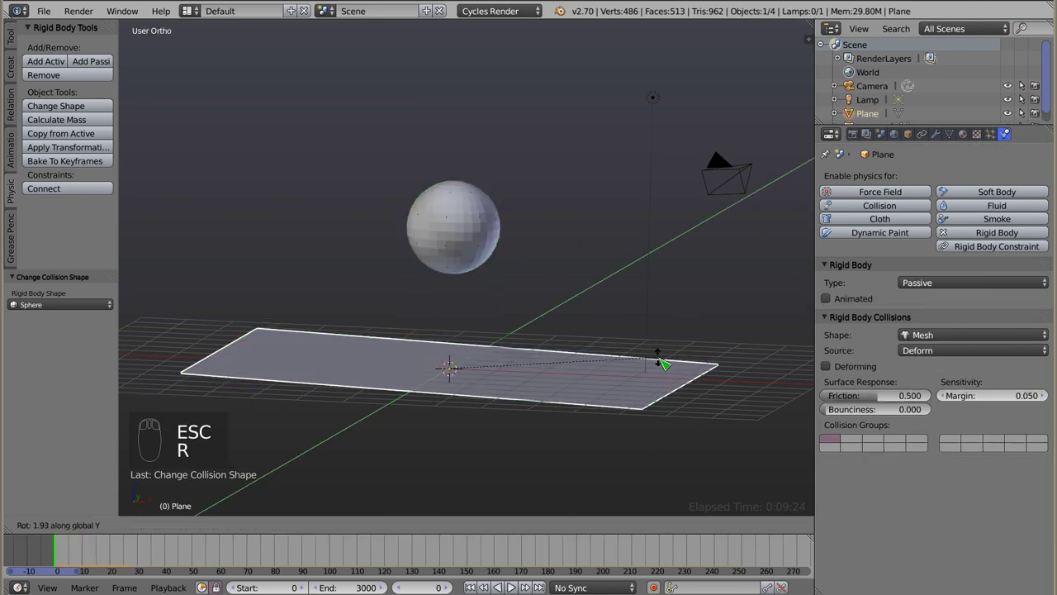
key("KP_1")
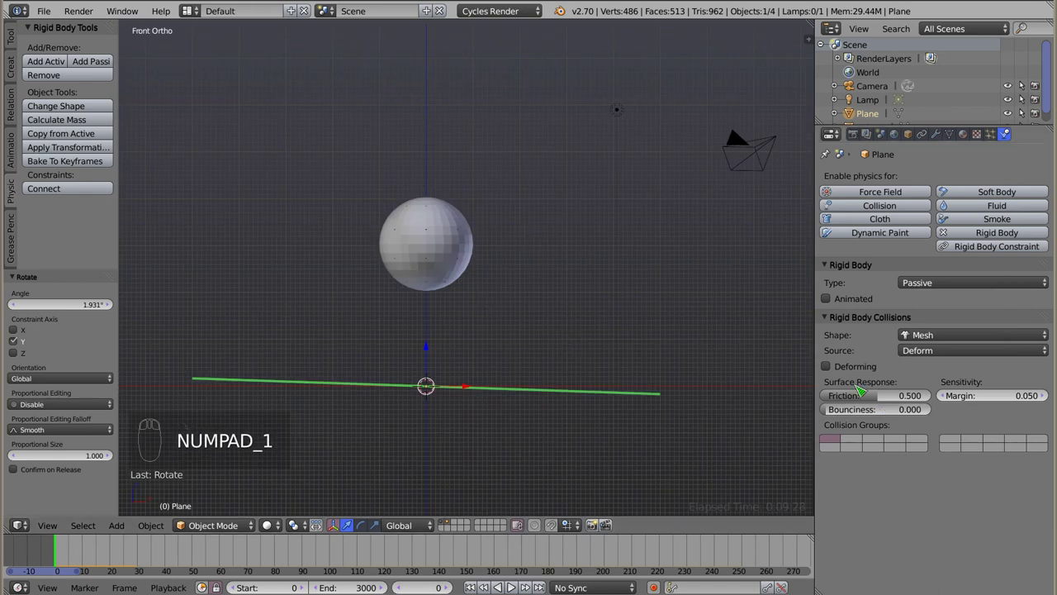
- Play the sphere rolling down the tilted plane, stop, and bring up the add choices
right_click(444, 250)
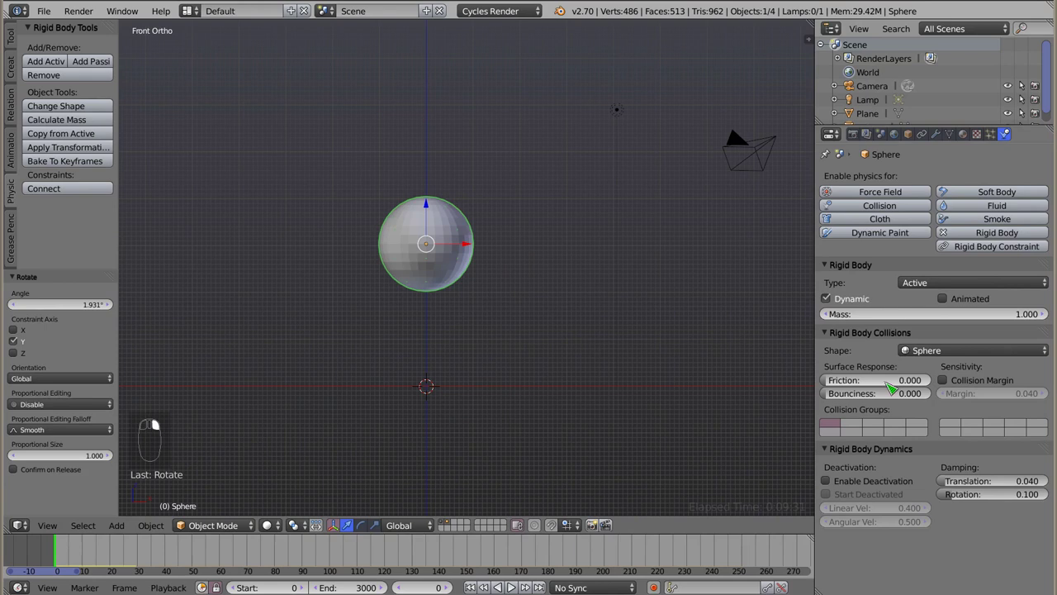
key("alt+a")
right_click(482, 387)
middle_click(507, 377)
left_click_drag(515, 291, 566, 282)
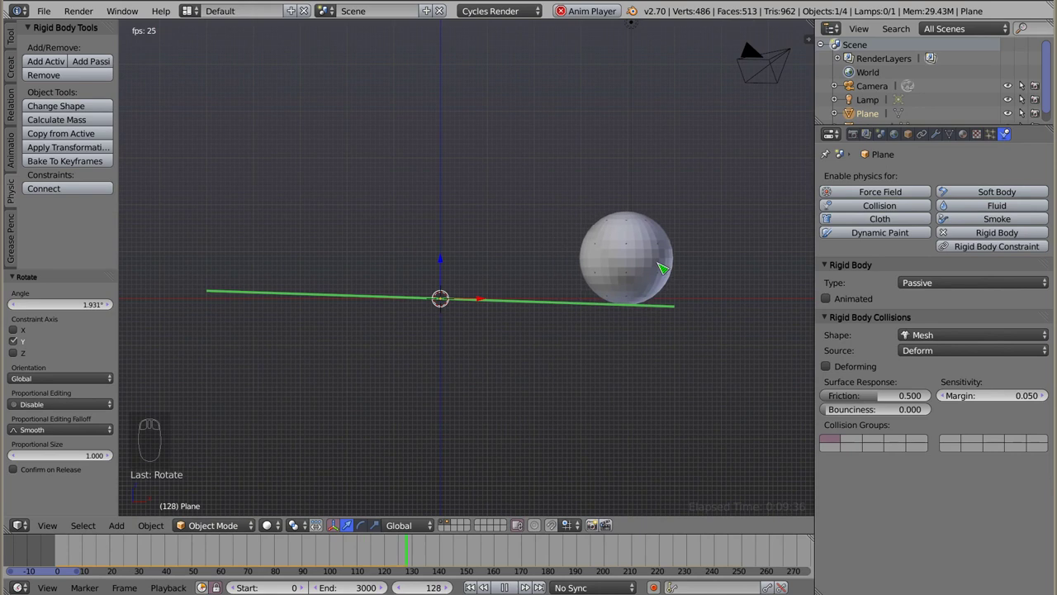
key("Escape")
key("shift+a")
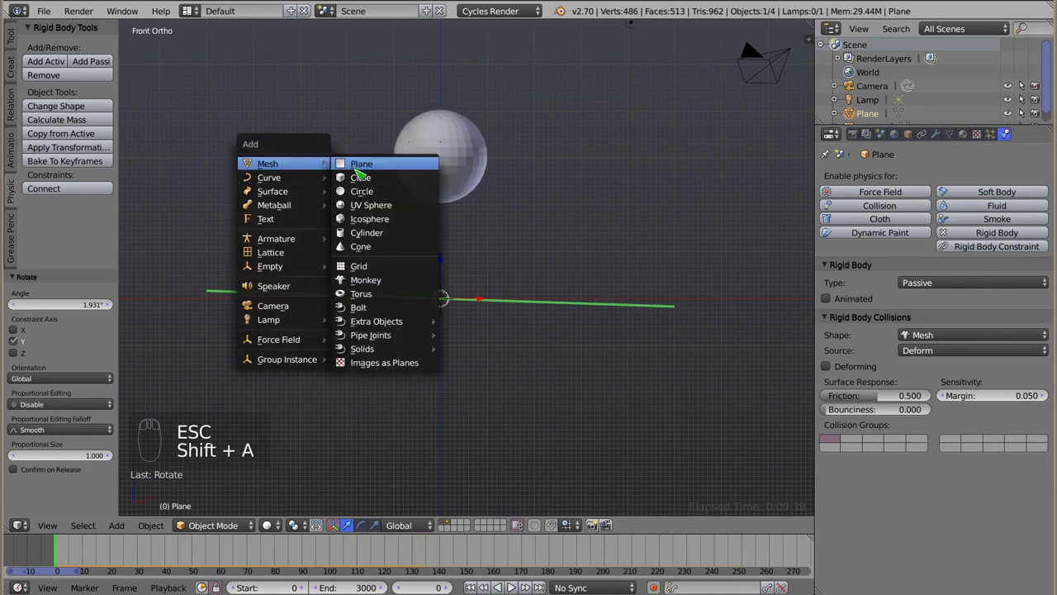
- Add a cube above the plane beside the sphere as an active Box rigid body and play the drop twice
key("g")
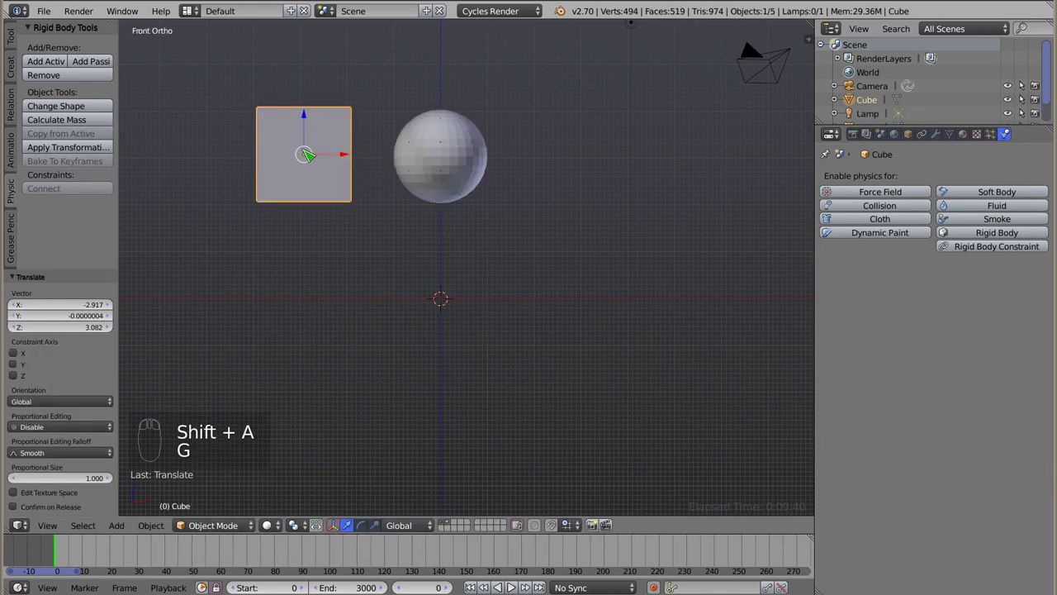
left_click_drag(46, 61, 574, 241)
key("alt+a")
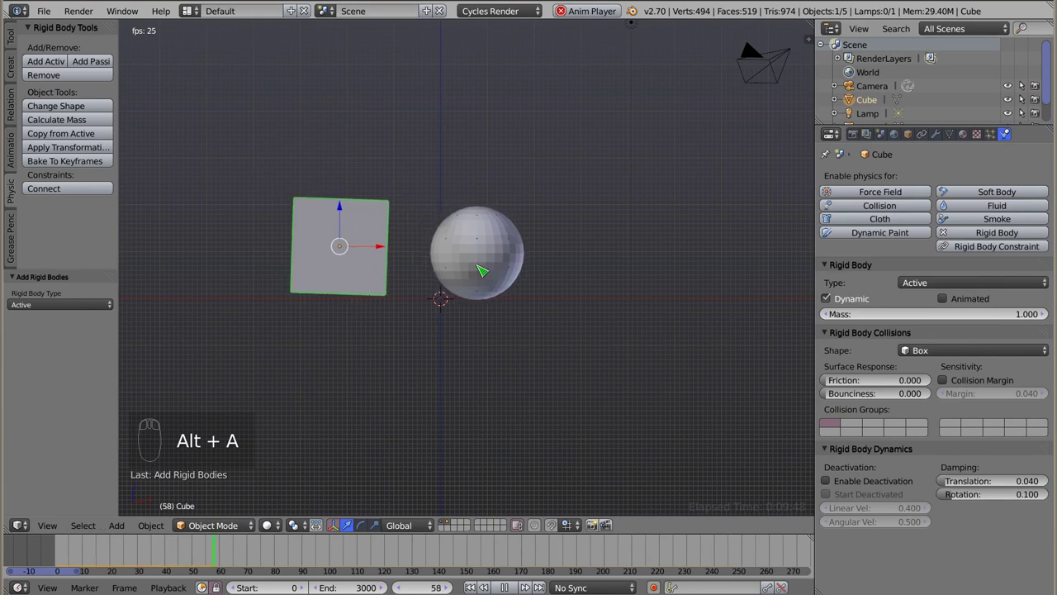
key("Escape")
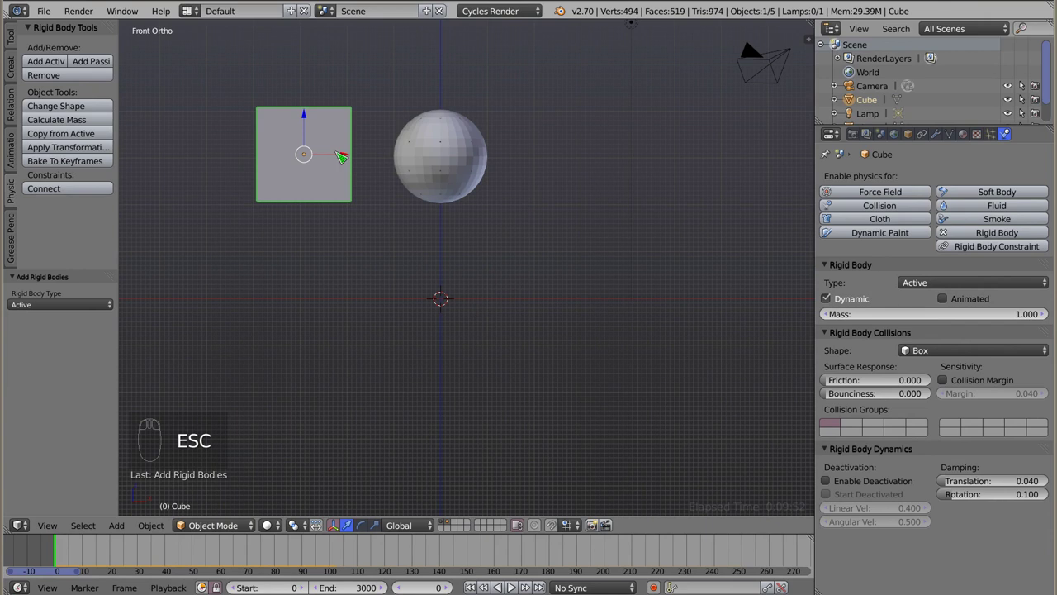
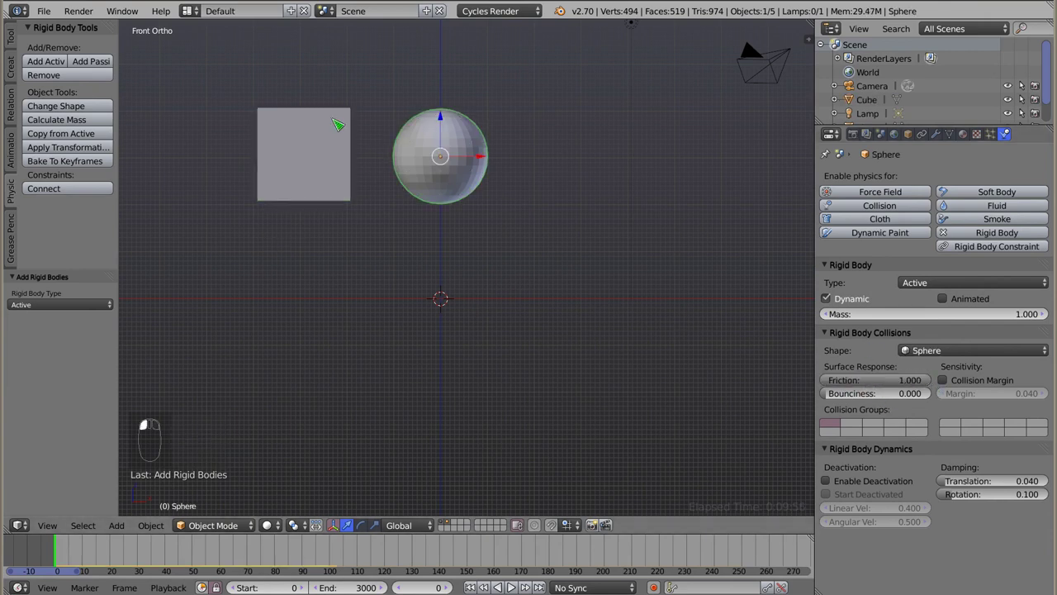
key("alt+a")
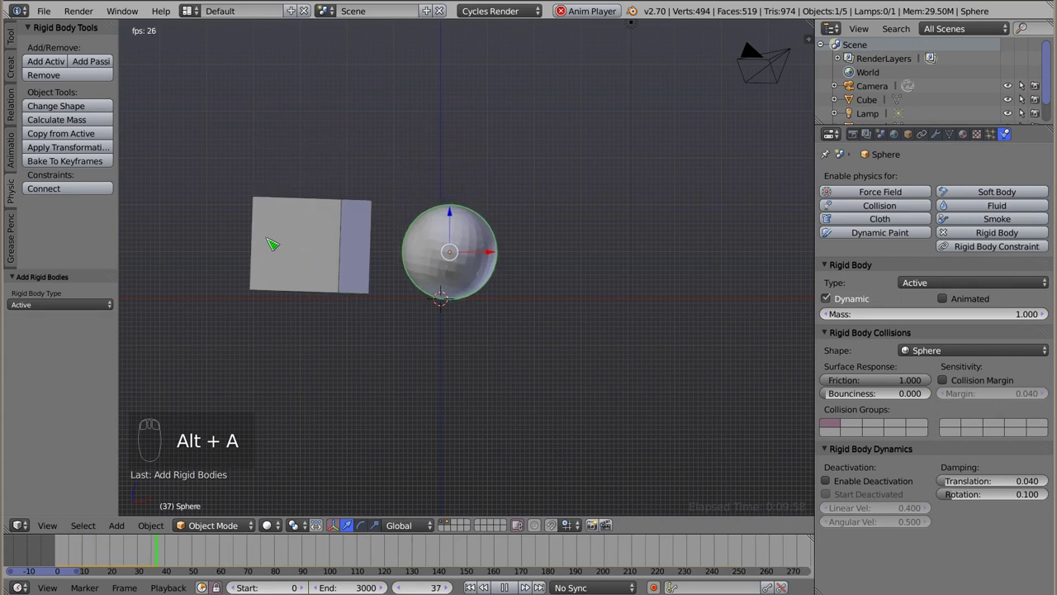
right_click(393, 299)
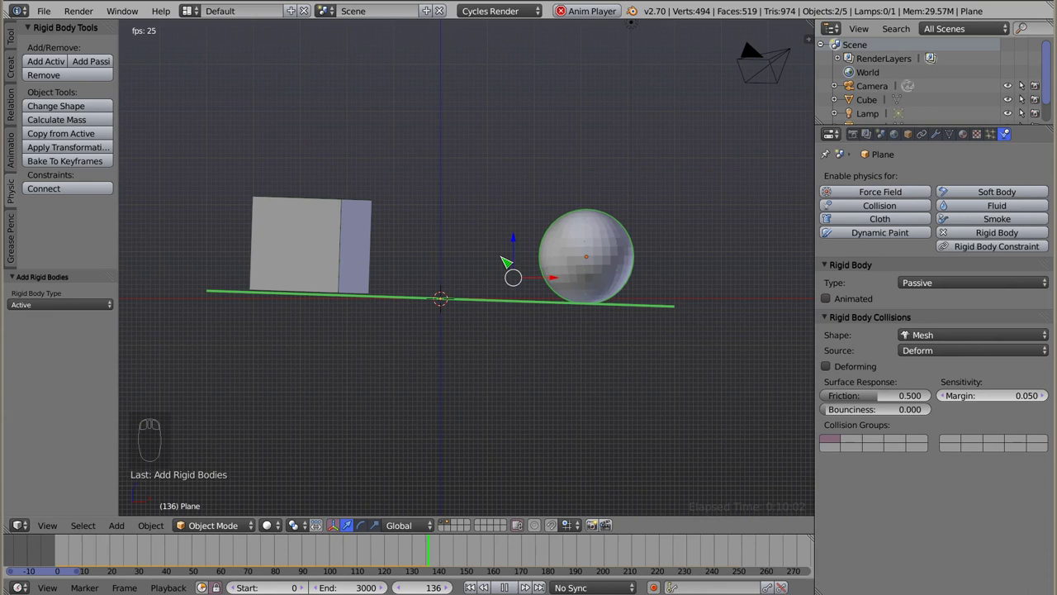
key("Escape")
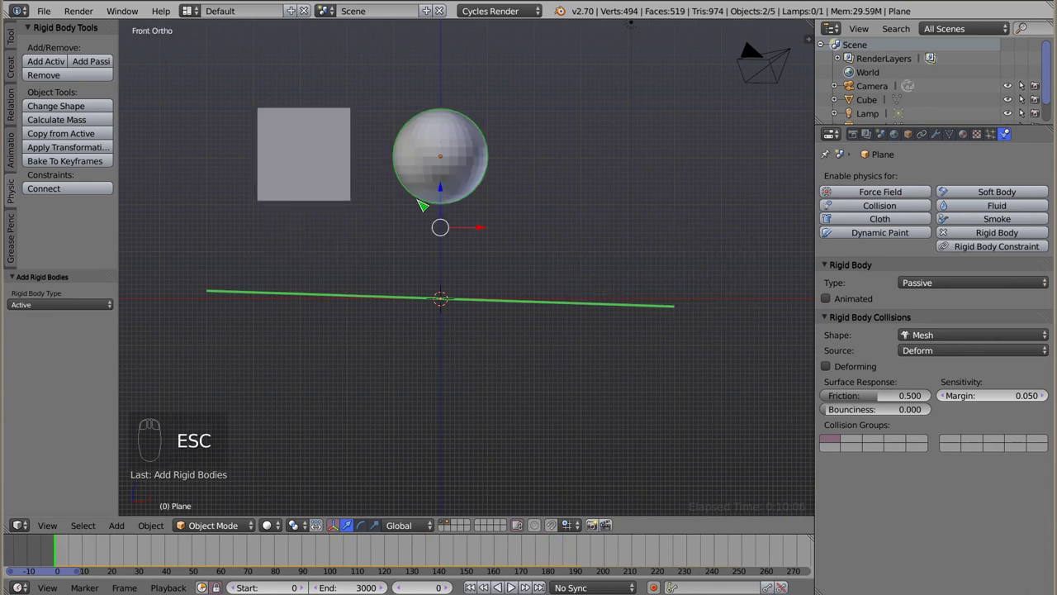
- Switch the cube's collision shape to Sphere, replay the drop, then adjust the sphere's friction
right_click(285, 154)
left_click(109, 109)
key("alt+a")
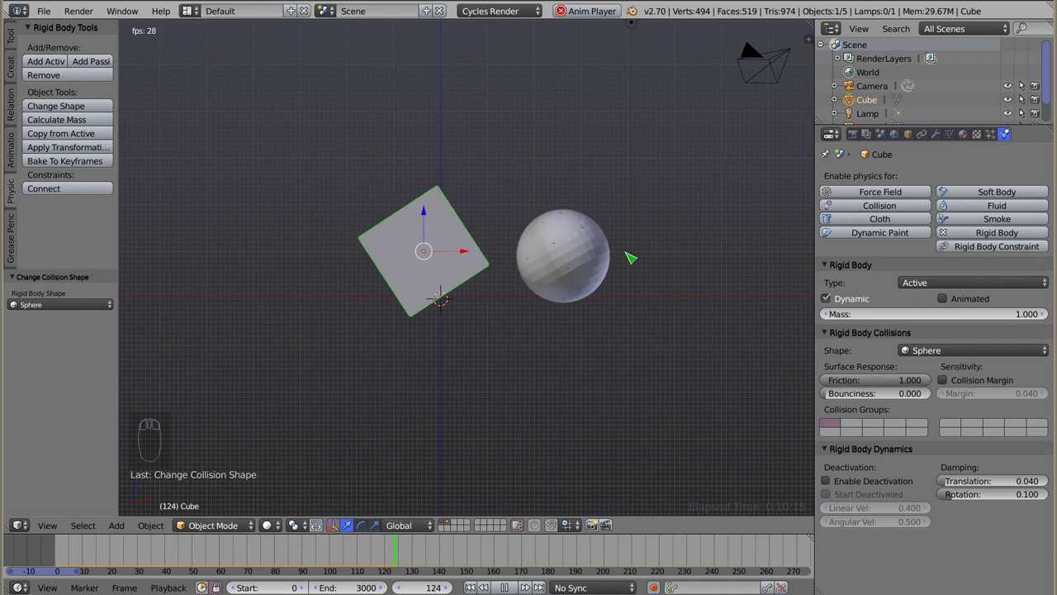
key("Escape")
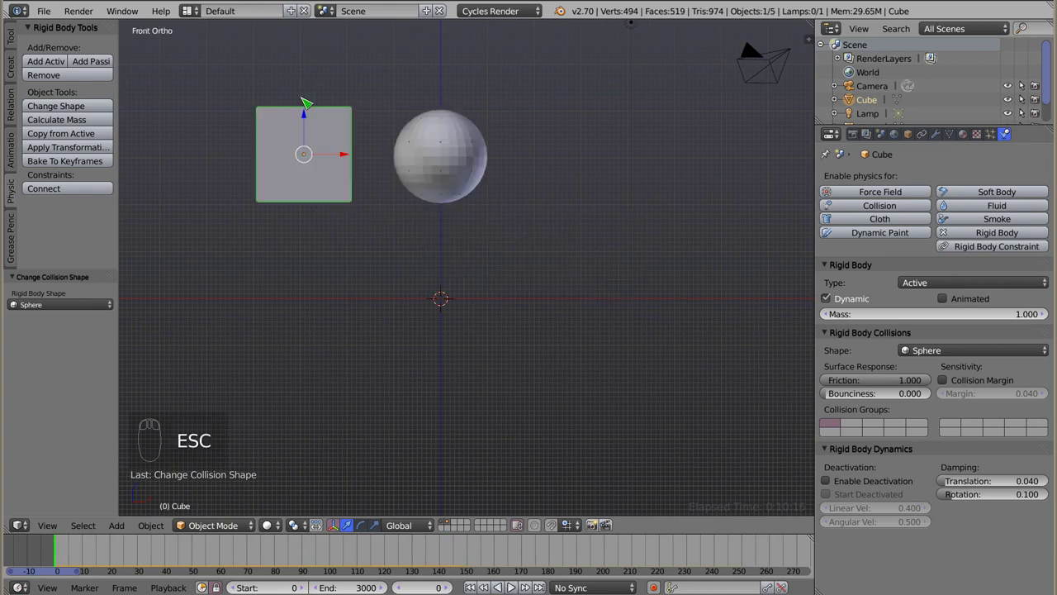
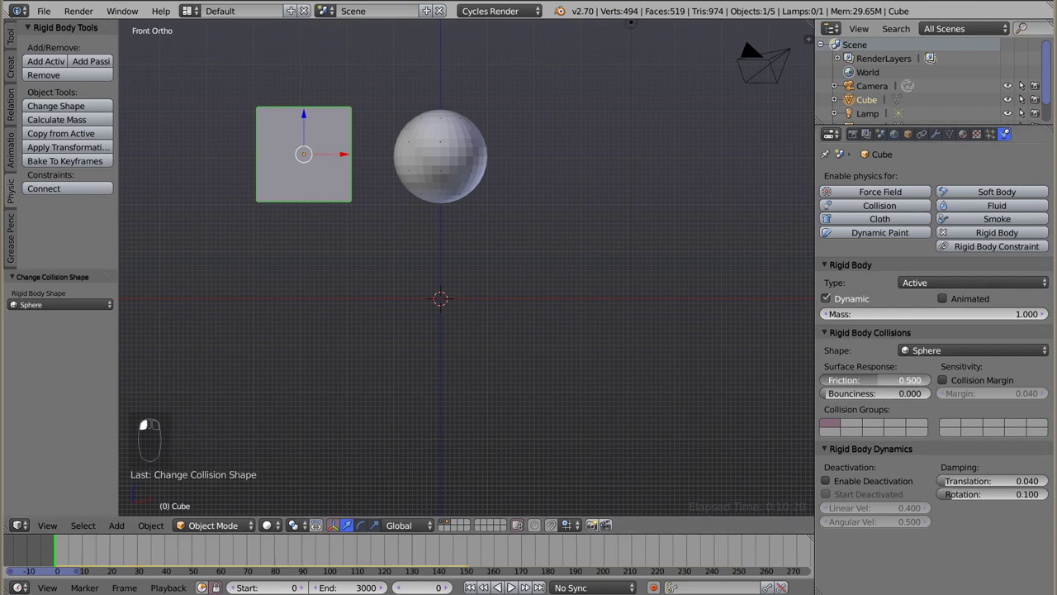
right_click(449, 164)
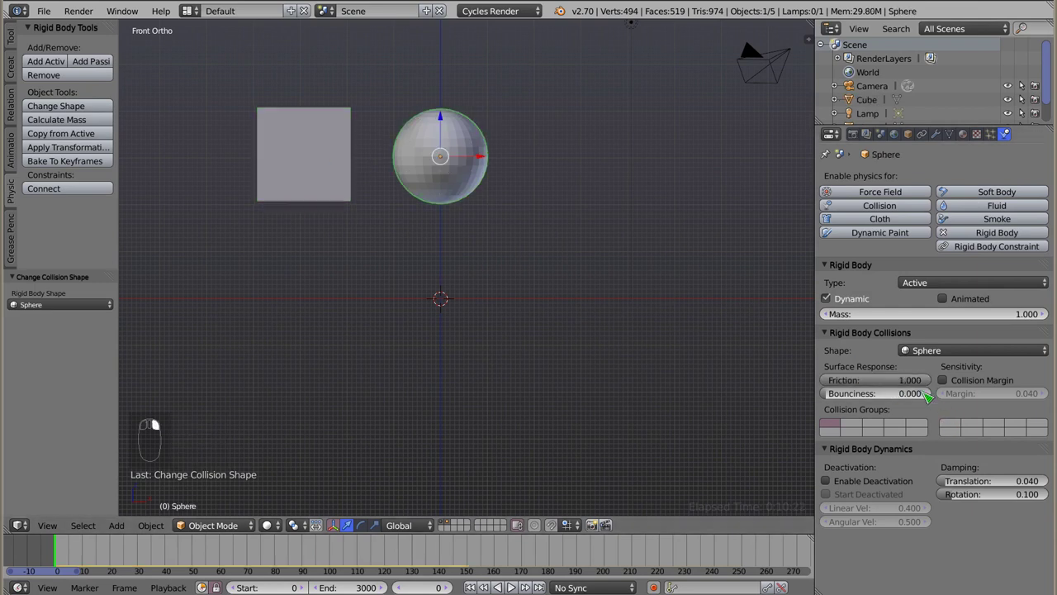
left_click_drag(922, 384, 351, 139)
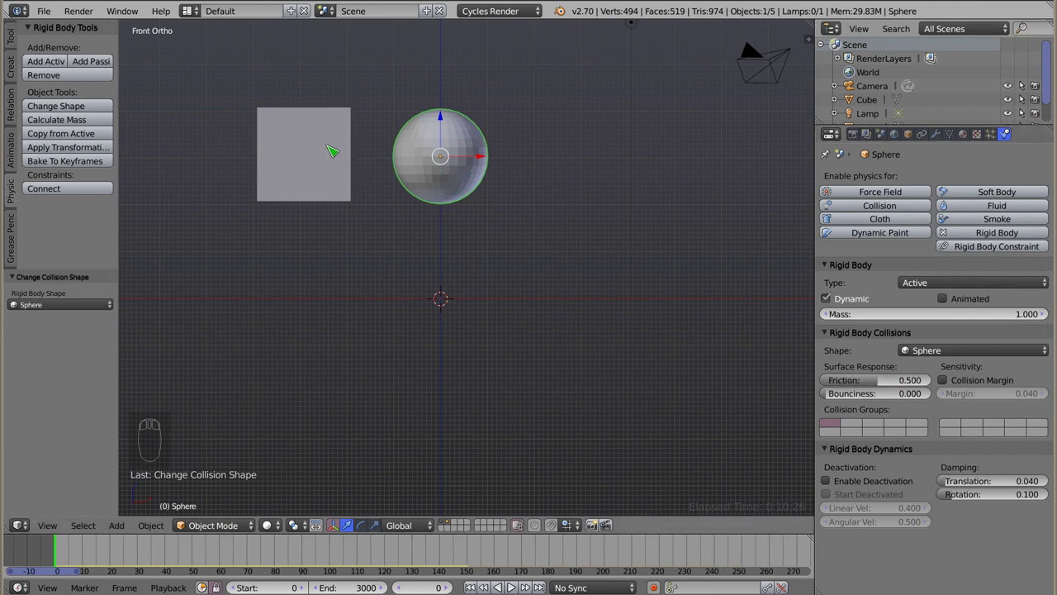
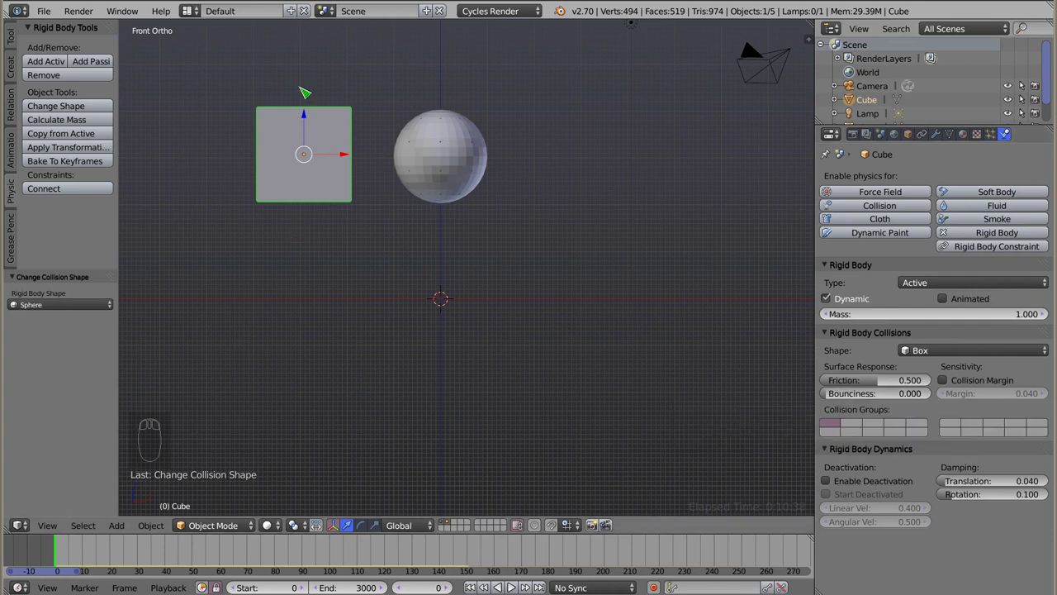
- Replay and rewind the cube-and-sphere drop several times, re-enabling the plane's layer
key("alt+a")
key("Escape")
key("alt+a")
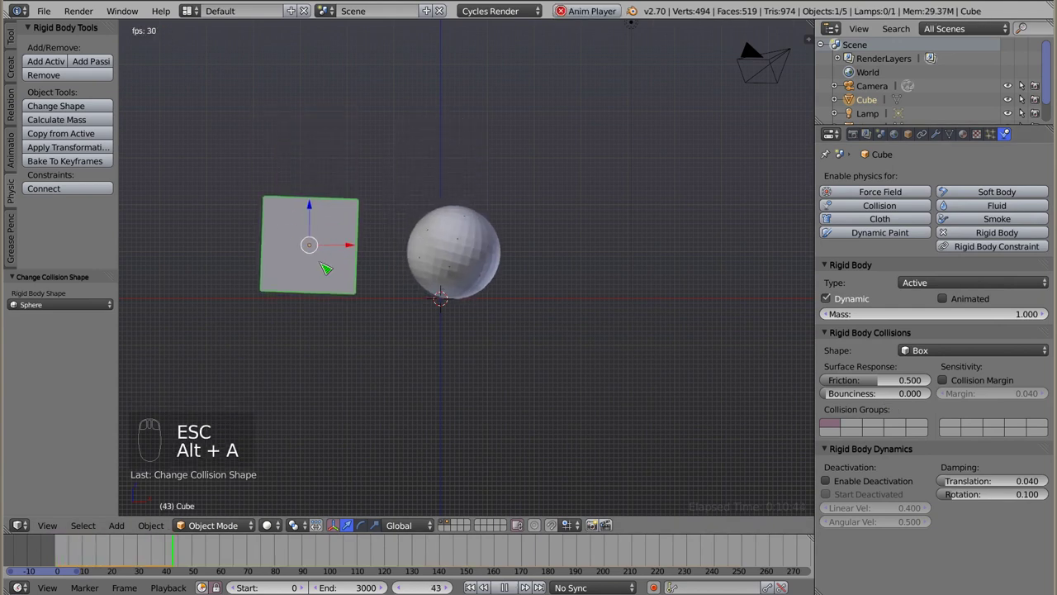
key("Escape")
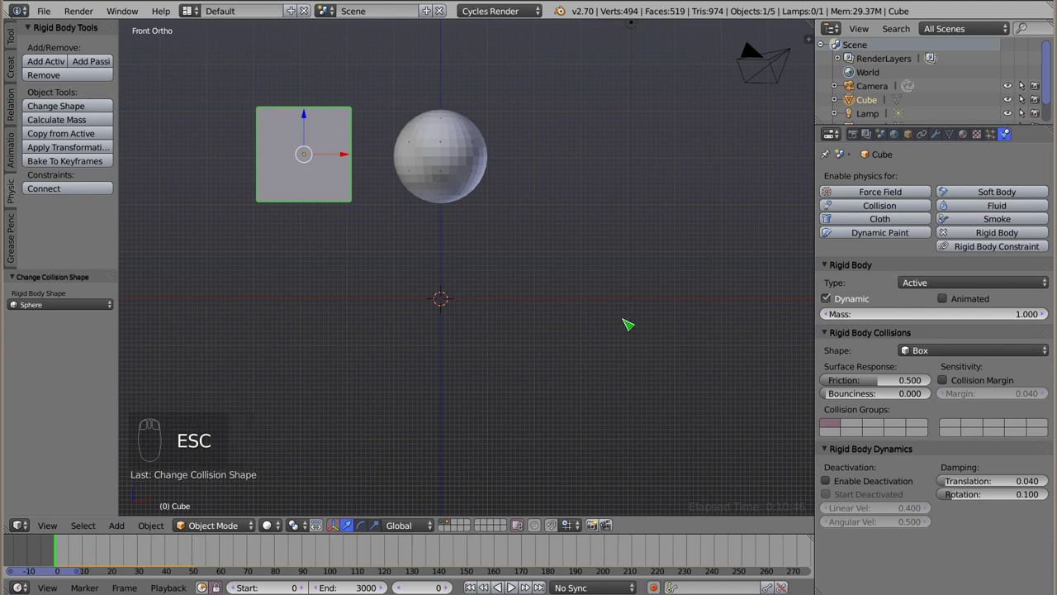
left_click(843, 395)
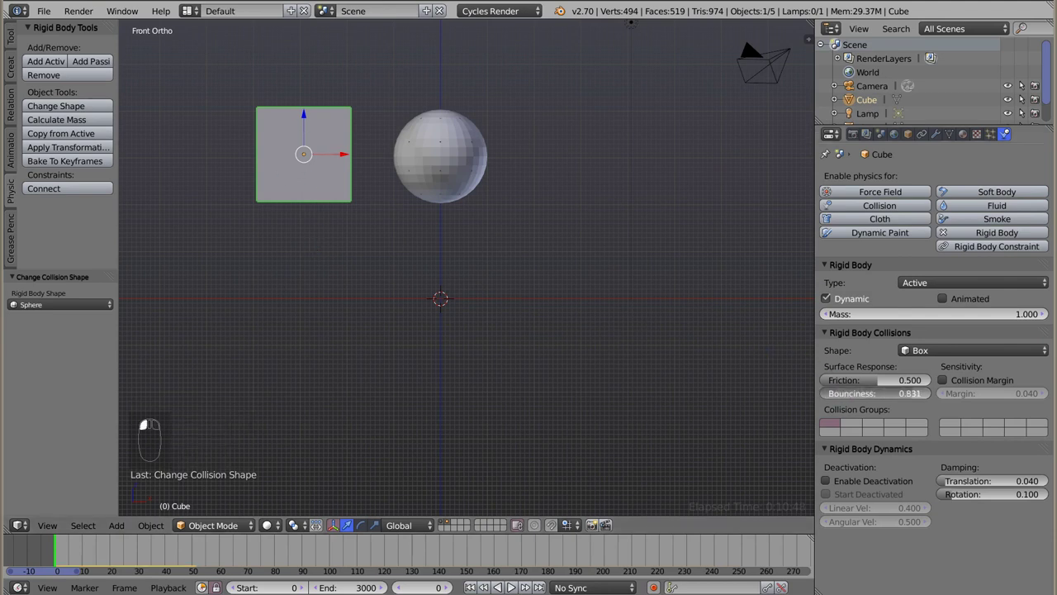
key("alt+a")
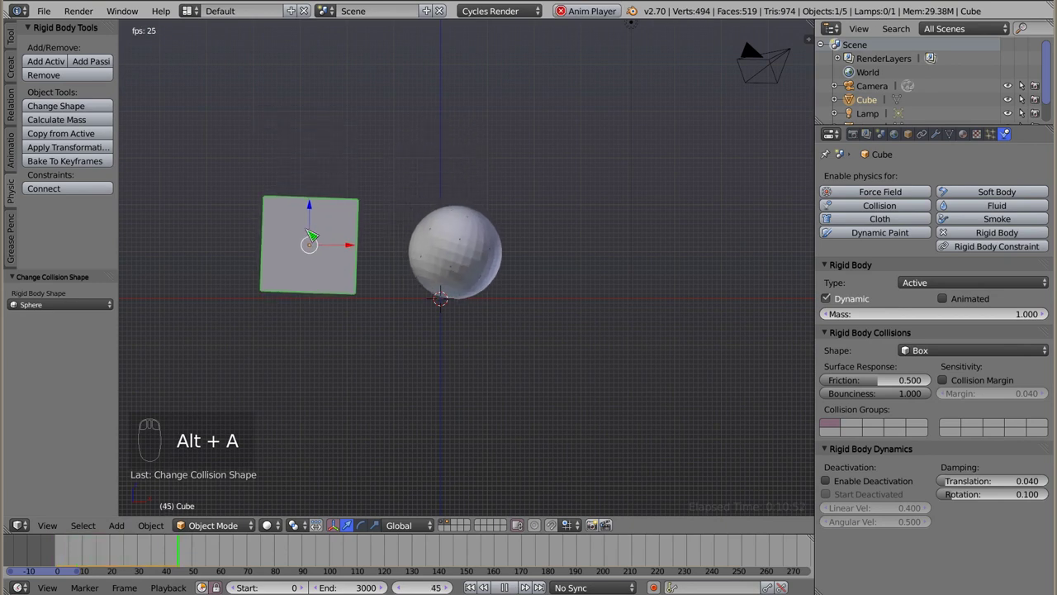
key("Escape")
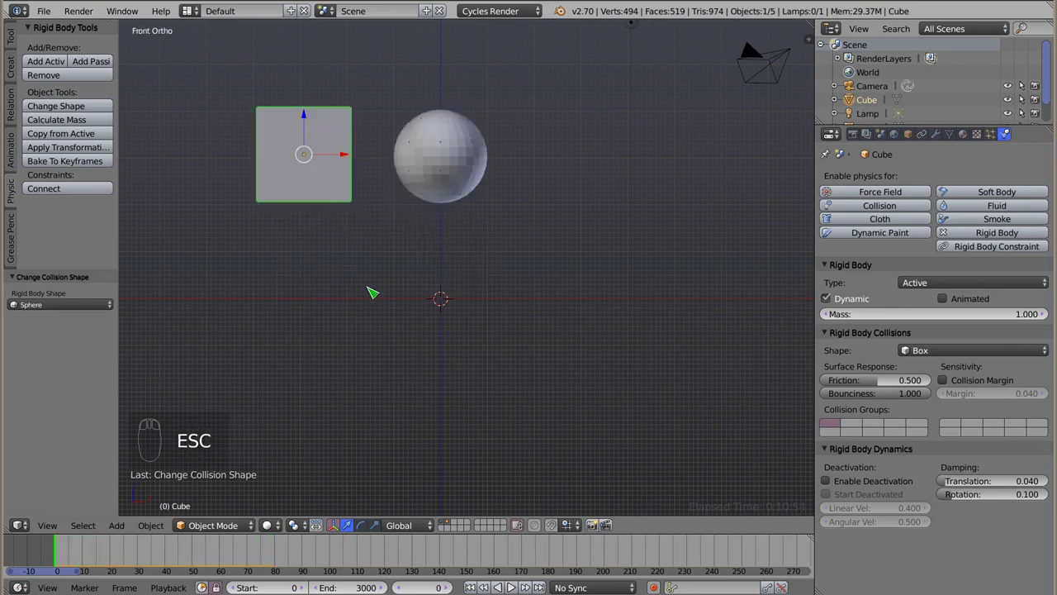
right_click(366, 300)
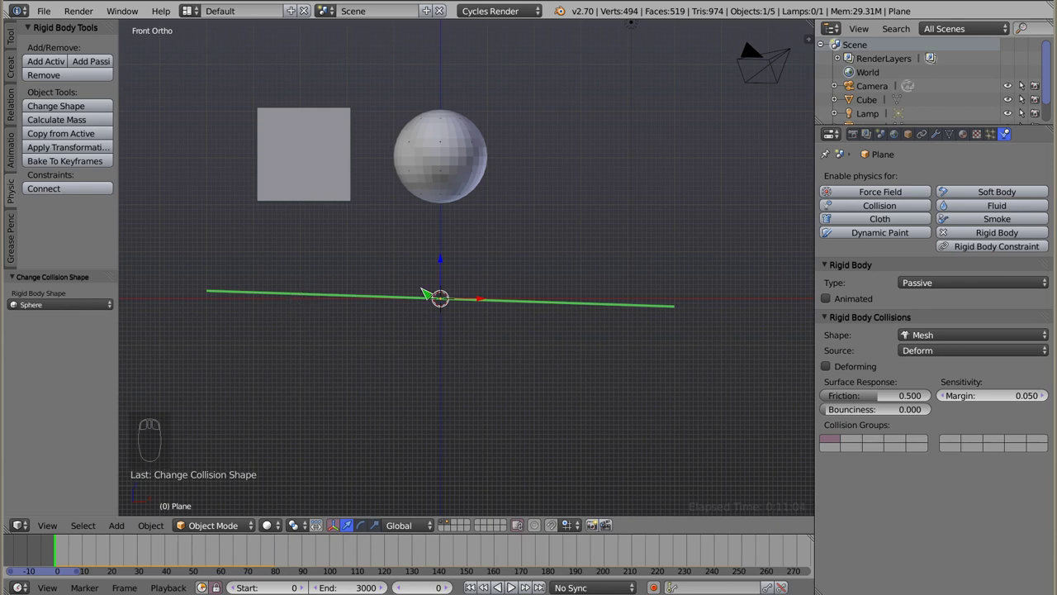
left_click(834, 414)
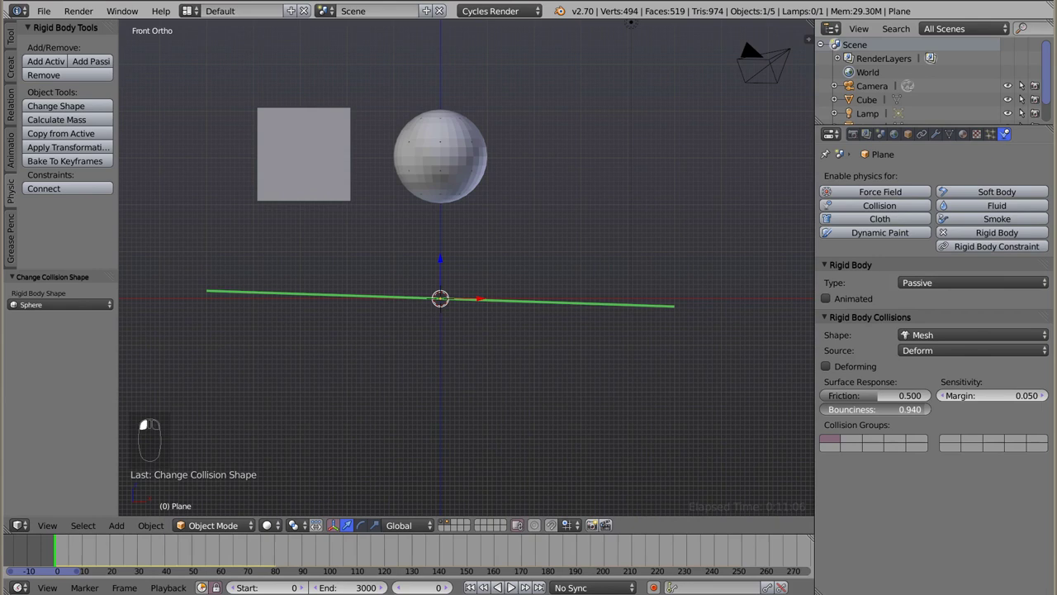
key("alt+a")
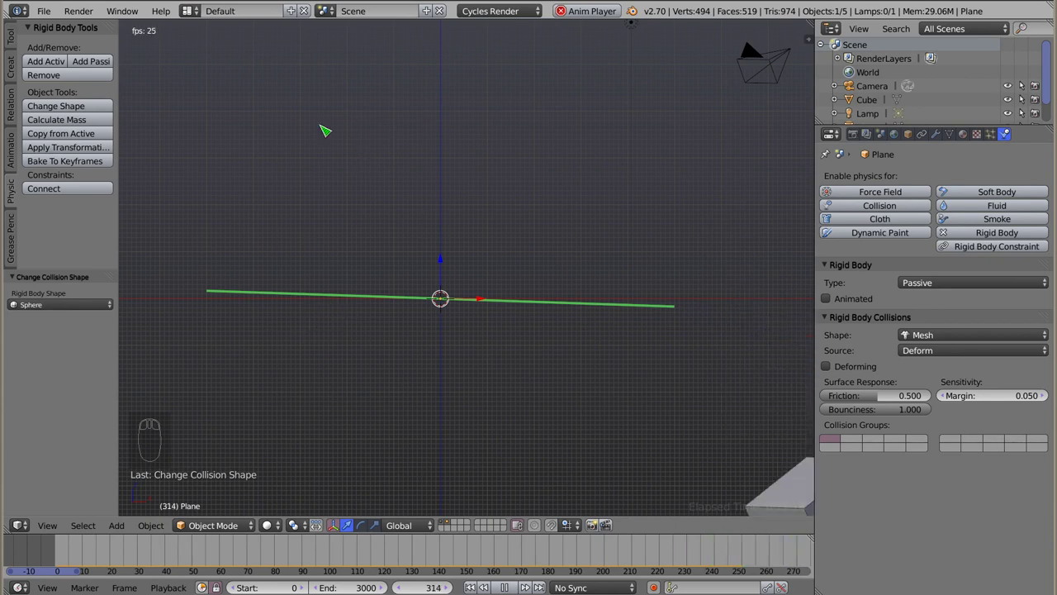
key("Escape")
left_click(927, 414)
left_click(914, 412)
right_click(304, 118)
left_click(927, 394)
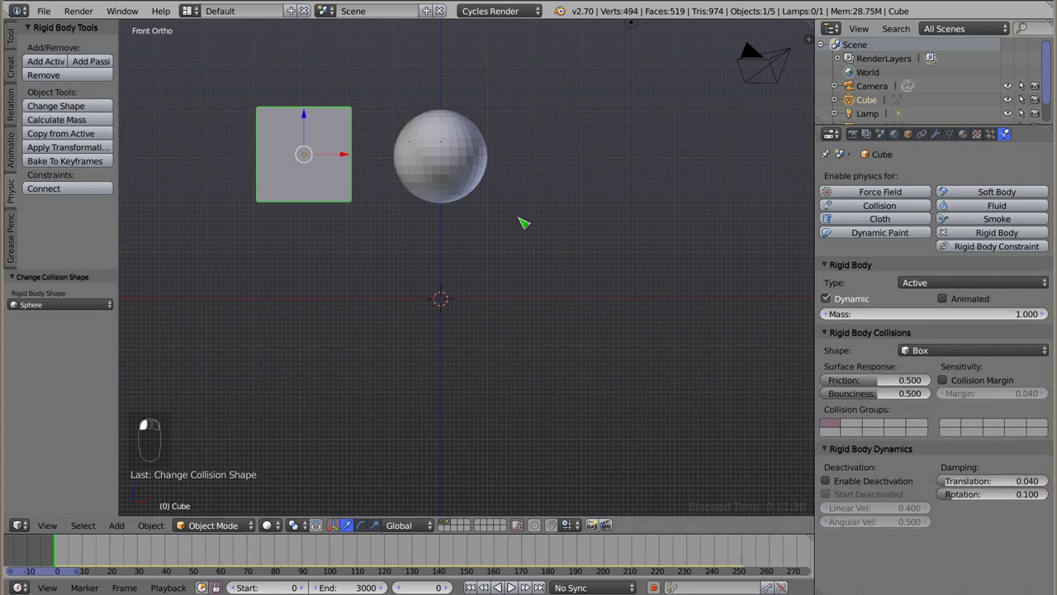
key("alt+a")
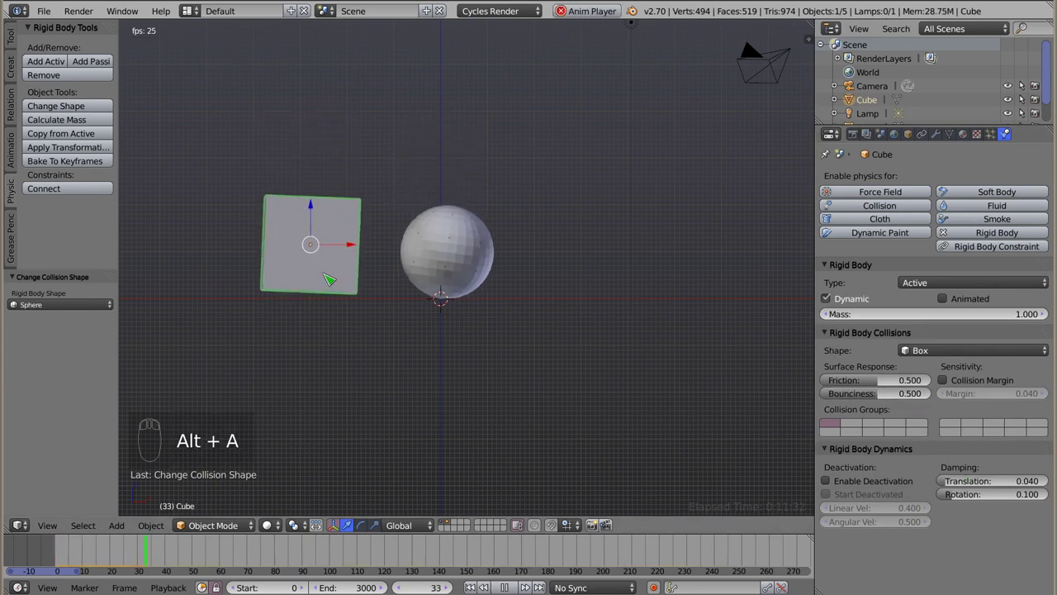
key("Escape")
left_click(890, 398)
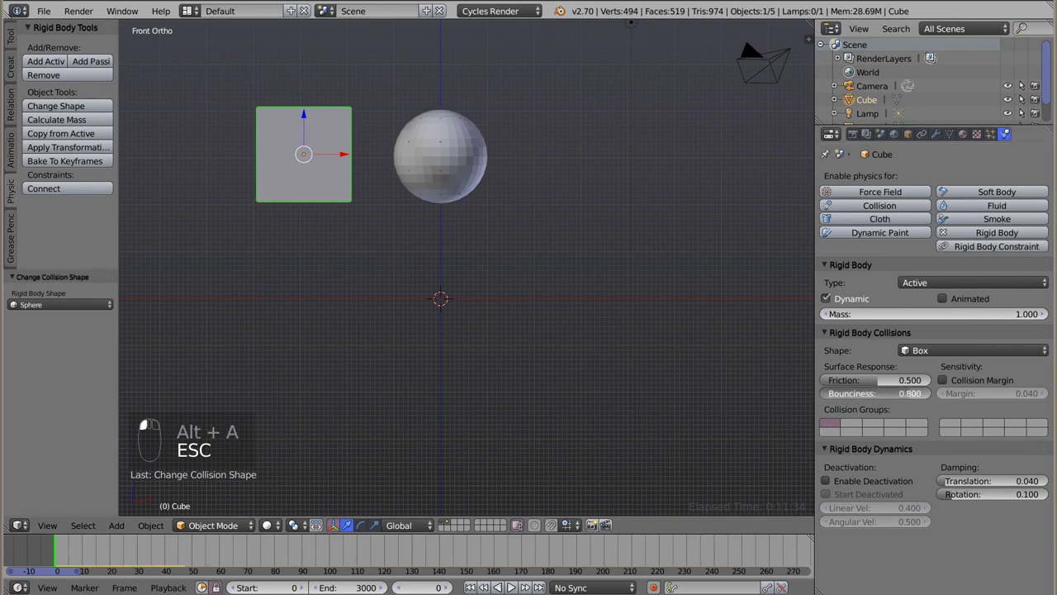
right_click(298, 146)
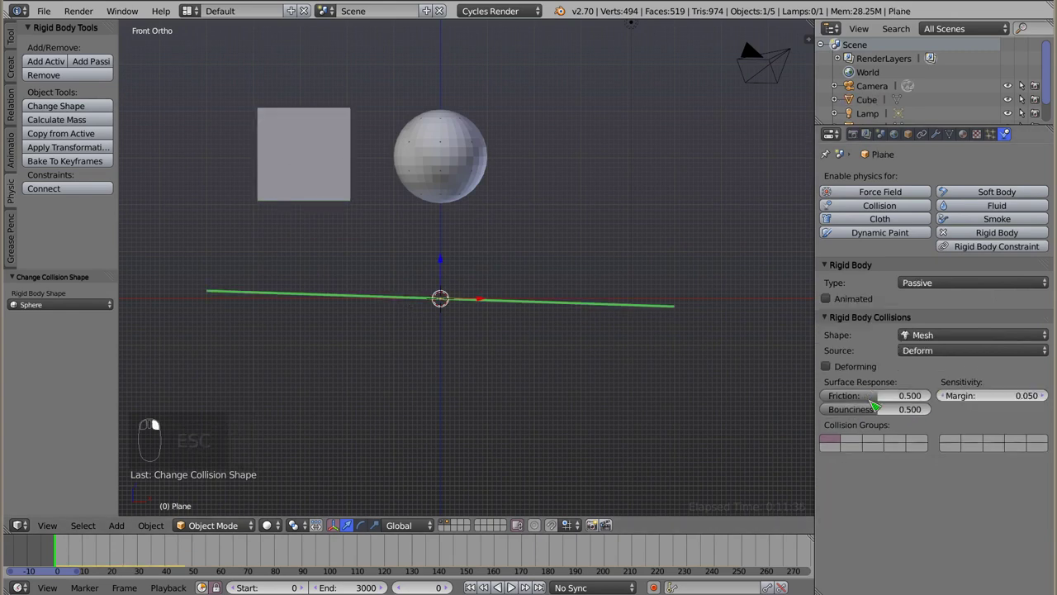
left_click(890, 410)
key("alt+a")
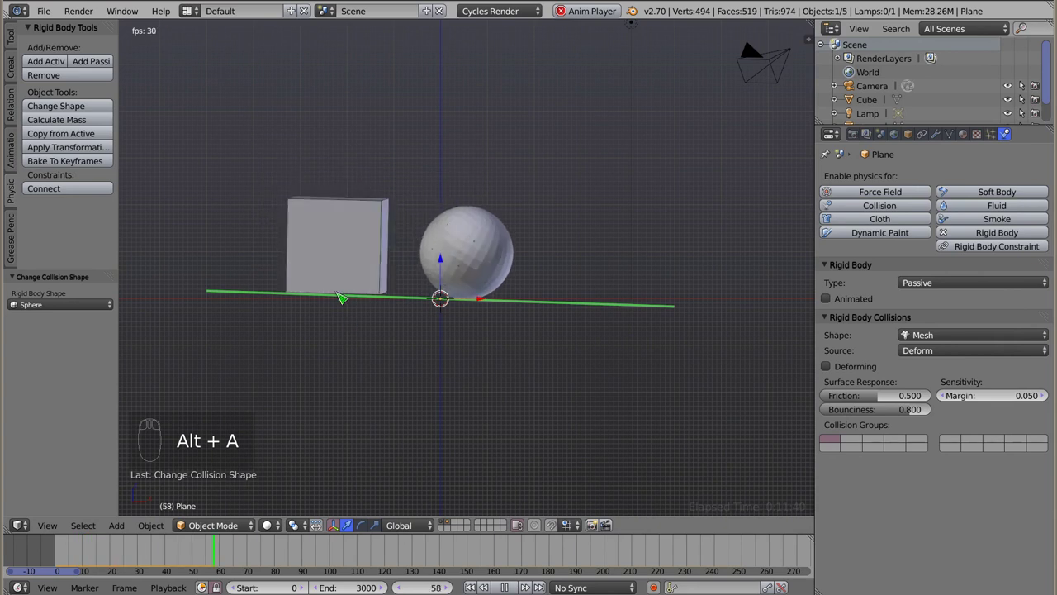
key("Escape")
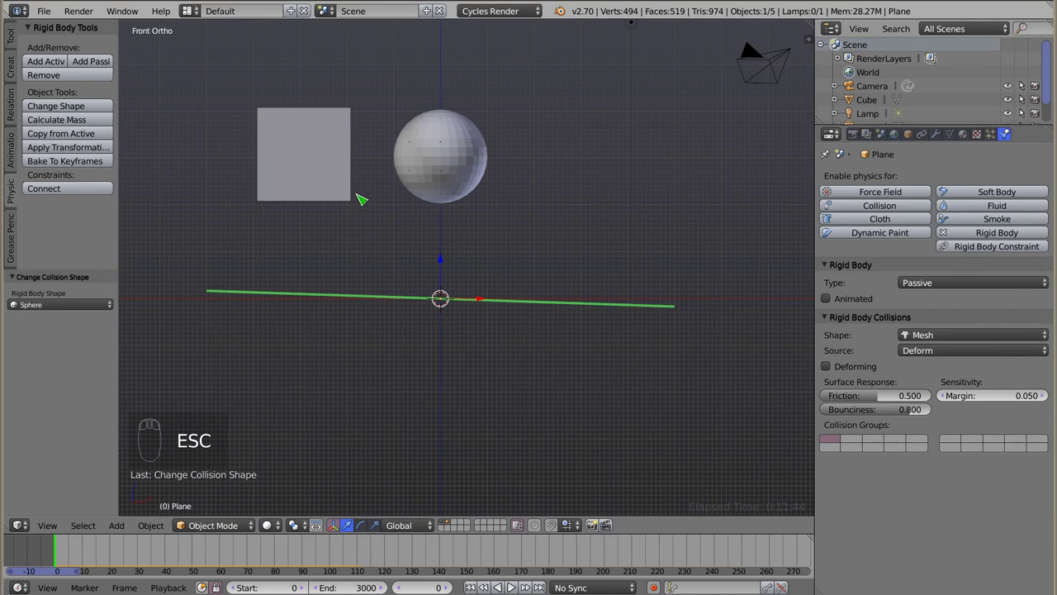
left_click_drag(348, 167, 252, 148)
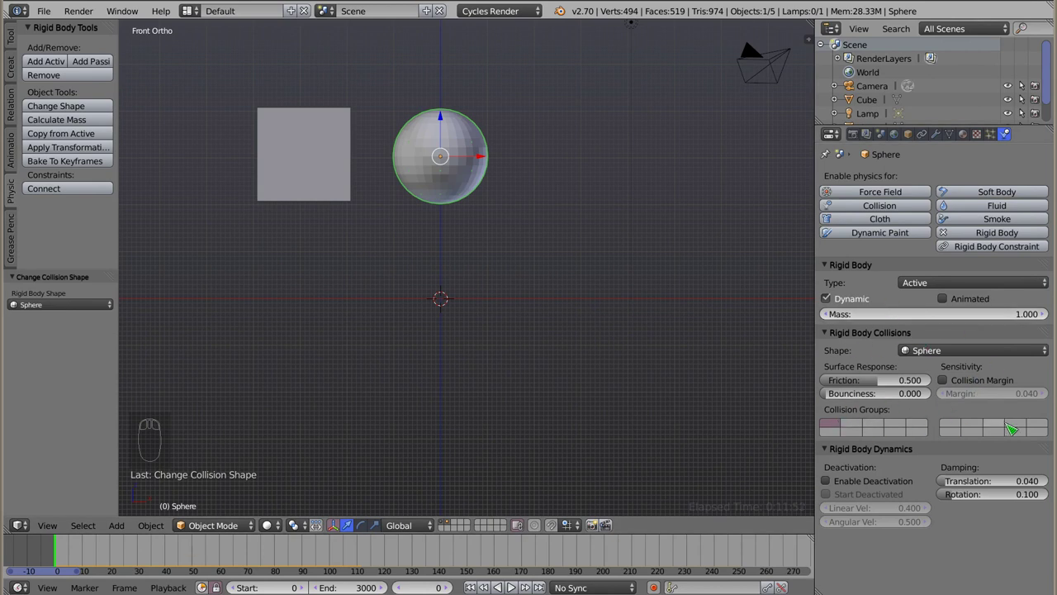
right_click(291, 155)
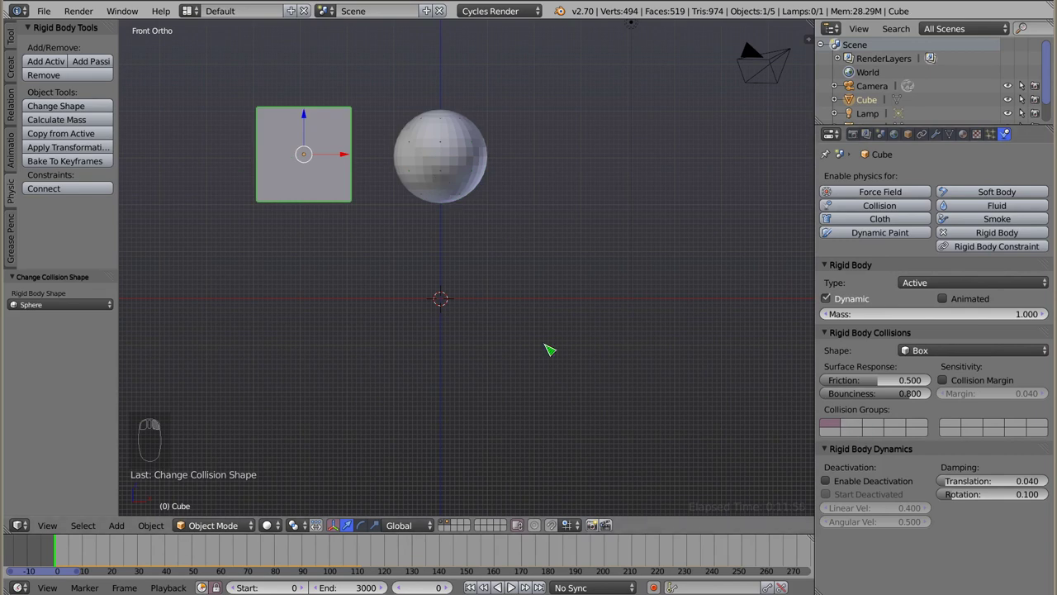
right_click(343, 300)
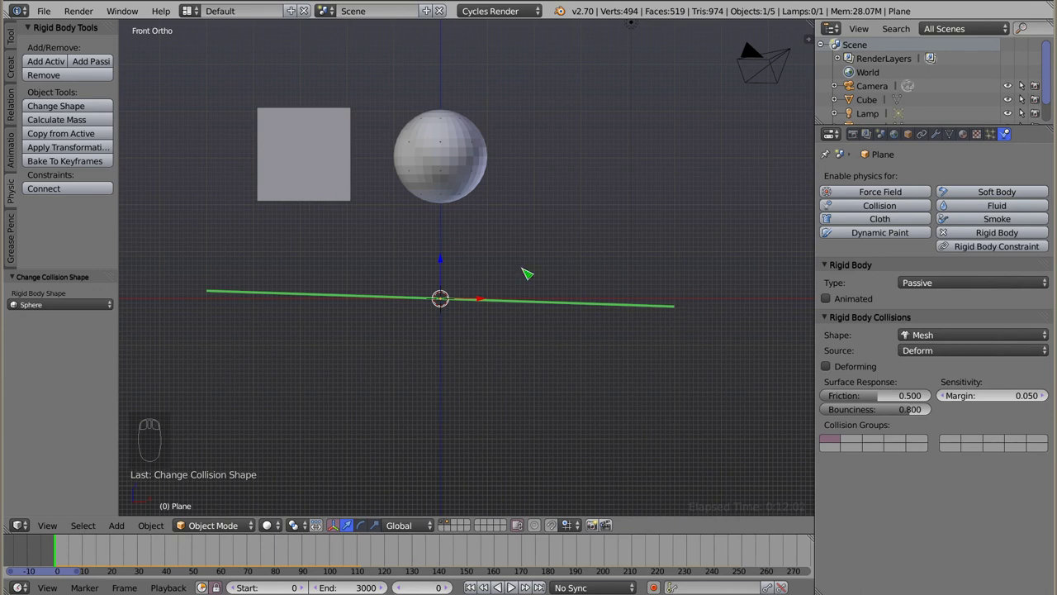
left_click(861, 440)
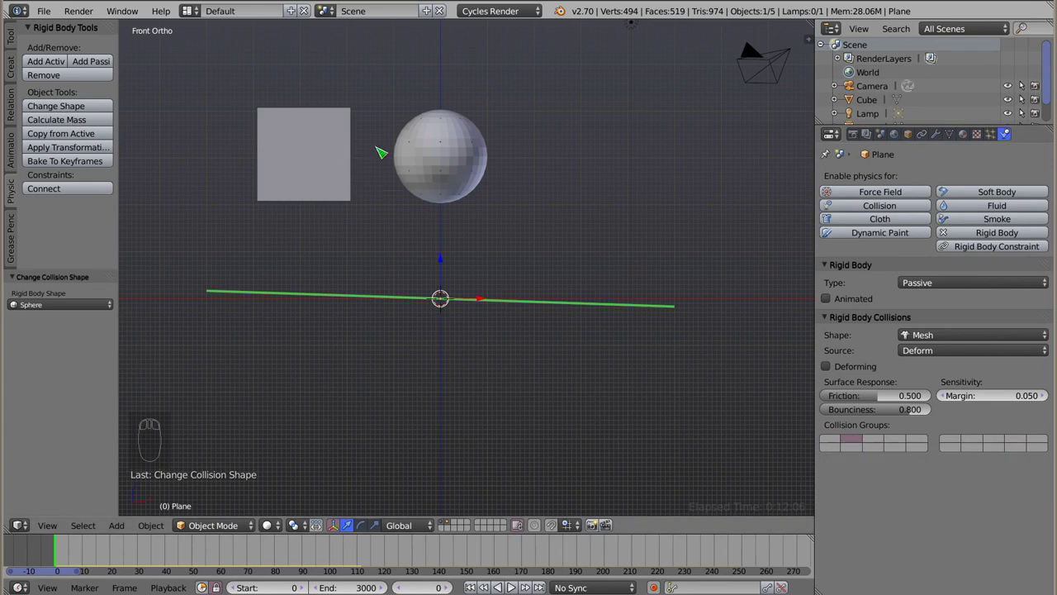
key("alt+a")
key("Escape")
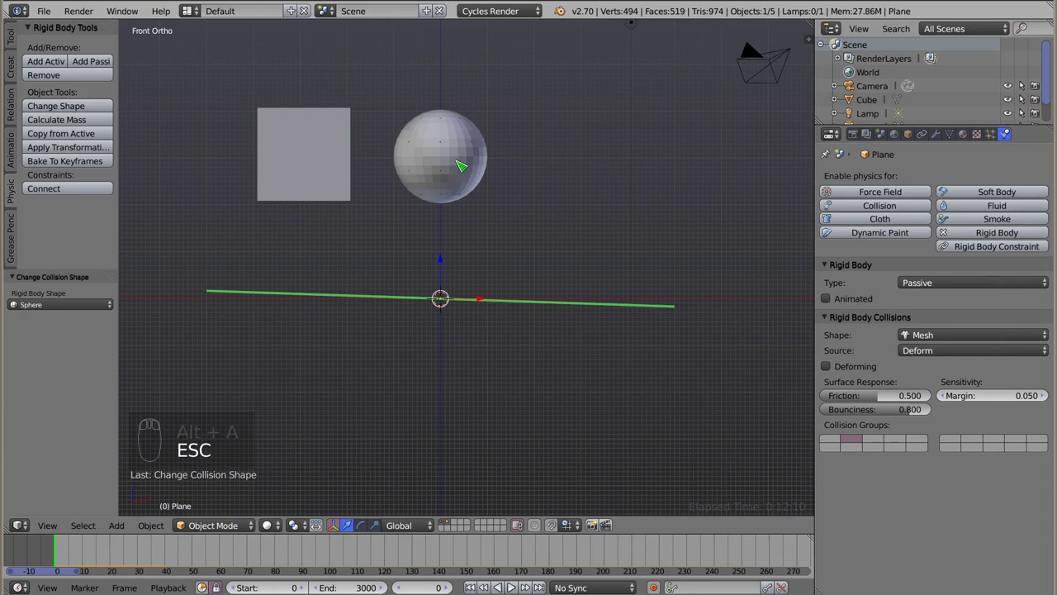
- Add an icosphere beside the sphere as an active rigid body with Convex Hull collision
key("shift+a")
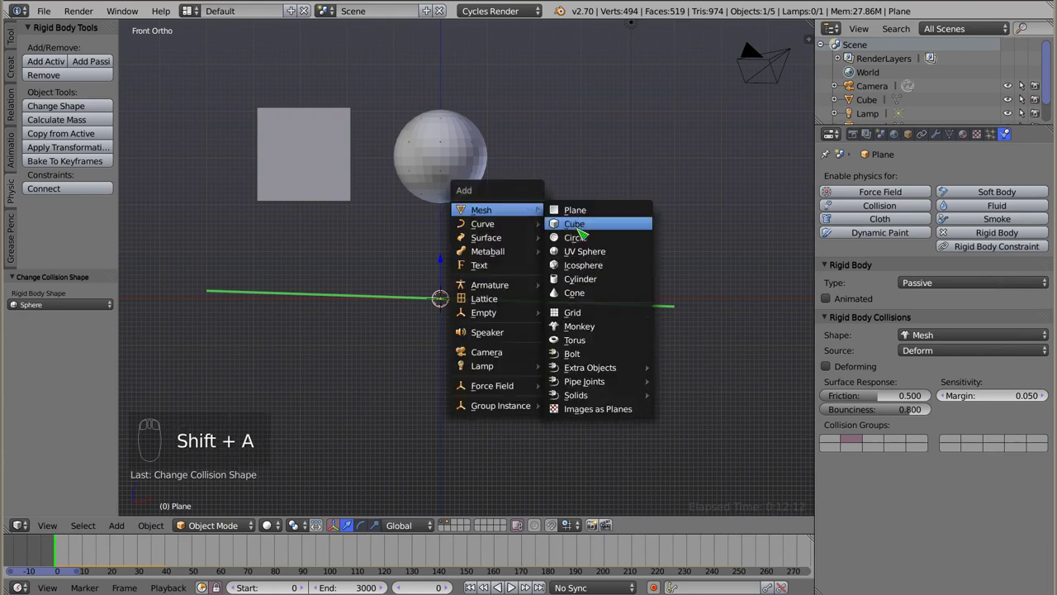
key("g")
left_click(60, 62)
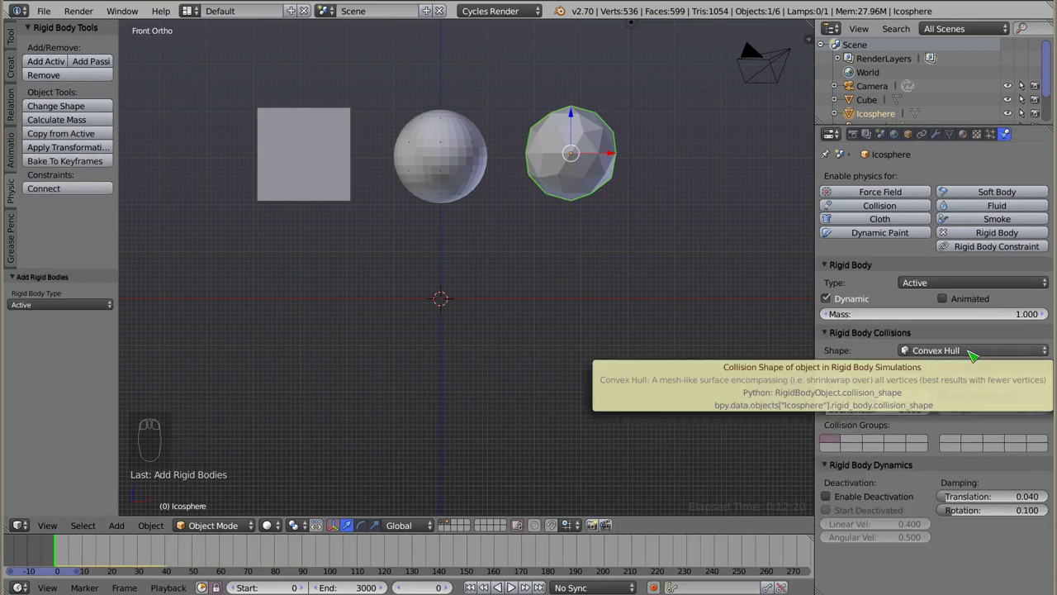
left_click(880, 412)
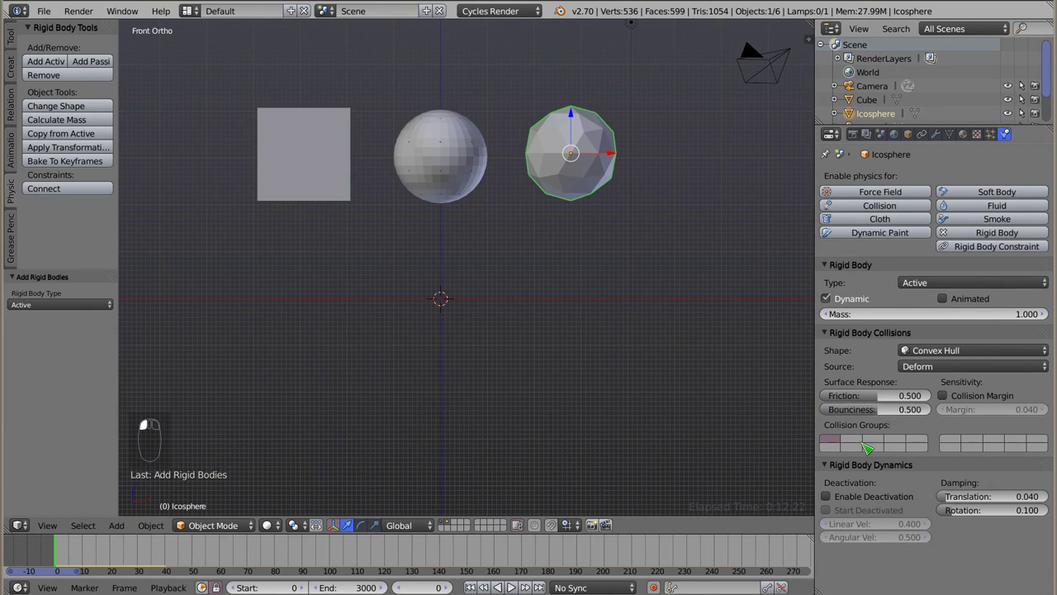
left_click(863, 441)
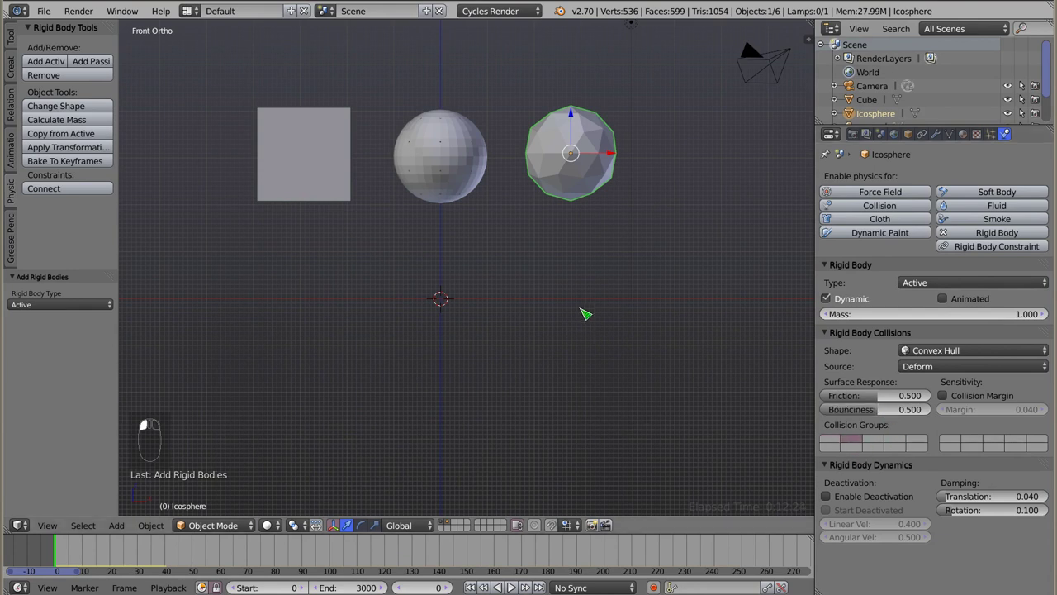
- Play the icosphere dropping onto the tilted plane, then rewind
right_click(585, 302)
key("alt+a")
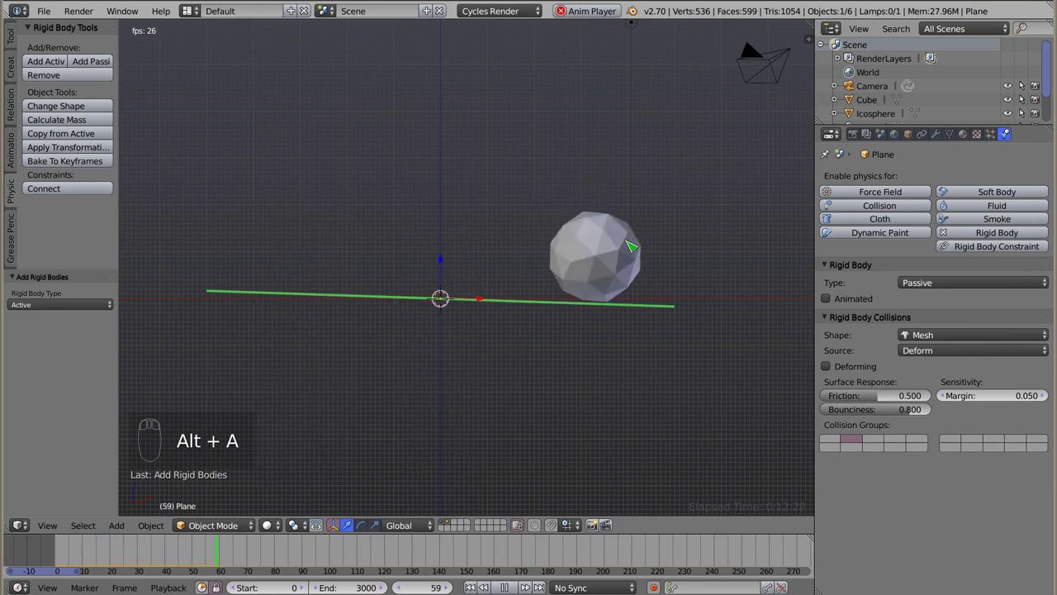
key("Escape")
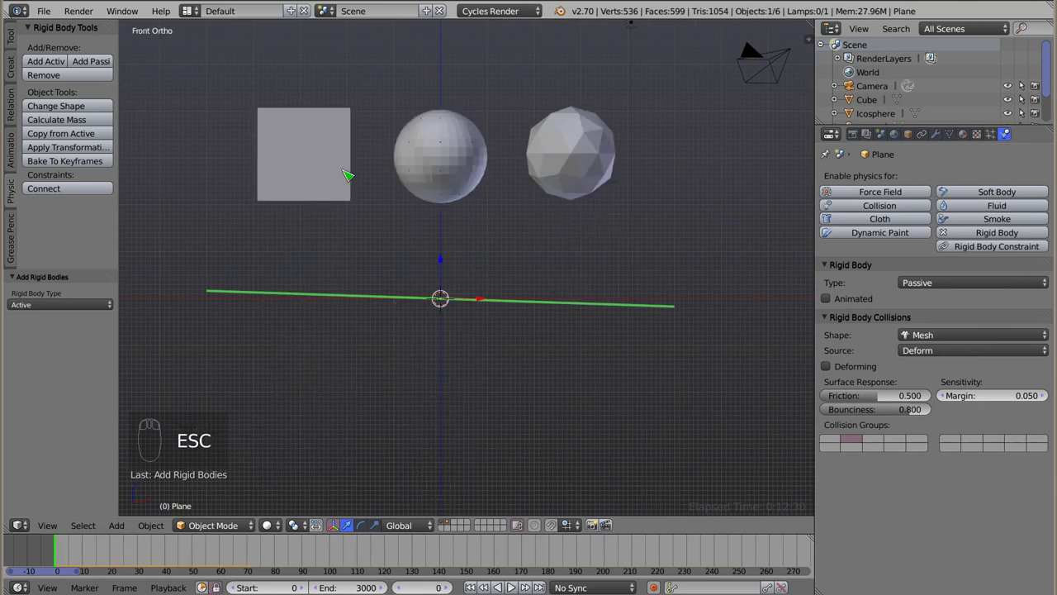